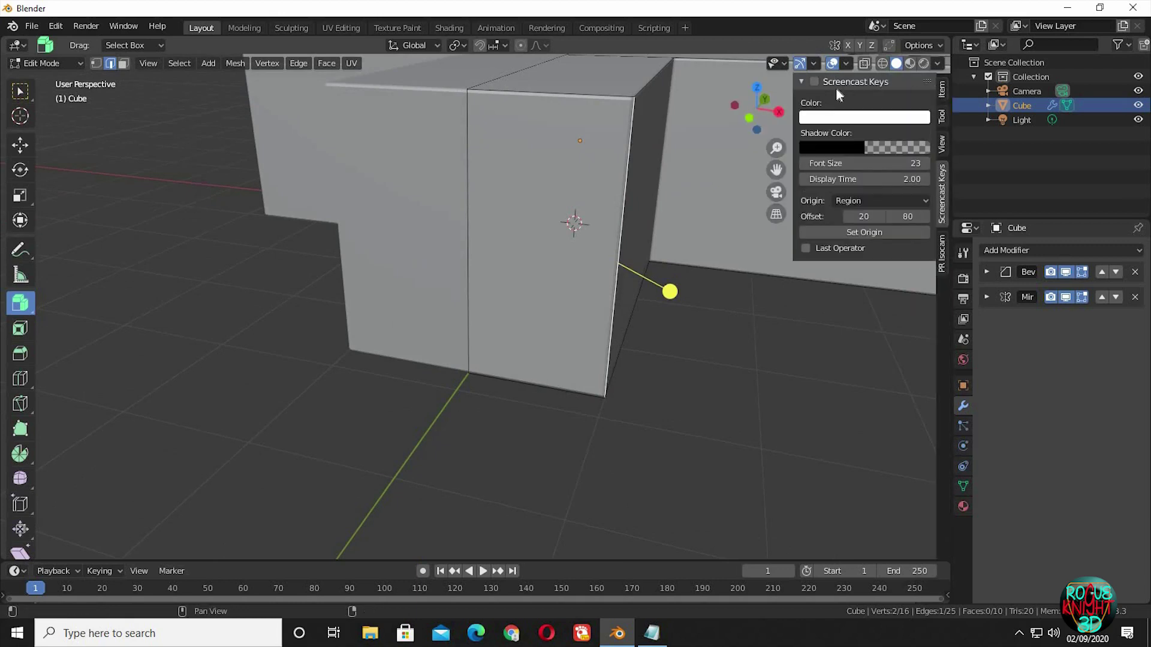
Bevel the end edges of one cross arm and raise the segment count for a smooth half-cylinder
{"action": "key", "text": "n"}
{"action": "left_click", "coordinate": [24, 308]}
{"action": "key", "text": "ctrl+b"}
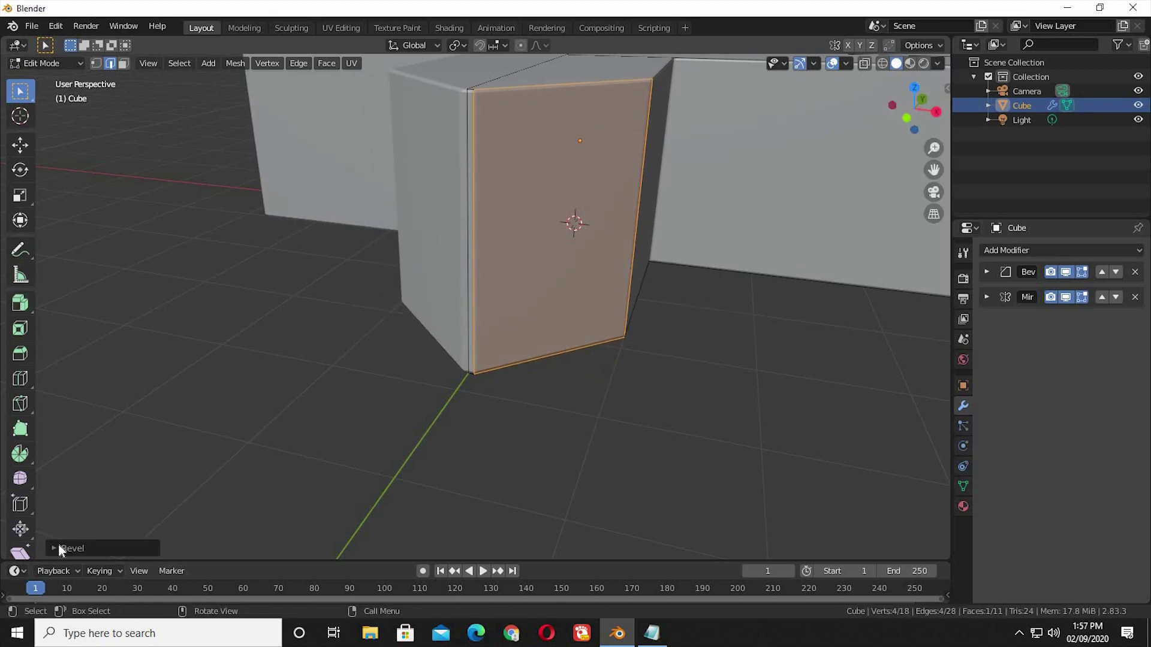
{"action": "left_click", "coordinate": [181, 449]}
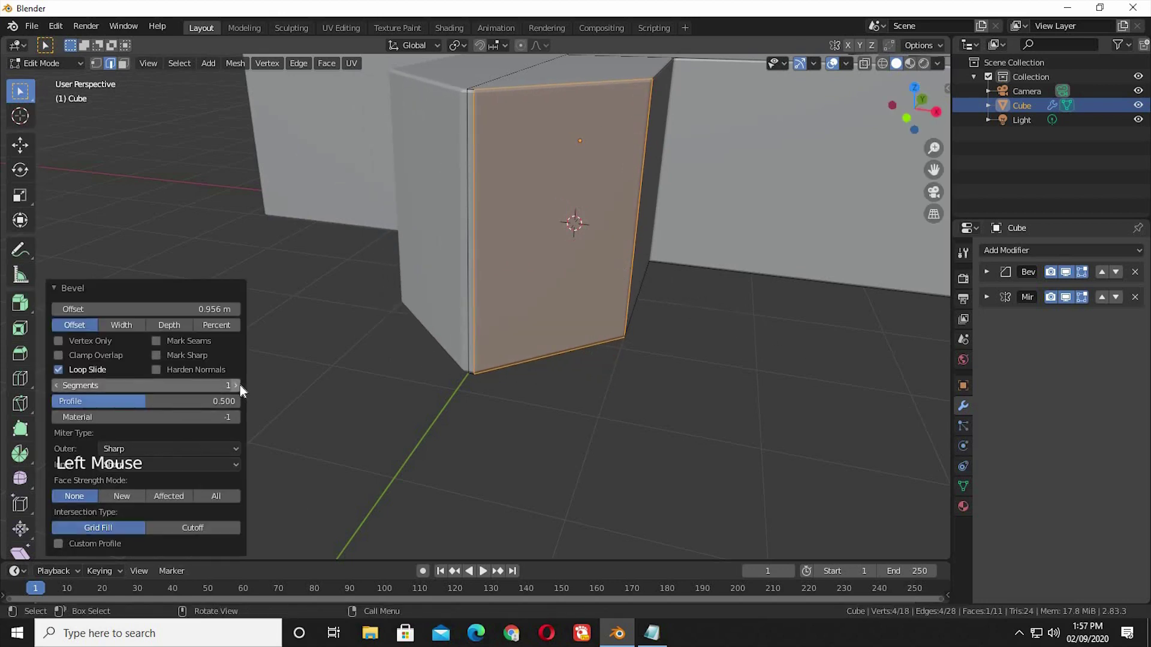
{"action": "double_click", "coordinate": [244, 391]}
{"action": "left_click", "coordinate": [244, 391]}
{"action": "double_click", "coordinate": [244, 392]}
{"action": "left_click", "coordinate": [244, 392]}
{"action": "left_click", "coordinate": [244, 391]}
Inspect the rounded arm end and return to Object Mode
{"action": "middle_click", "coordinate": [597, 402]}
{"action": "middle_click", "coordinate": [579, 407]}
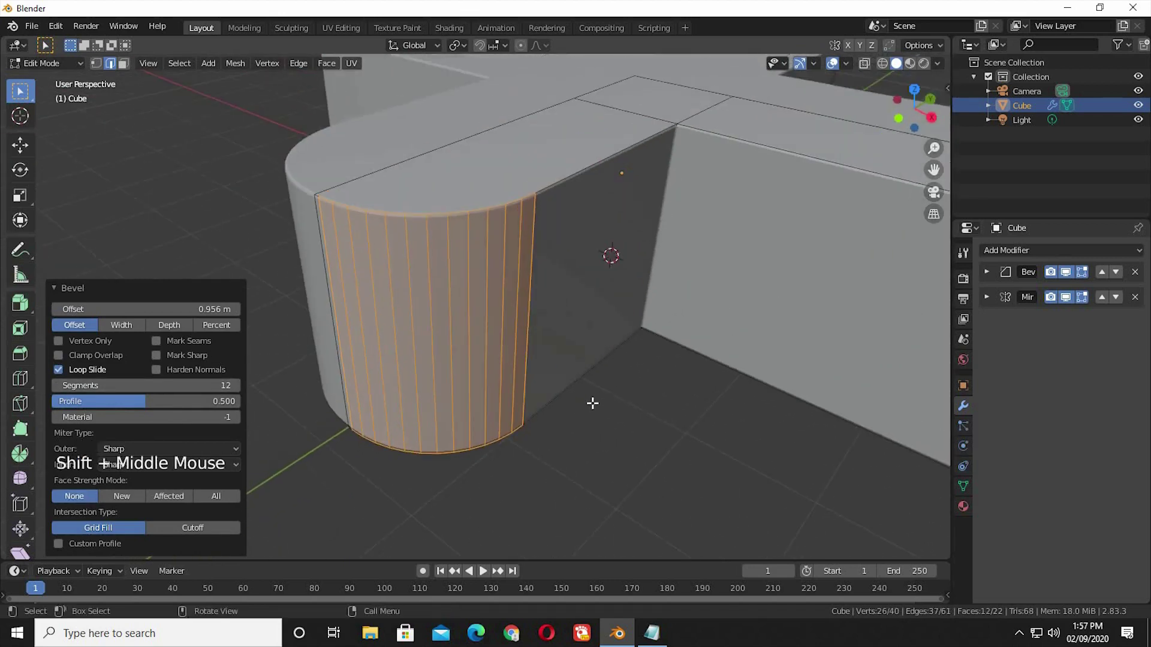
{"action": "key", "text": "Tab"}
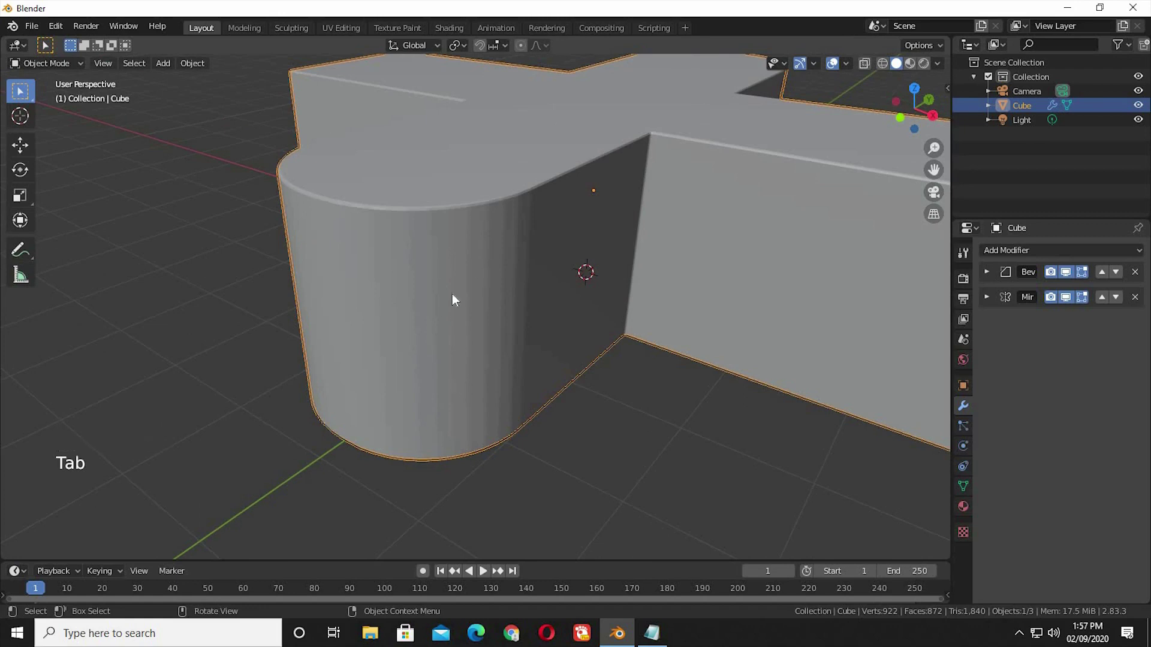
Round the remaining cross arm ends the same way and return to Object Mode
{"action": "middle_click", "coordinate": [613, 381]}
{"action": "middle_click", "coordinate": [570, 377]}
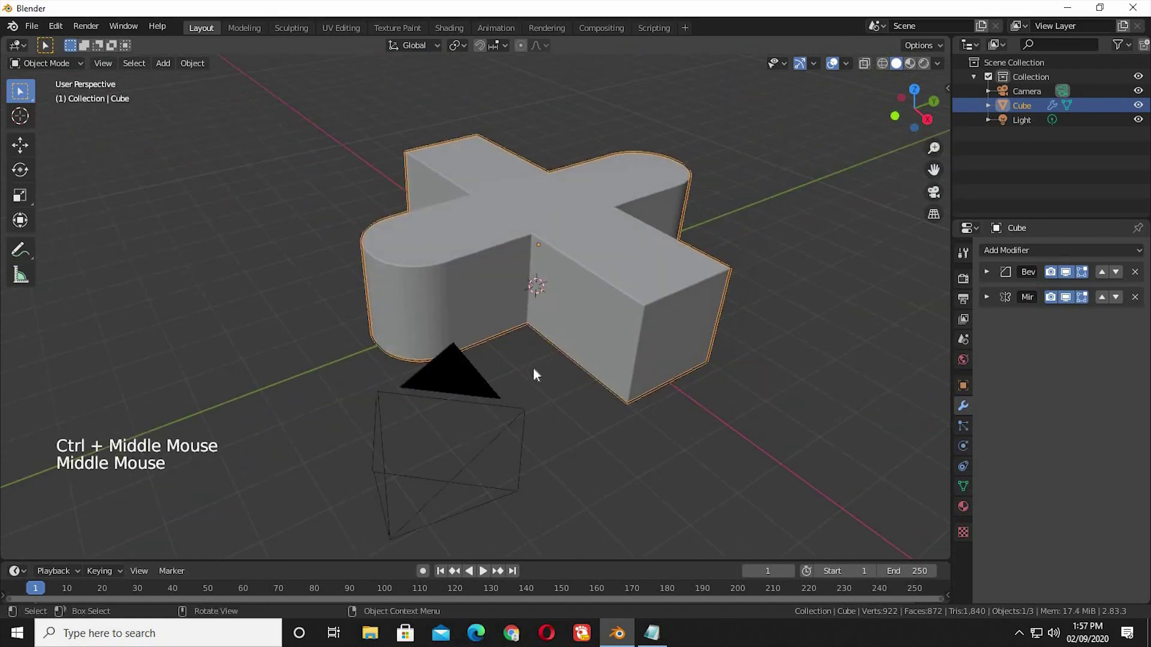
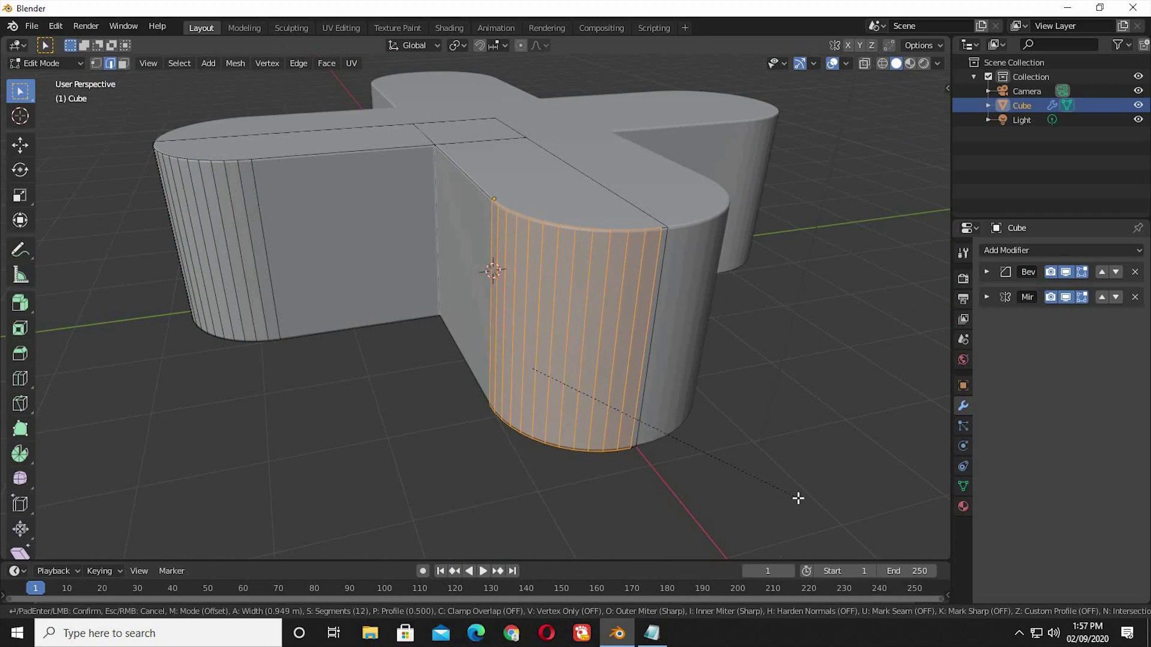
{"action": "middle_click", "coordinate": [731, 506]}
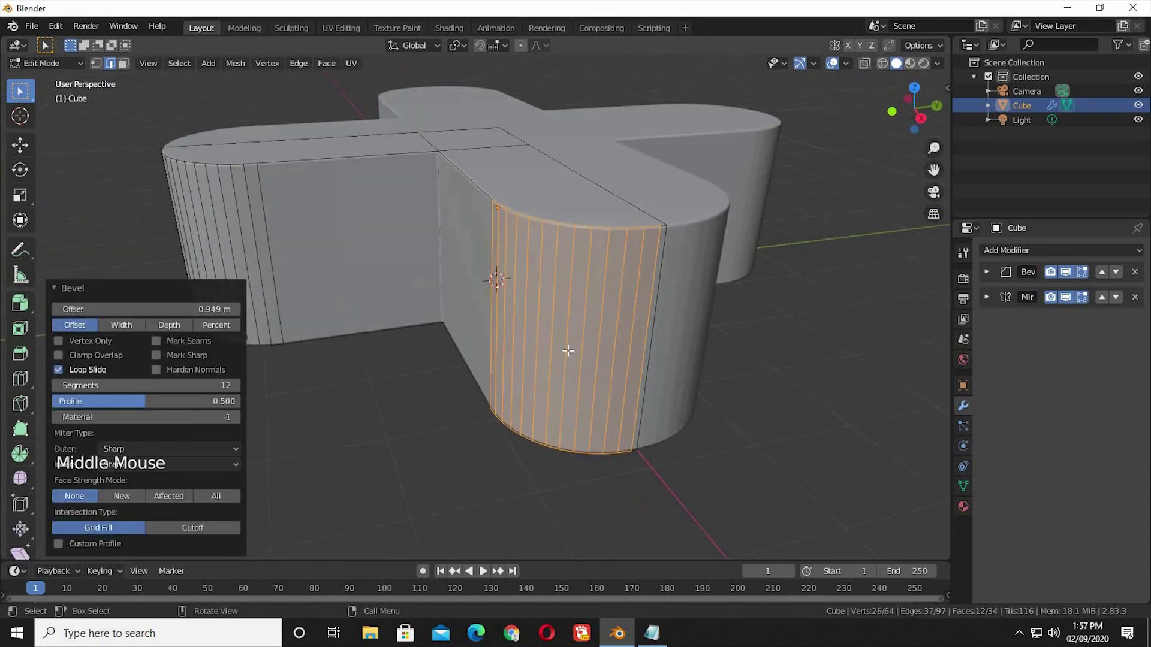
{"action": "key", "text": "Tab"}
Shade the cross smooth and expand the Bevel modifier's settings
{"action": "right_click", "coordinate": [581, 316]}
{"action": "left_click", "coordinate": [996, 506]}
{"action": "left_click", "coordinate": [1005, 523]}
{"action": "left_click", "coordinate": [680, 458]}
{"action": "middle_click", "coordinate": [662, 333]}
{"action": "left_click", "coordinate": [1017, 286]}
{"action": "left_click", "coordinate": [1035, 340]}
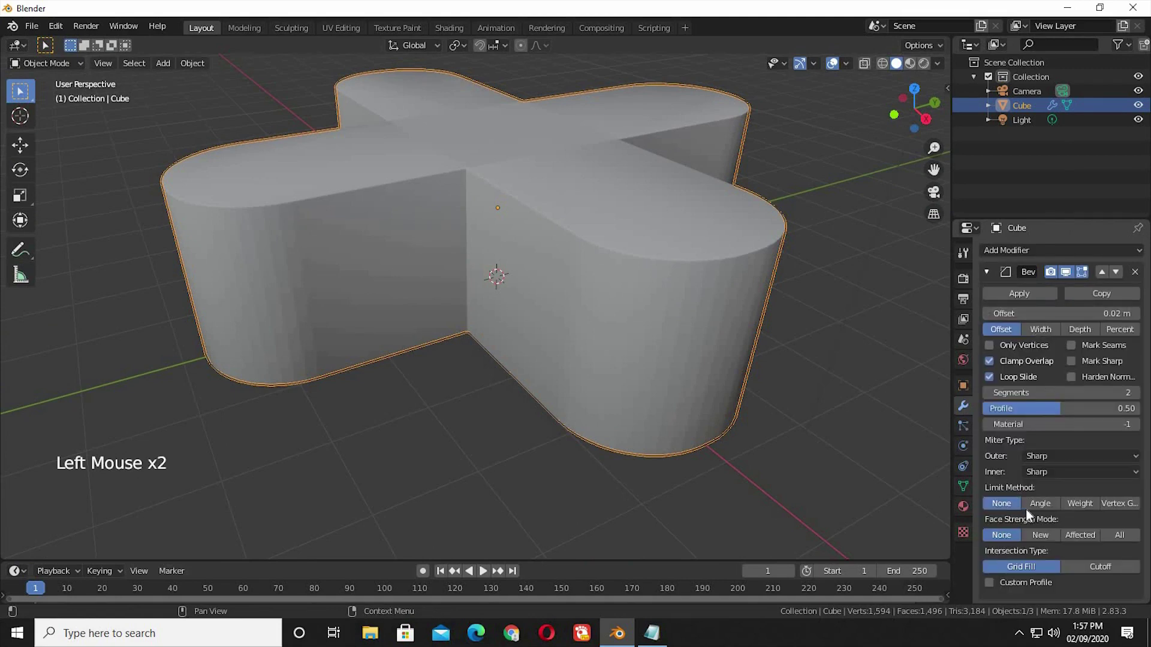
Limit the cross's bevel to angled edges and add a Subdivision Surface modifier
{"action": "left_click", "coordinate": [733, 424]}
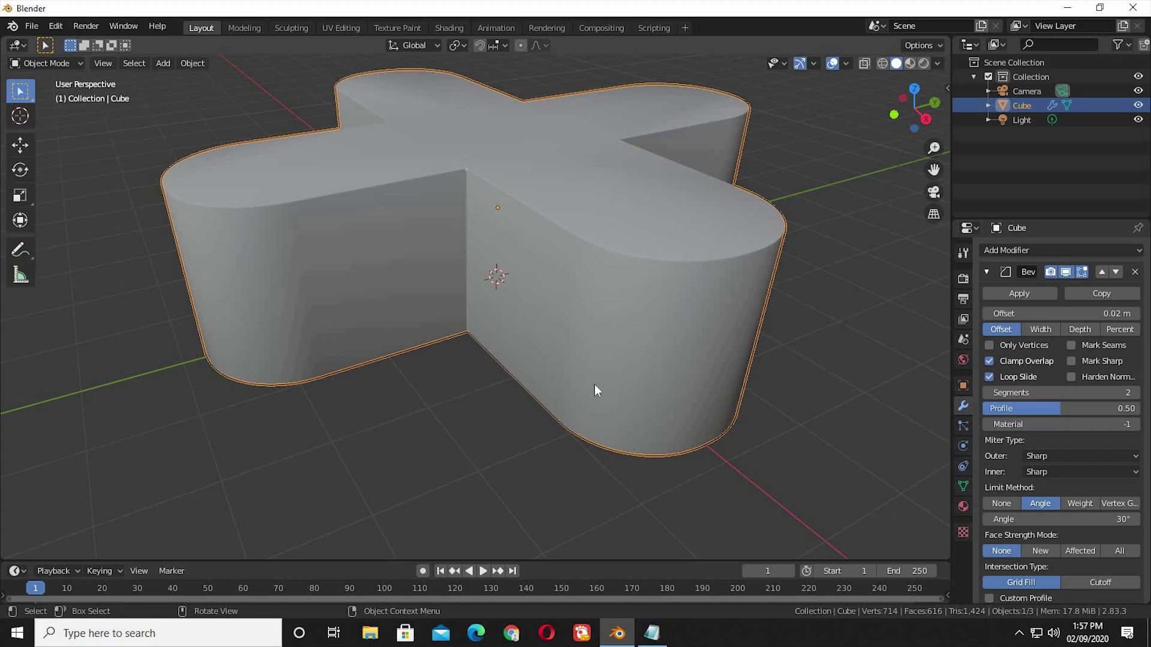
{"action": "left_click", "coordinate": [790, 352]}
{"action": "left_click", "coordinate": [1036, 260]}
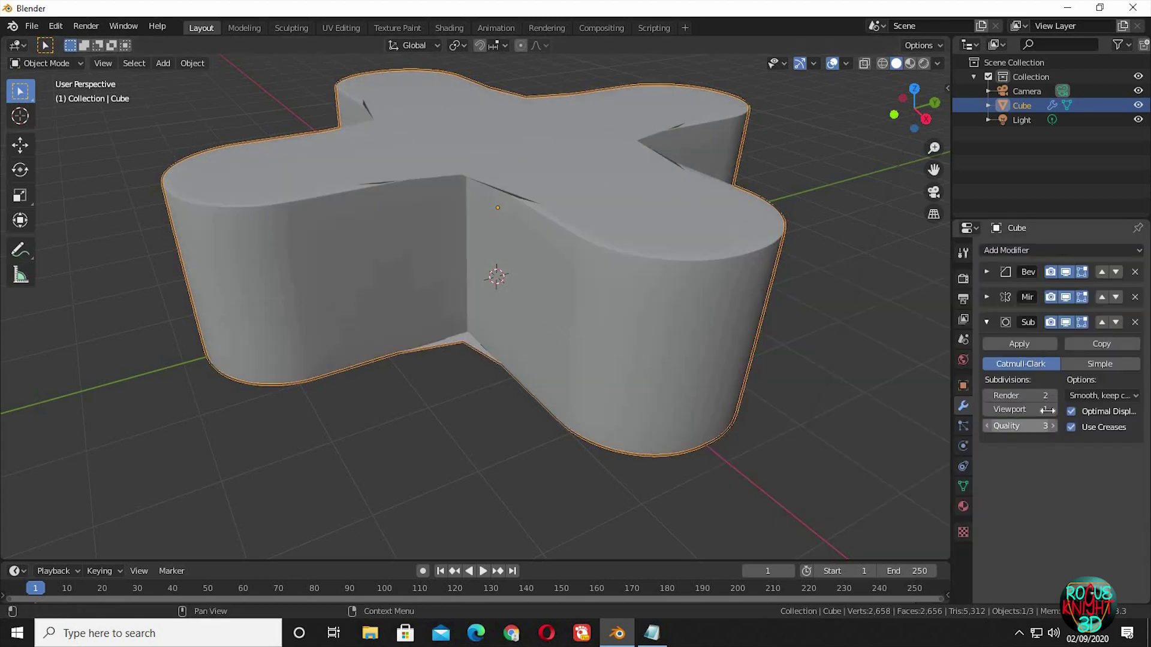
Keep the subdivision at render level 2 but disable it in the viewport
{"action": "left_click", "coordinate": [1053, 331]}
{"action": "left_click", "coordinate": [1070, 329]}
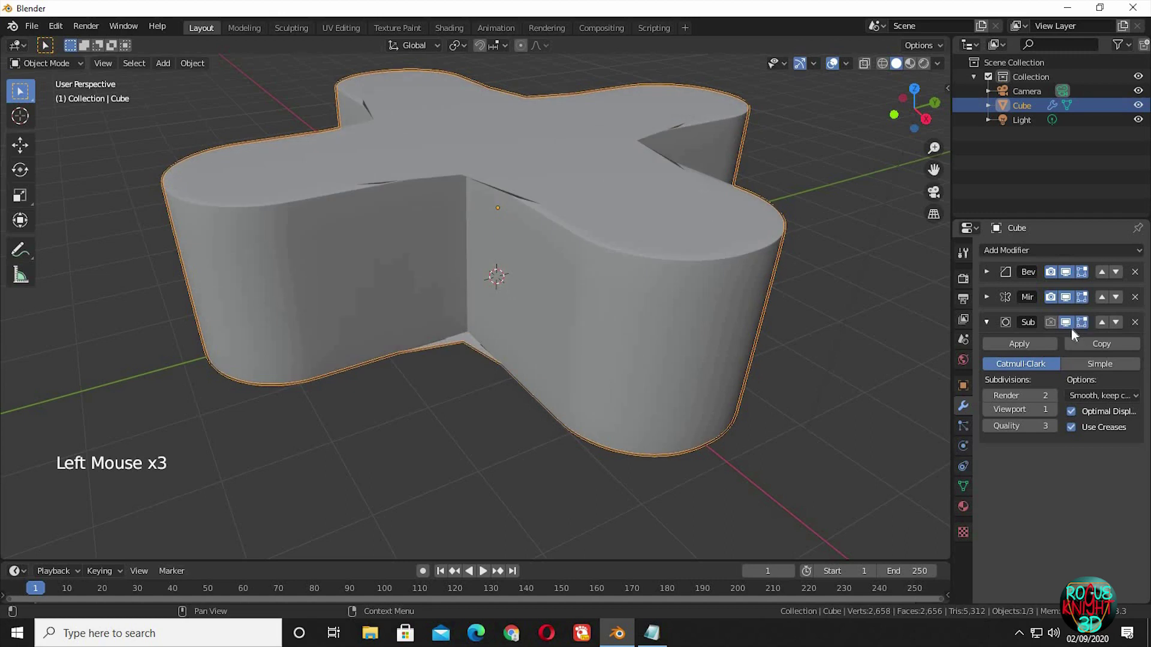
{"action": "left_click", "coordinate": [1068, 330]}
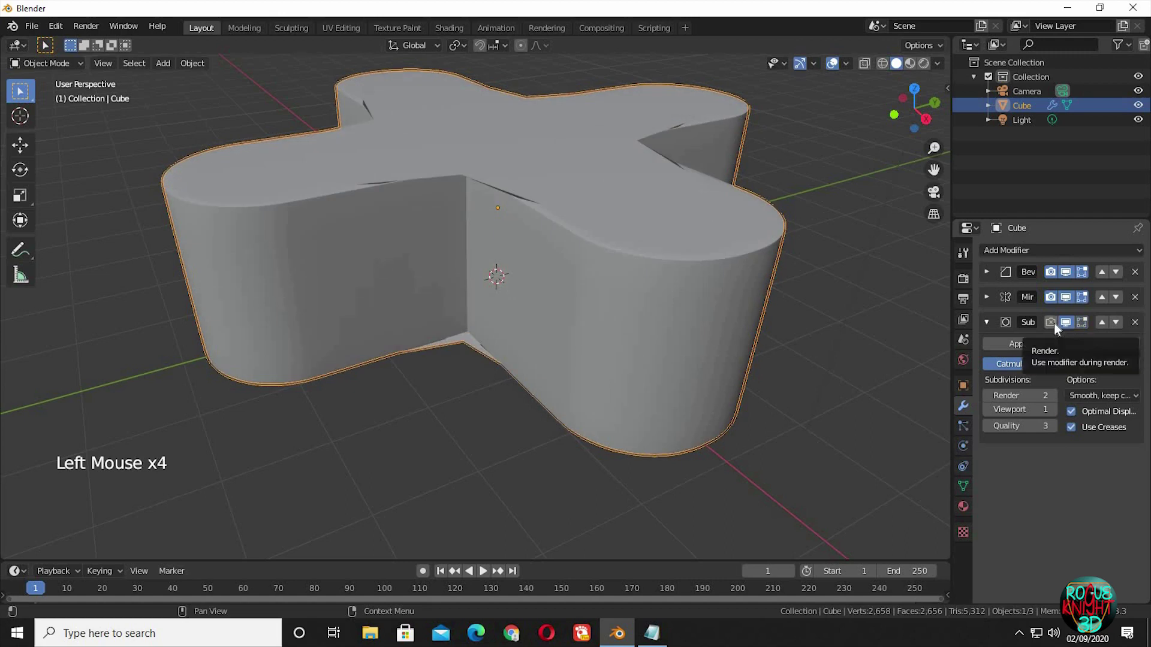
{"action": "left_click", "coordinate": [1069, 329]}
{"action": "left_click", "coordinate": [722, 239]}
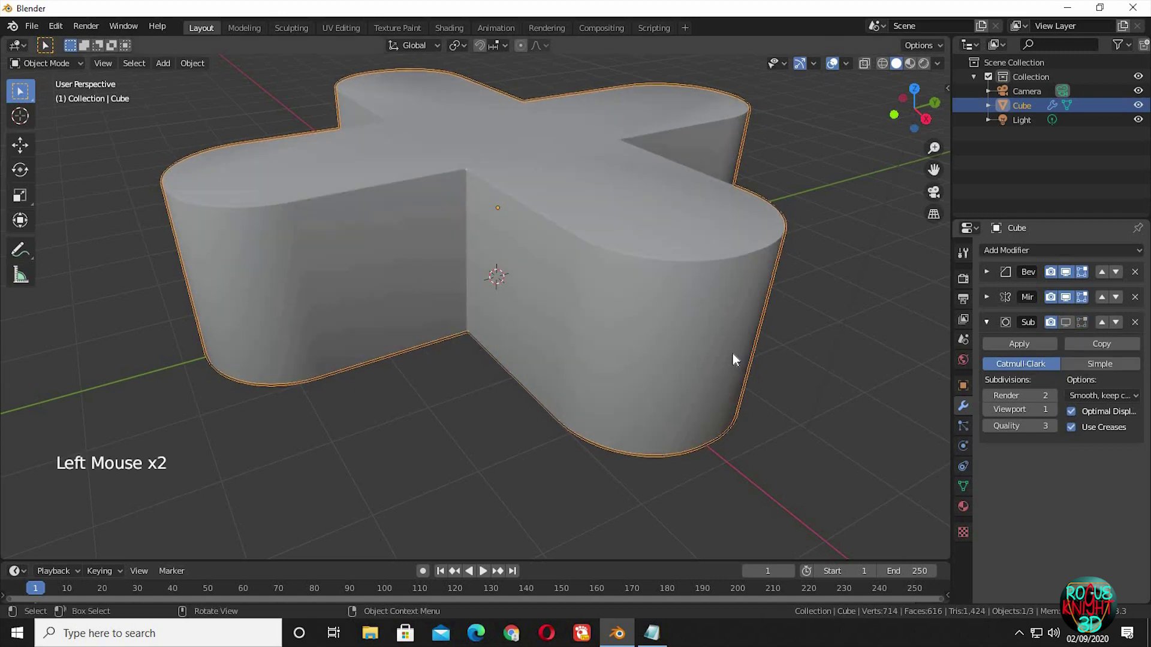
{"action": "middle_click", "coordinate": [740, 375]}
{"action": "middle_click", "coordinate": [684, 410]}
{"action": "middle_click", "coordinate": [651, 407]}
{"action": "middle_click", "coordinate": [703, 331]}
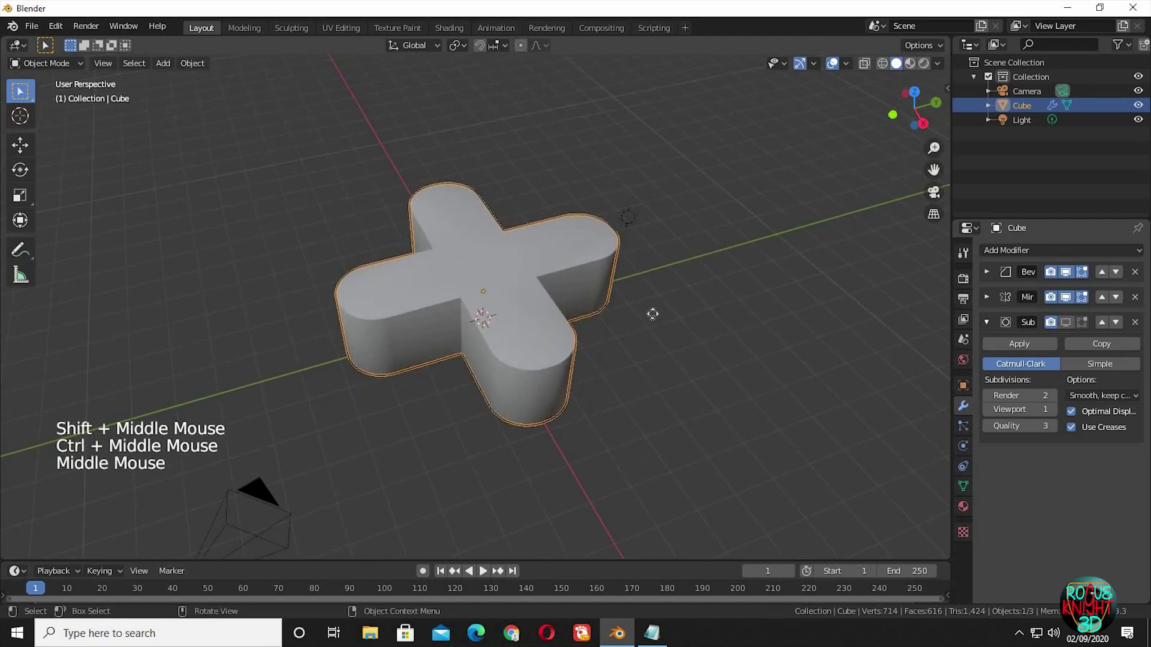
Move the cross away from the origin and add an enlarged circle there
{"action": "key", "text": "g"}
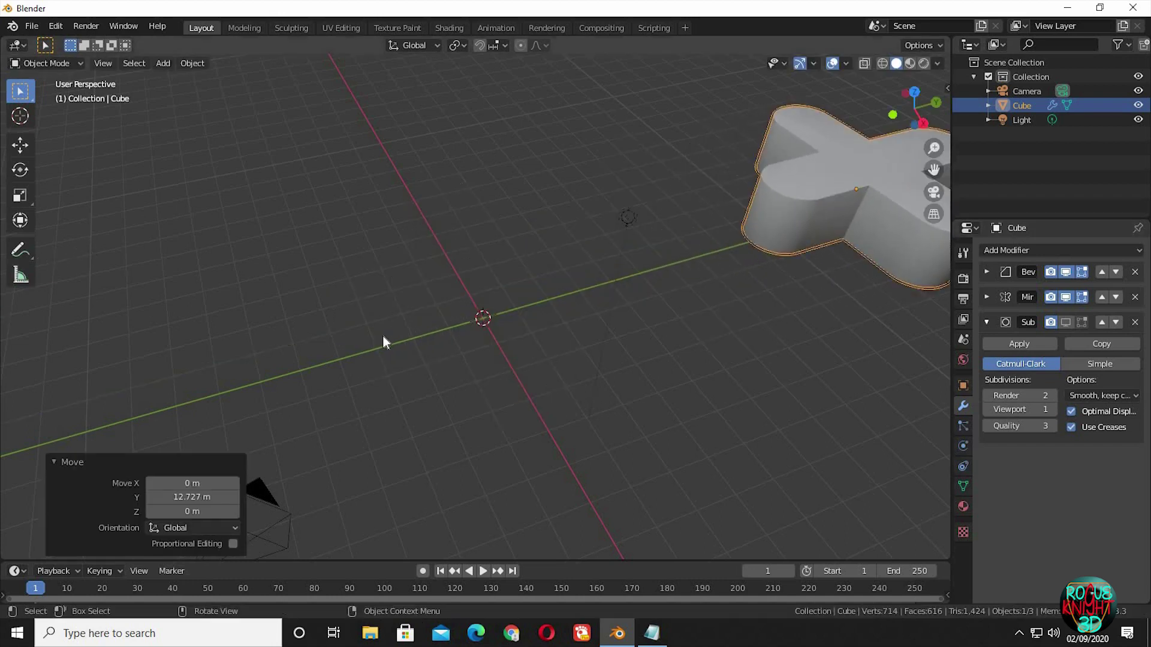
{"action": "middle_click", "coordinate": [454, 313]}
{"action": "middle_click", "coordinate": [481, 352]}
{"action": "left_click", "coordinate": [518, 336]}
{"action": "key", "text": "shift+a"}
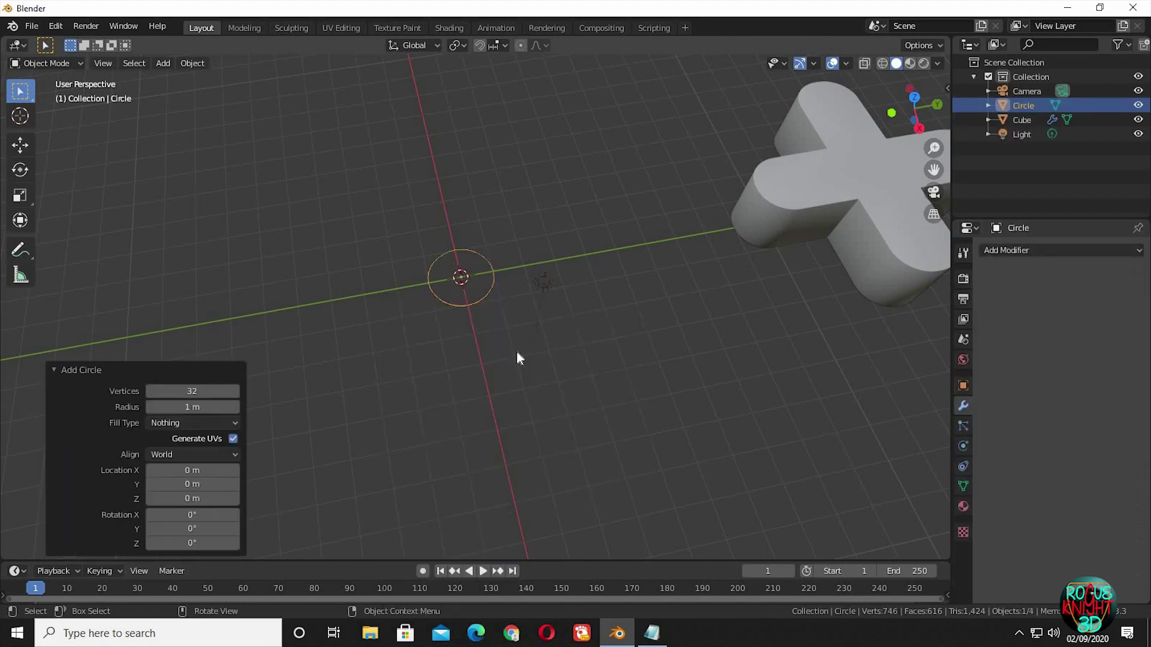
{"action": "middle_click", "coordinate": [527, 284]}
{"action": "middle_click", "coordinate": [458, 371]}
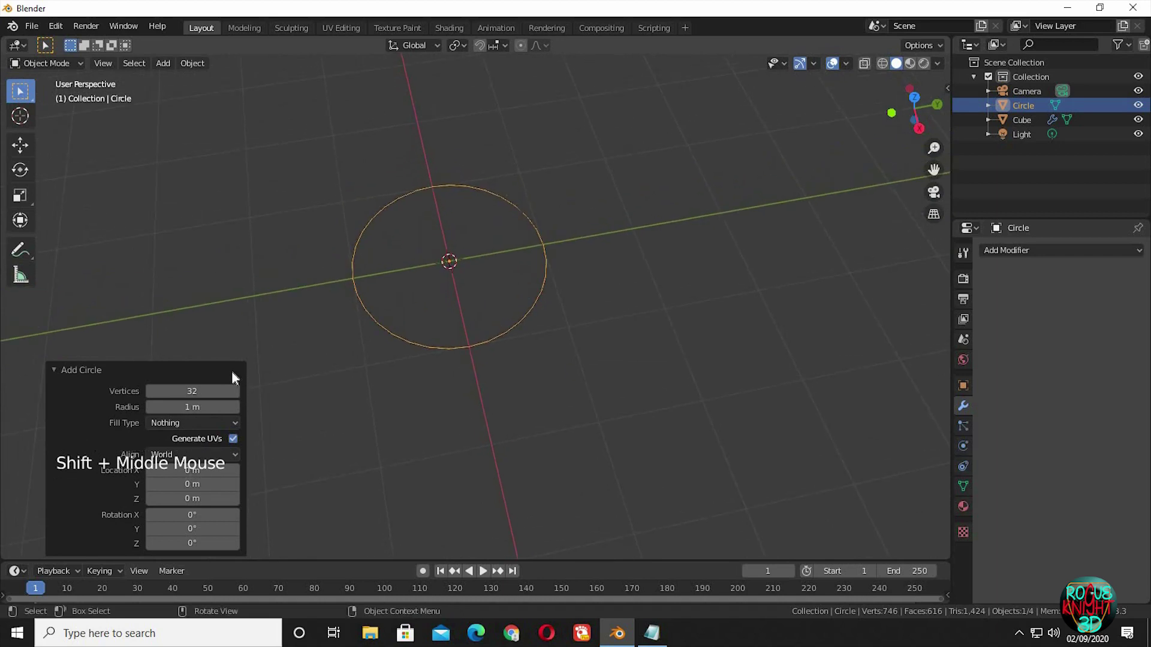
{"action": "left_click", "coordinate": [542, 340]}
{"action": "left_click", "coordinate": [528, 336]}
Extrude the circle inward for a hole, then upward into a thick ring, and leave Edit Mode
{"action": "key", "text": "Tab"}
{"action": "key", "text": "e"}
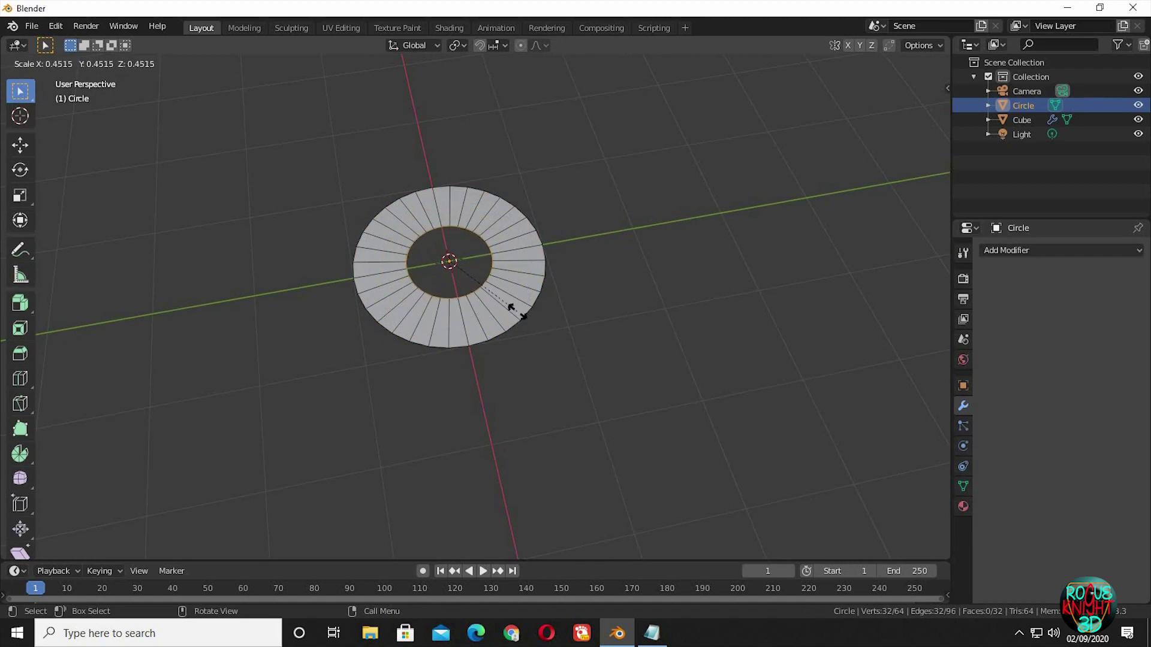
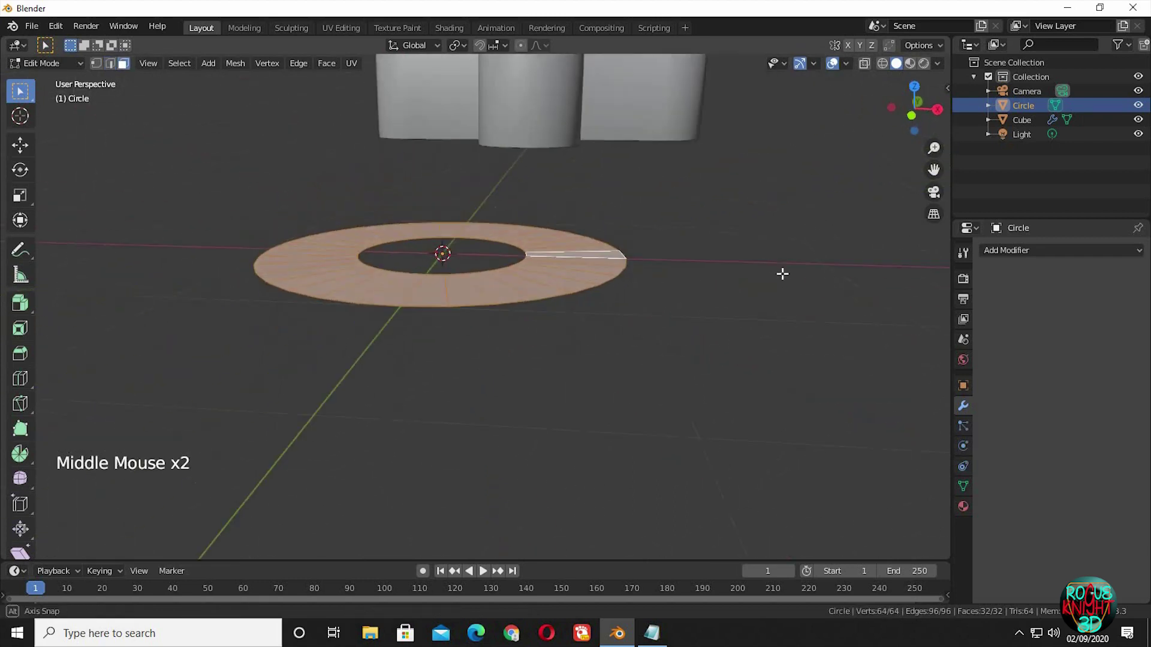
{"action": "key", "text": "KP_1"}
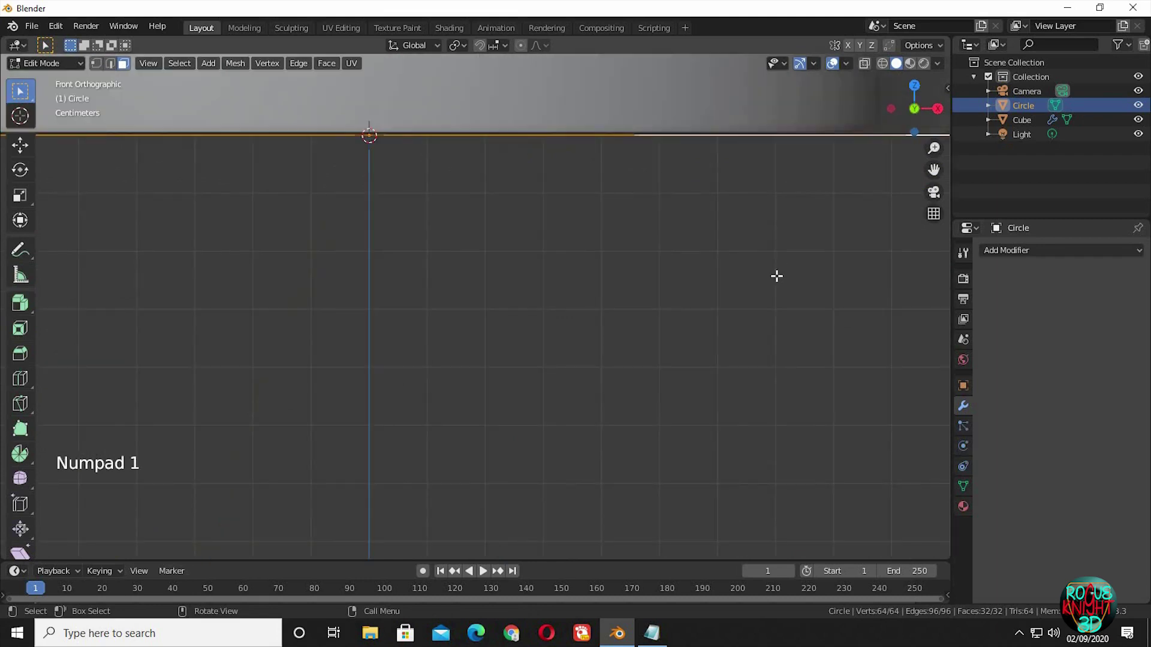
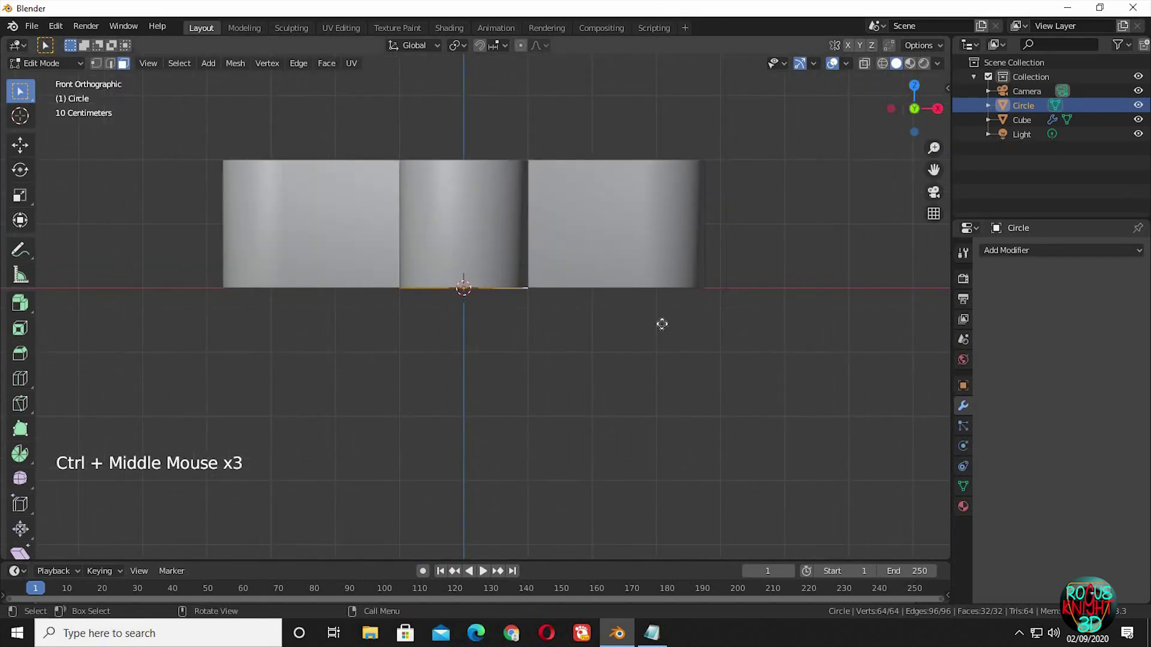
{"action": "key", "text": "e"}
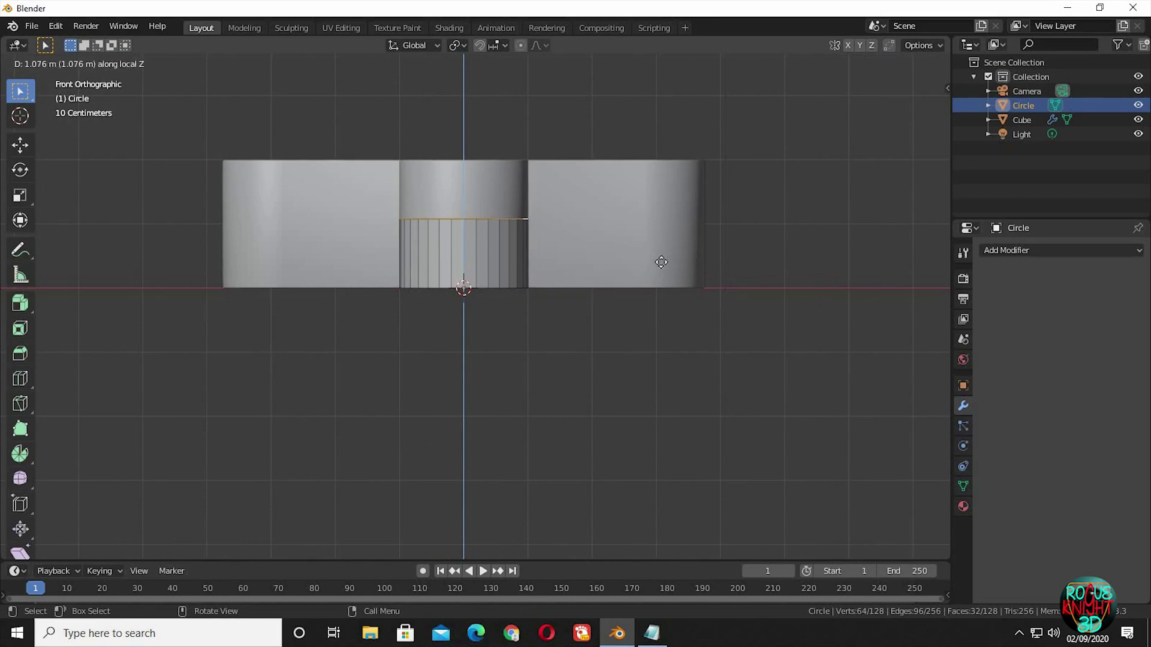
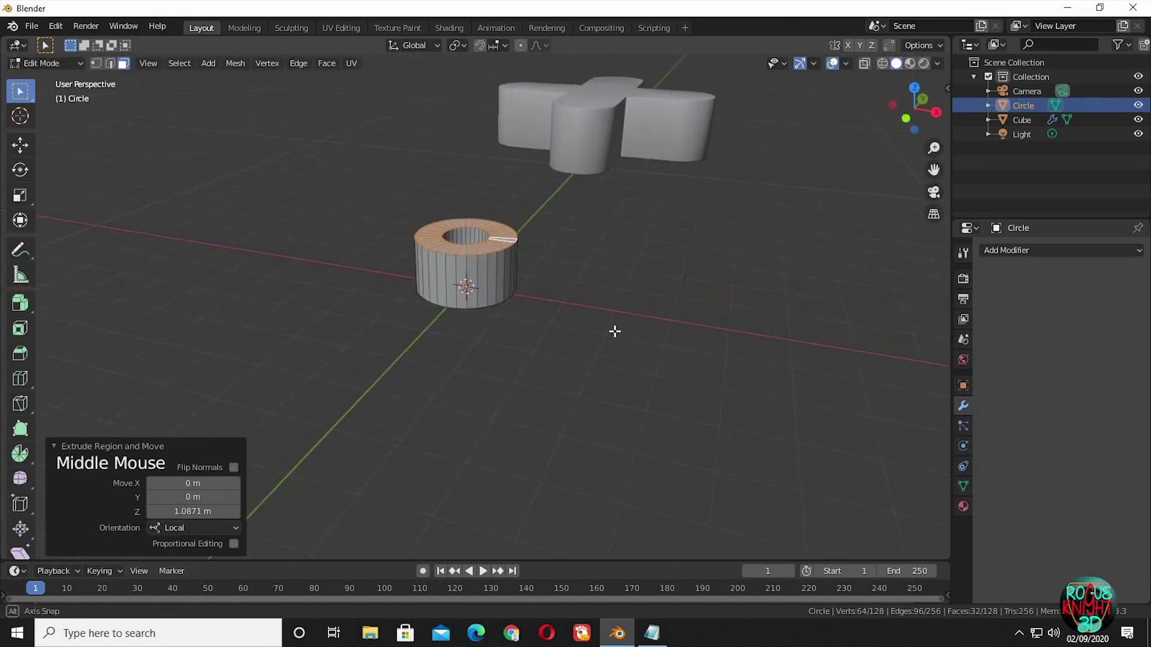
{"action": "key", "text": "g"}
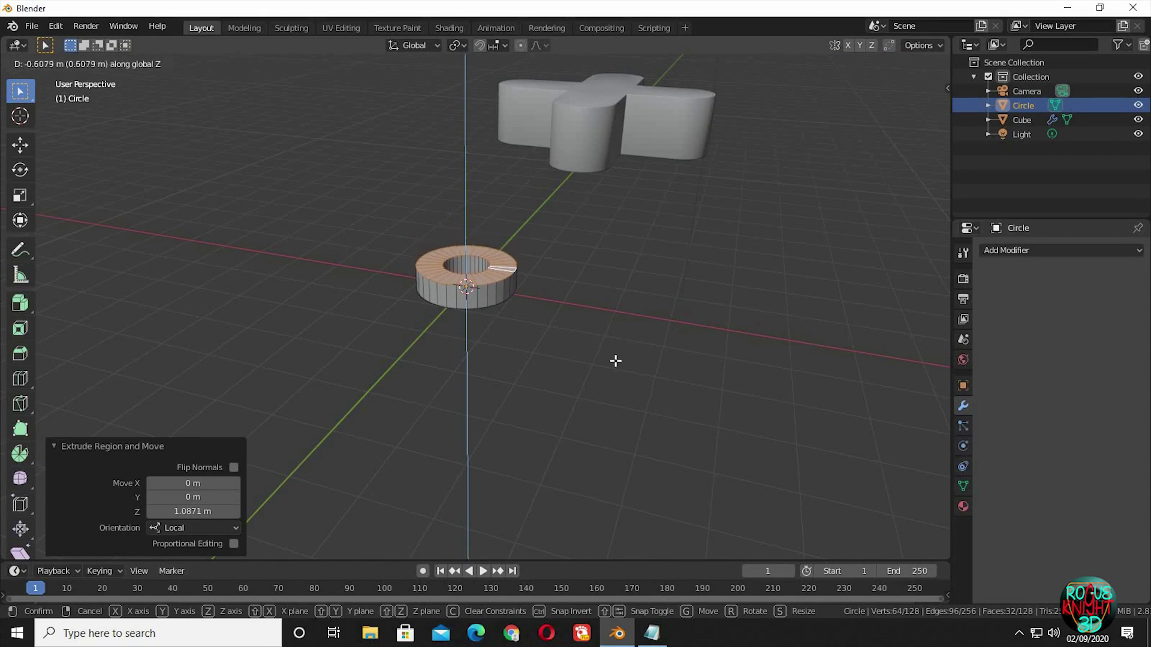
{"action": "left_click", "coordinate": [658, 353]}
{"action": "middle_click", "coordinate": [648, 355]}
{"action": "middle_click", "coordinate": [604, 261]}
{"action": "middle_click", "coordinate": [616, 244]}
{"action": "key", "text": "Tab"}
{"action": "middle_click", "coordinate": [619, 301]}
{"action": "middle_click", "coordinate": [596, 201]}
Give the ring's Bevel modifier a 0.02 m offset with 2 segments
{"action": "middle_click", "coordinate": [773, 241]}
{"action": "middle_click", "coordinate": [983, 265]}
{"action": "left_click", "coordinate": [945, 259]}
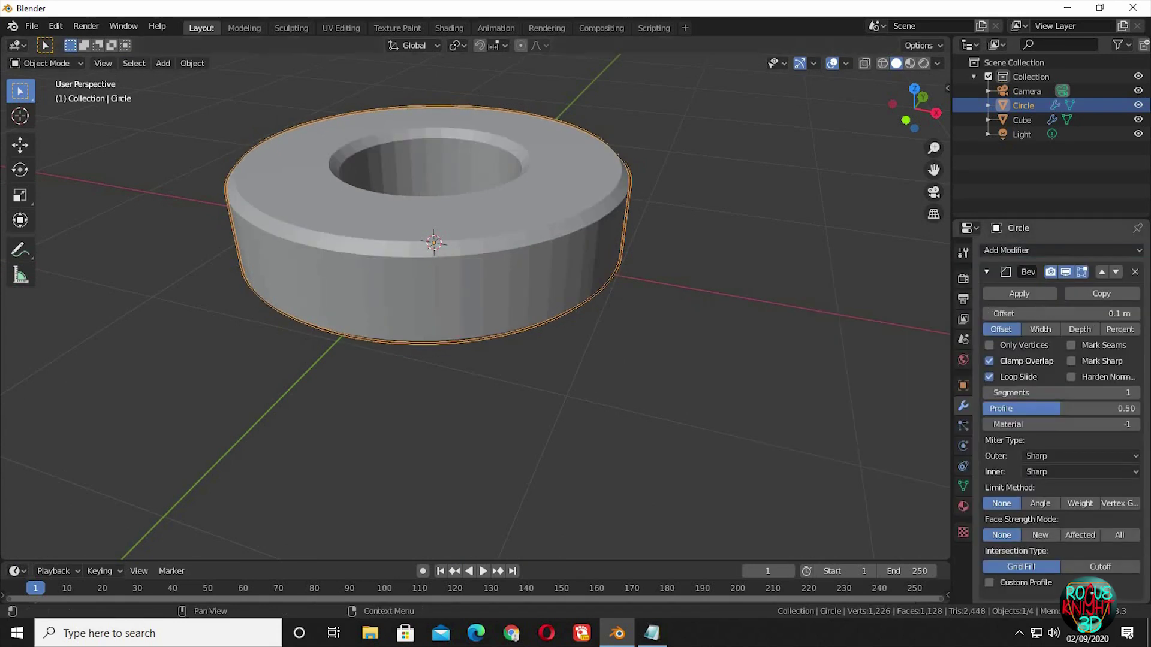
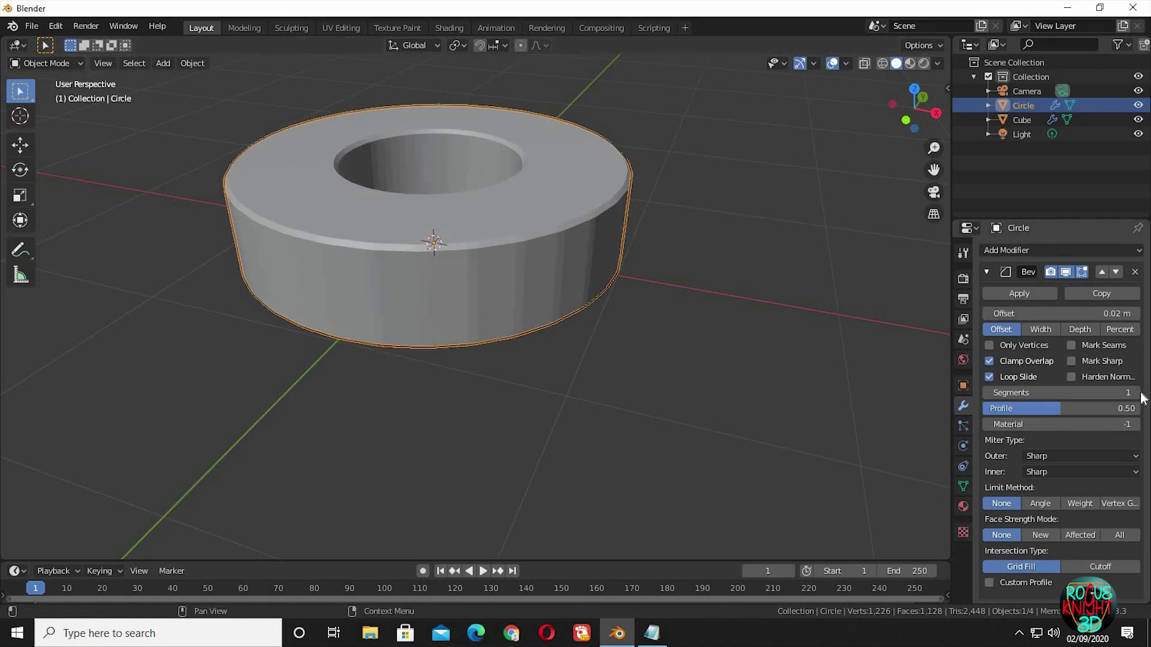
{"action": "left_click", "coordinate": [1145, 400]}
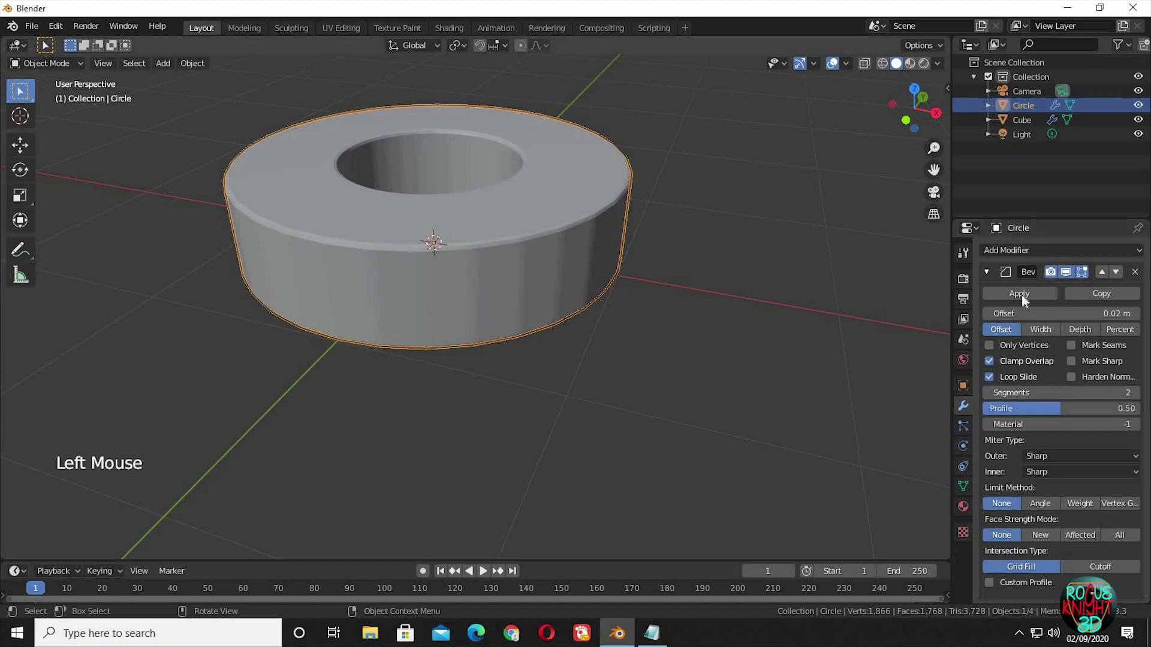
{"action": "left_click", "coordinate": [1042, 509]}
{"action": "left_click", "coordinate": [1034, 253]}
{"action": "left_click", "coordinate": [452, 260]}
{"action": "right_click", "coordinate": [459, 263]}
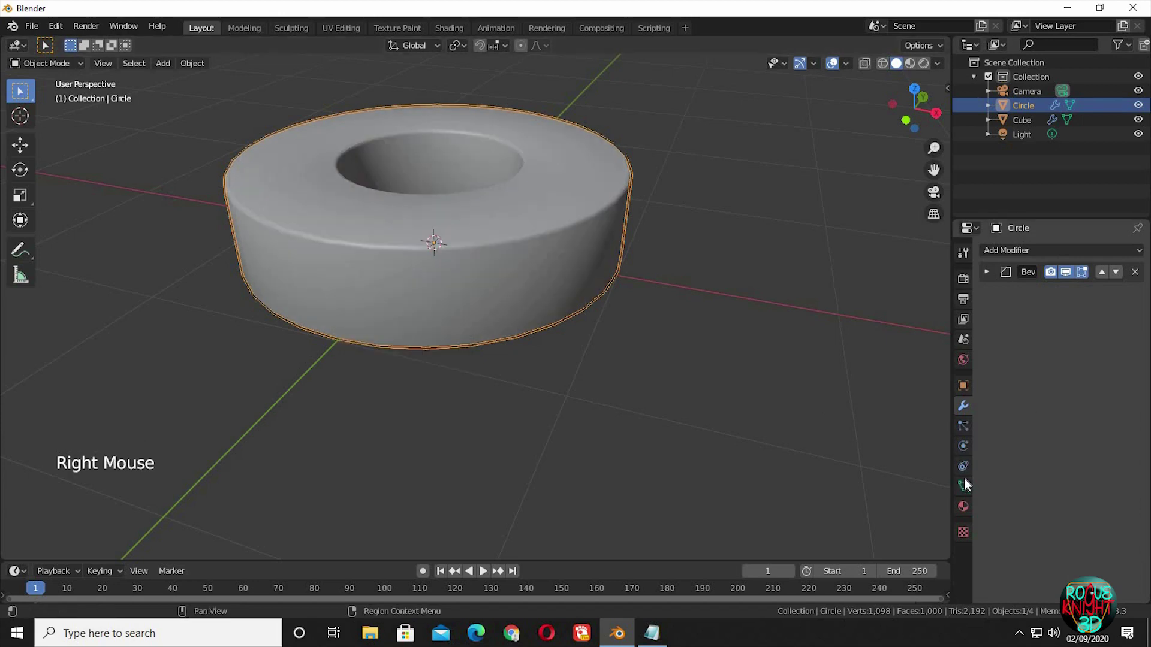
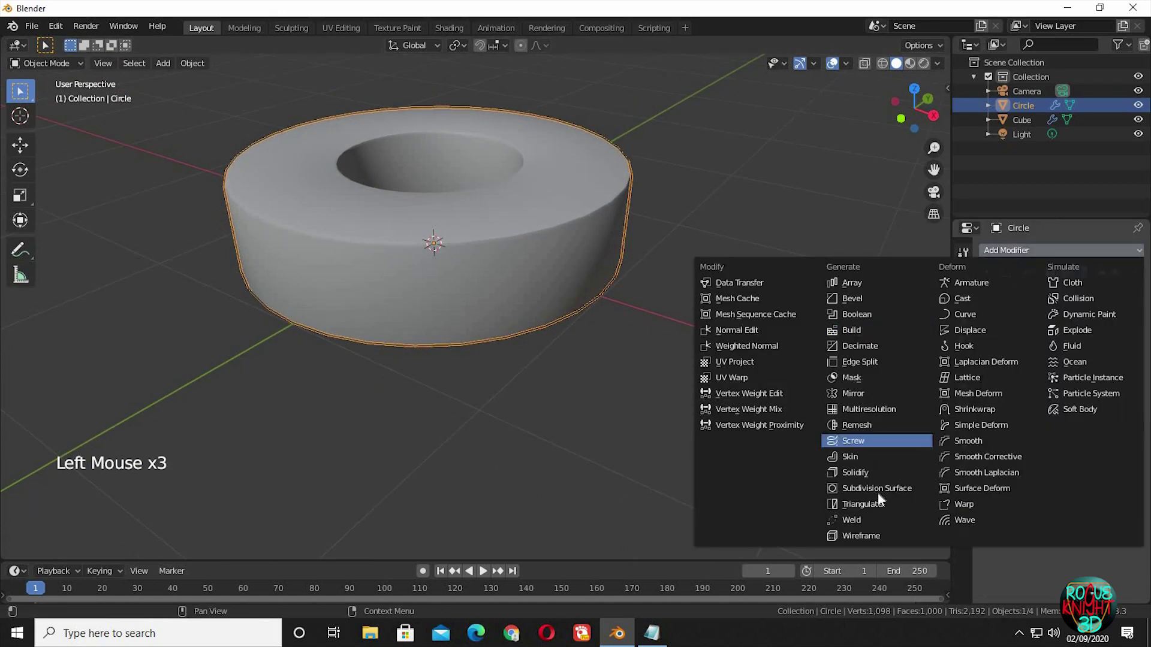
Add a Subdivision Surface modifier to smooth the ring
{"action": "left_click", "coordinate": [1085, 305]}
{"action": "left_click", "coordinate": [1056, 362]}
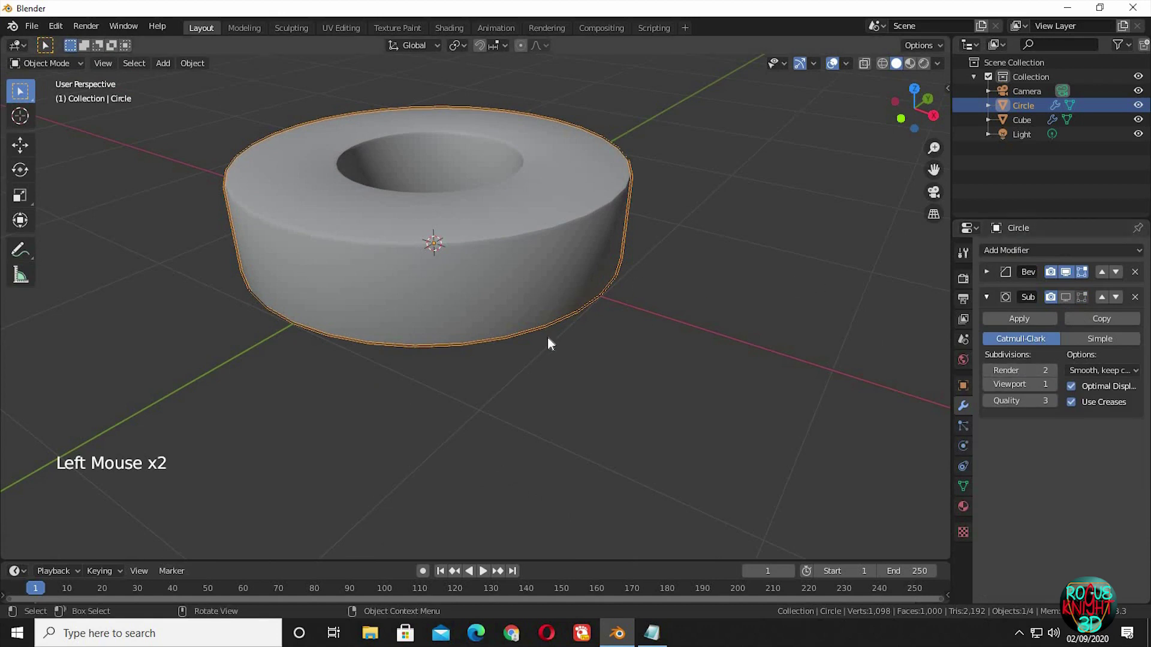
{"action": "middle_click", "coordinate": [635, 313]}
{"action": "middle_click", "coordinate": [633, 401]}
{"action": "middle_click", "coordinate": [658, 321]}
{"action": "middle_click", "coordinate": [688, 72]}
{"action": "middle_click", "coordinate": [675, 253]}
{"action": "middle_click", "coordinate": [759, 169]}
{"action": "left_click", "coordinate": [796, 151]}
Move the cross along the Y axis to sit right beside the ring
{"action": "key", "text": "g"}
{"action": "left_click", "coordinate": [502, 311]}
{"action": "key", "text": "g"}
{"action": "left_click", "coordinate": [918, 264]}
{"action": "key", "text": "s"}
{"action": "middle_click", "coordinate": [837, 114]}
{"action": "key", "text": "g"}
{"action": "middle_click", "coordinate": [727, 207]}
{"action": "key", "text": "g"}
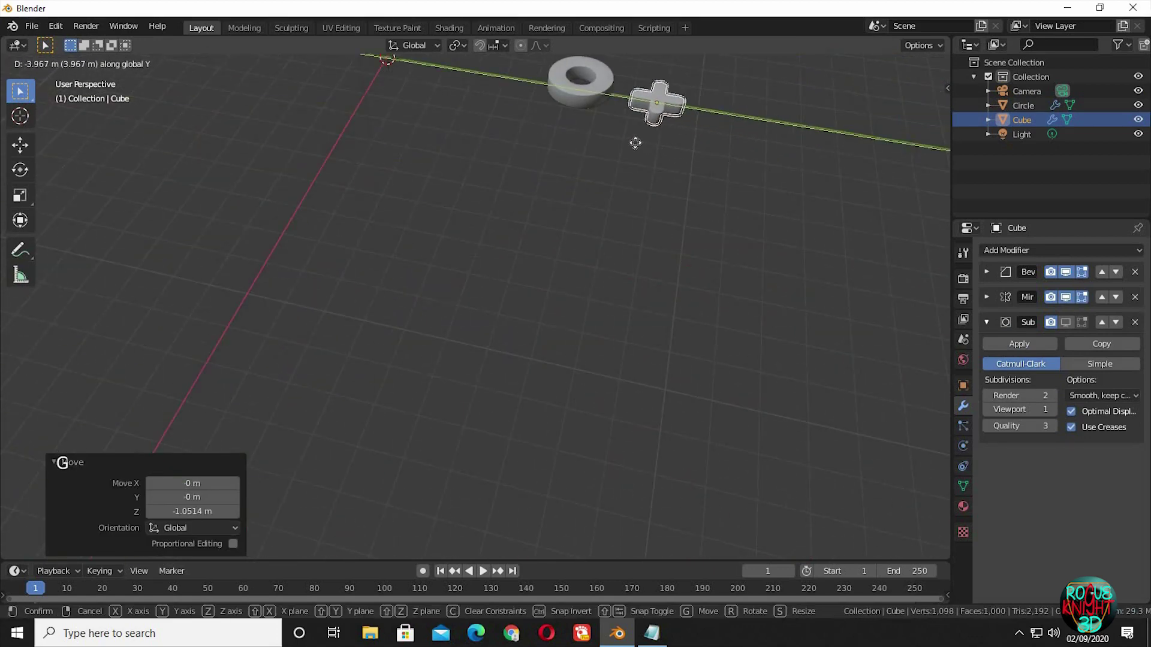
{"action": "key", "text": "s"}
{"action": "middle_click", "coordinate": [607, 411]}
{"action": "key", "text": "KP_Decimal"}
{"action": "middle_click", "coordinate": [678, 294]}
{"action": "middle_click", "coordinate": [733, 292]}
{"action": "middle_click", "coordinate": [704, 359]}
Scale the cross up about 1.3 and nudge it into an O and X pair with the ring
{"action": "key", "text": "s"}
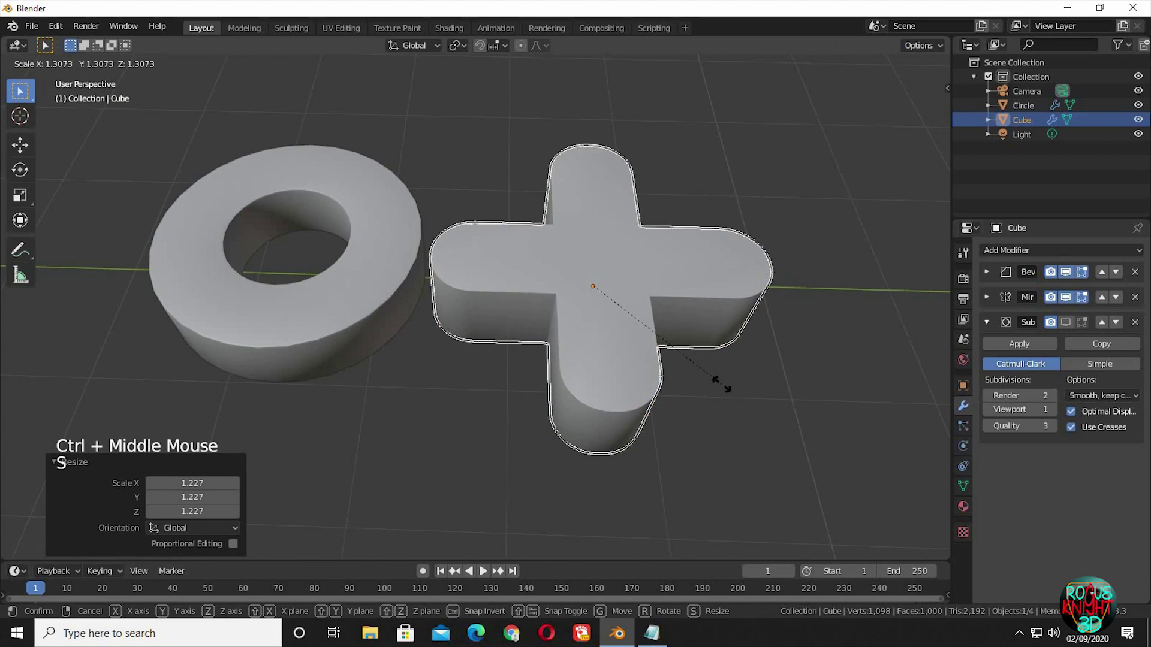
{"action": "key", "text": "g"}
{"action": "middle_click", "coordinate": [656, 355]}
{"action": "middle_click", "coordinate": [601, 397]}
{"action": "left_click", "coordinate": [583, 365]}
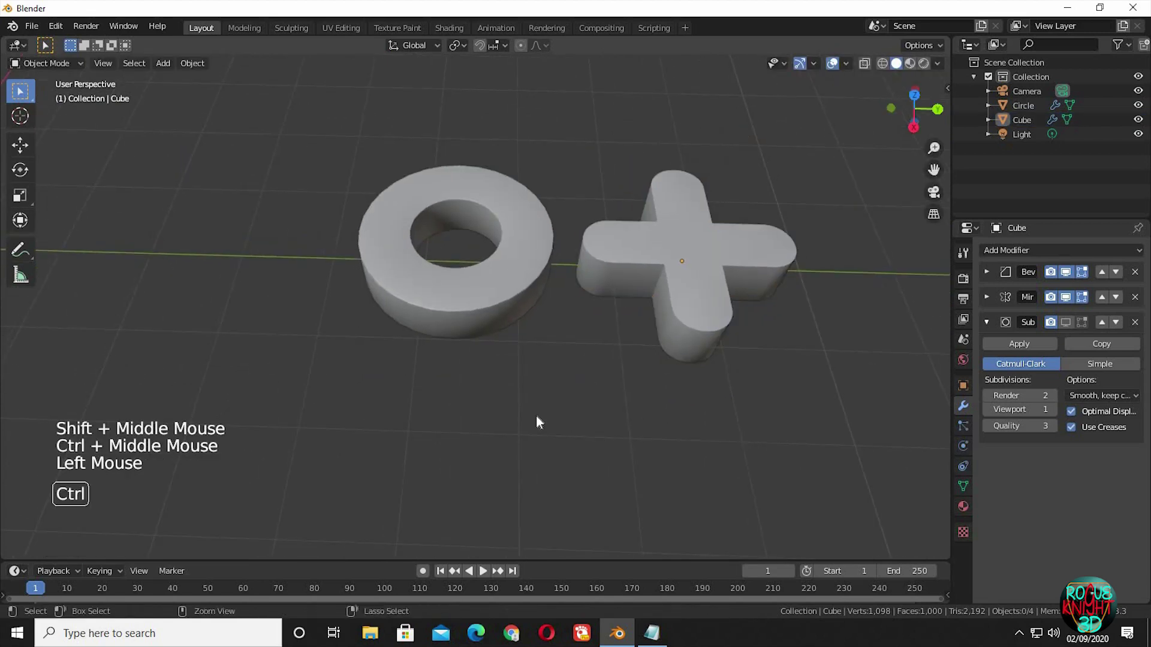
{"action": "middle_click", "coordinate": [618, 425]}
{"action": "middle_click", "coordinate": [572, 418]}
{"action": "middle_click", "coordinate": [595, 323]}
{"action": "middle_click", "coordinate": [576, 468]}
{"action": "middle_click", "coordinate": [348, 394]}
Add a new cube near the ring and cross and scale it up
{"action": "left_click", "coordinate": [386, 414]}
{"action": "key", "text": "shift+a"}
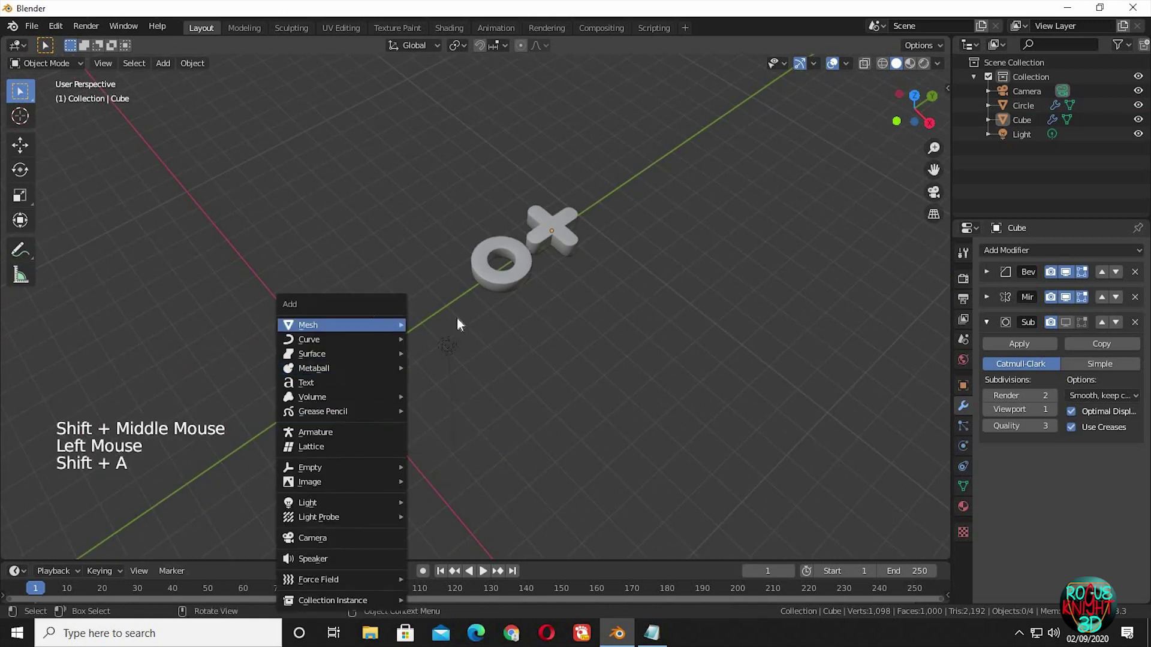
{"action": "middle_click", "coordinate": [485, 360]}
{"action": "middle_click", "coordinate": [488, 386]}
{"action": "key", "text": "s"}
{"action": "key", "text": "s"}
{"action": "middle_click", "coordinate": [589, 391]}
{"action": "key", "text": "g"}
{"action": "middle_click", "coordinate": [602, 325]}
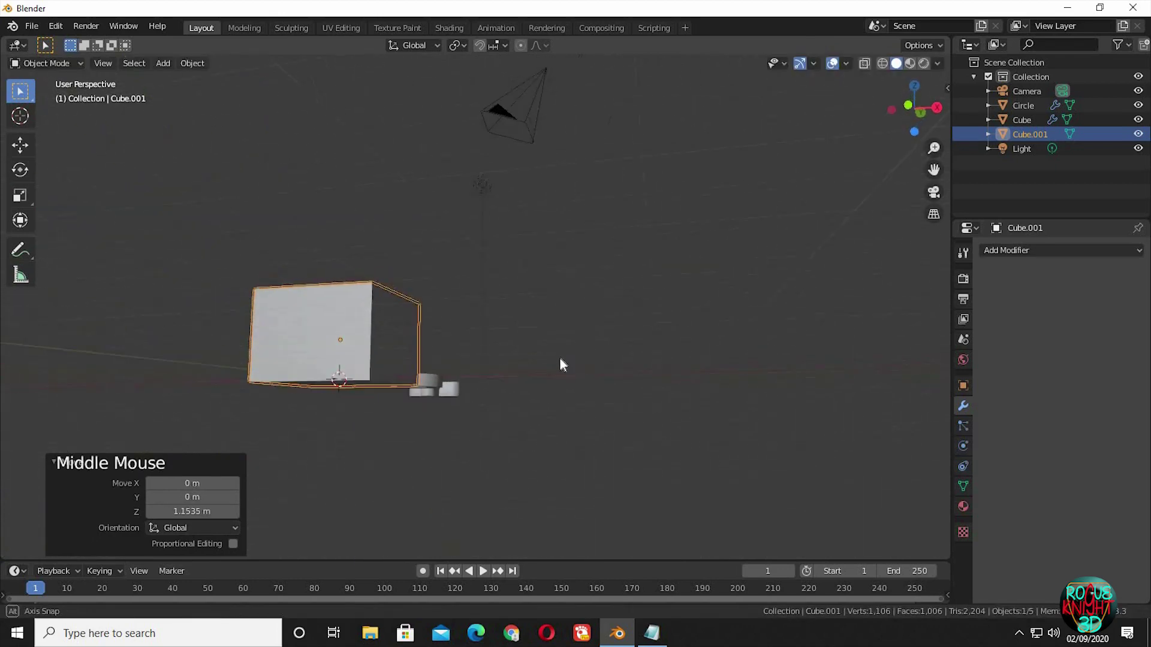
{"action": "middle_click", "coordinate": [540, 420]}
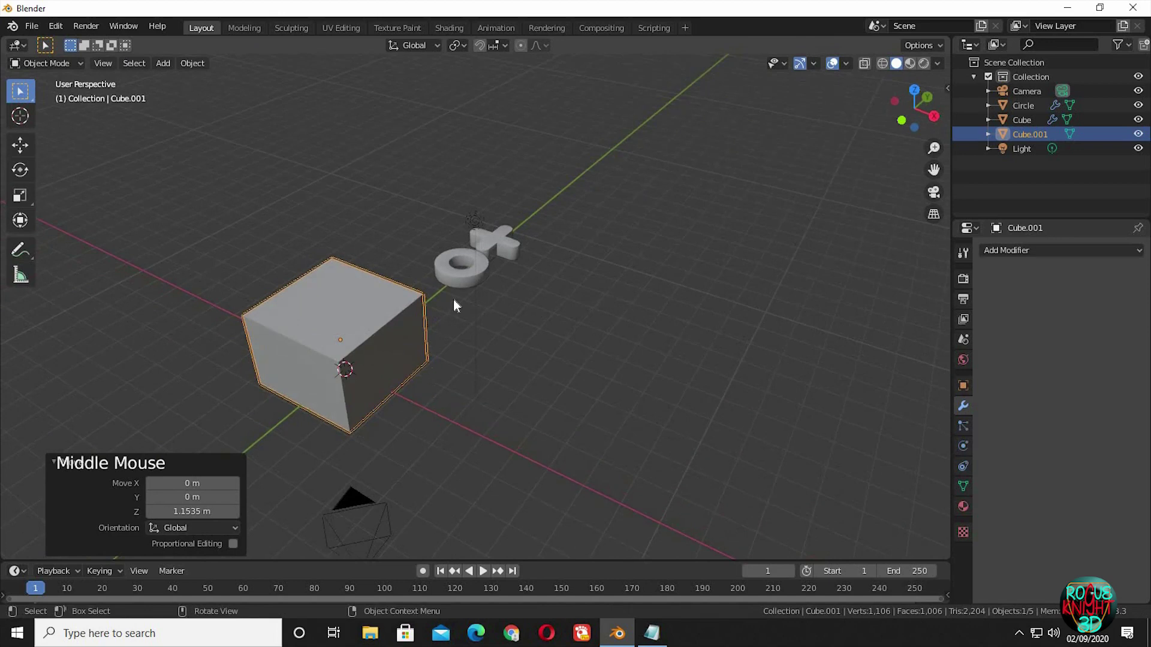
{"action": "middle_click", "coordinate": [499, 258]}
From front view, lift the cube along Z onto the grid floor and set its origin
{"action": "key", "text": "ctrl+KP_1"}
{"action": "middle_click", "coordinate": [393, 275]}
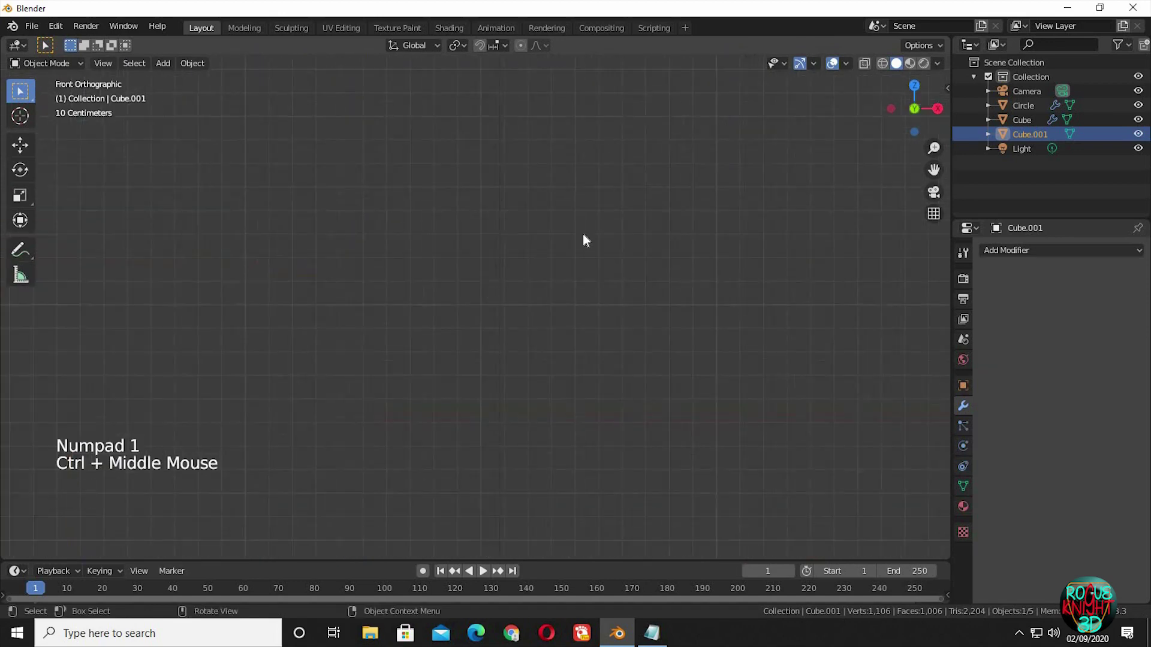
{"action": "middle_click", "coordinate": [702, 194]}
{"action": "middle_click", "coordinate": [537, 363]}
{"action": "key", "text": "KP_1"}
{"action": "middle_click", "coordinate": [539, 363]}
{"action": "middle_click", "coordinate": [590, 335]}
{"action": "key", "text": "g"}
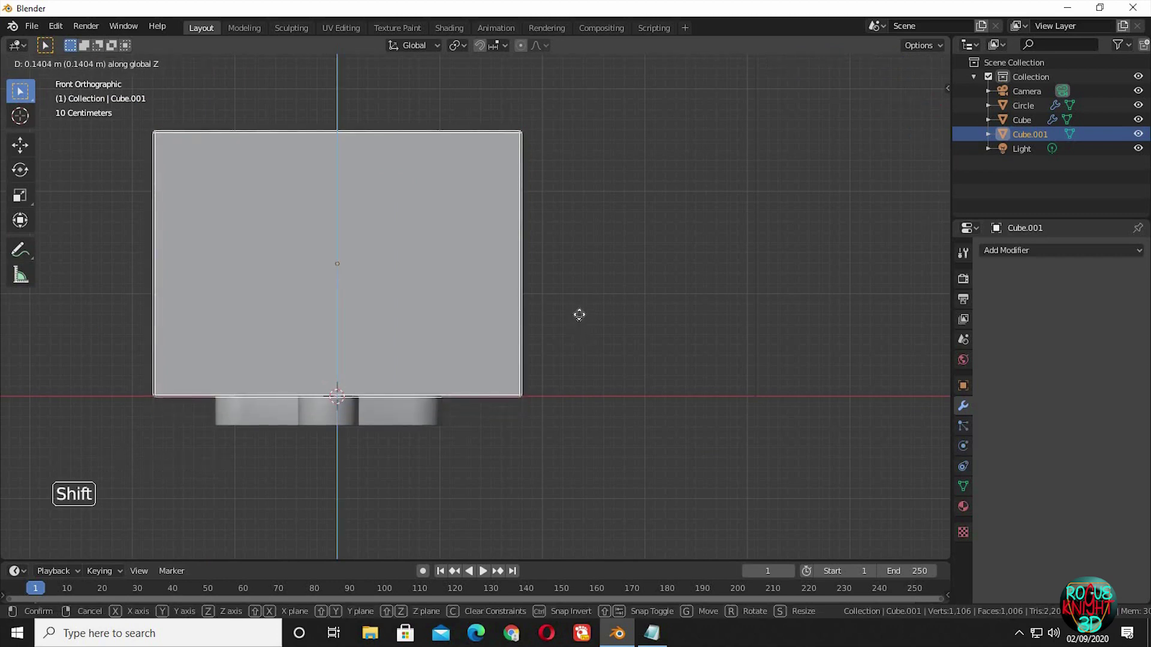
{"action": "middle_click", "coordinate": [532, 383]}
{"action": "middle_click", "coordinate": [505, 482]}
{"action": "middle_click", "coordinate": [306, 122]}
{"action": "left_click", "coordinate": [245, 103]}
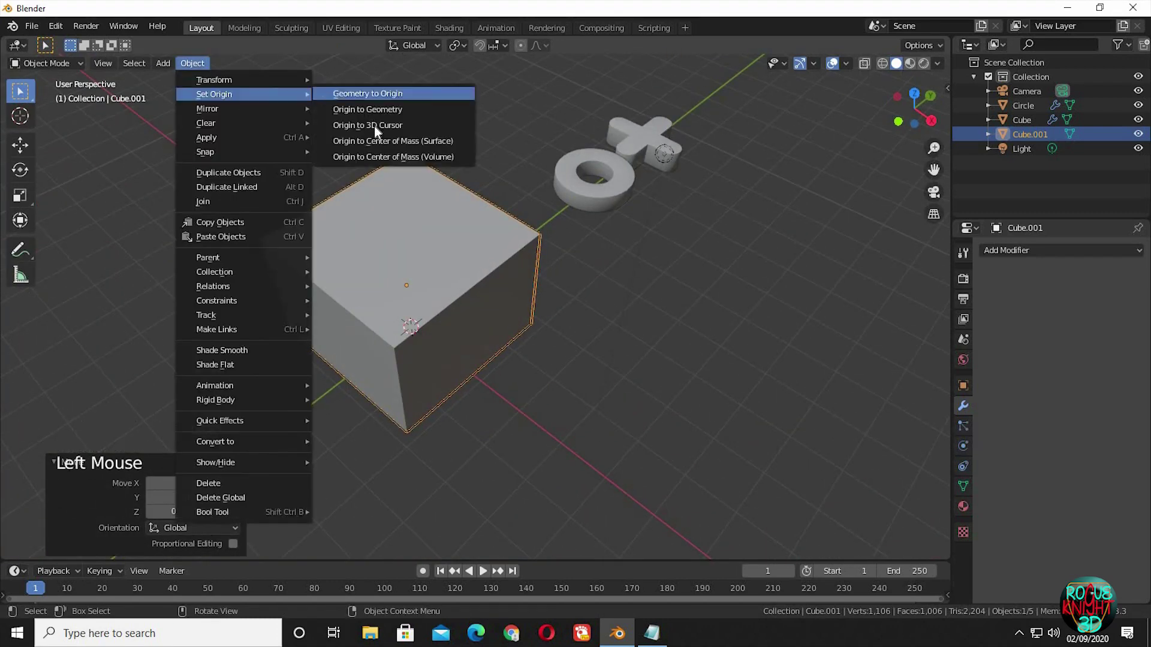
{"action": "middle_click", "coordinate": [621, 295]}
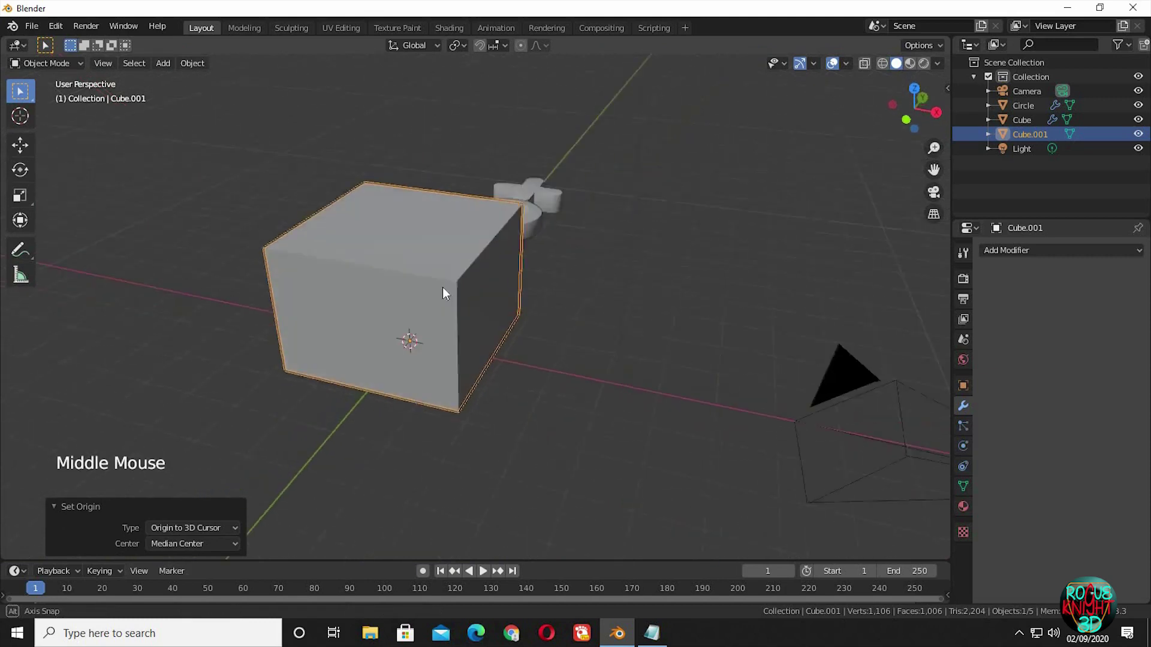
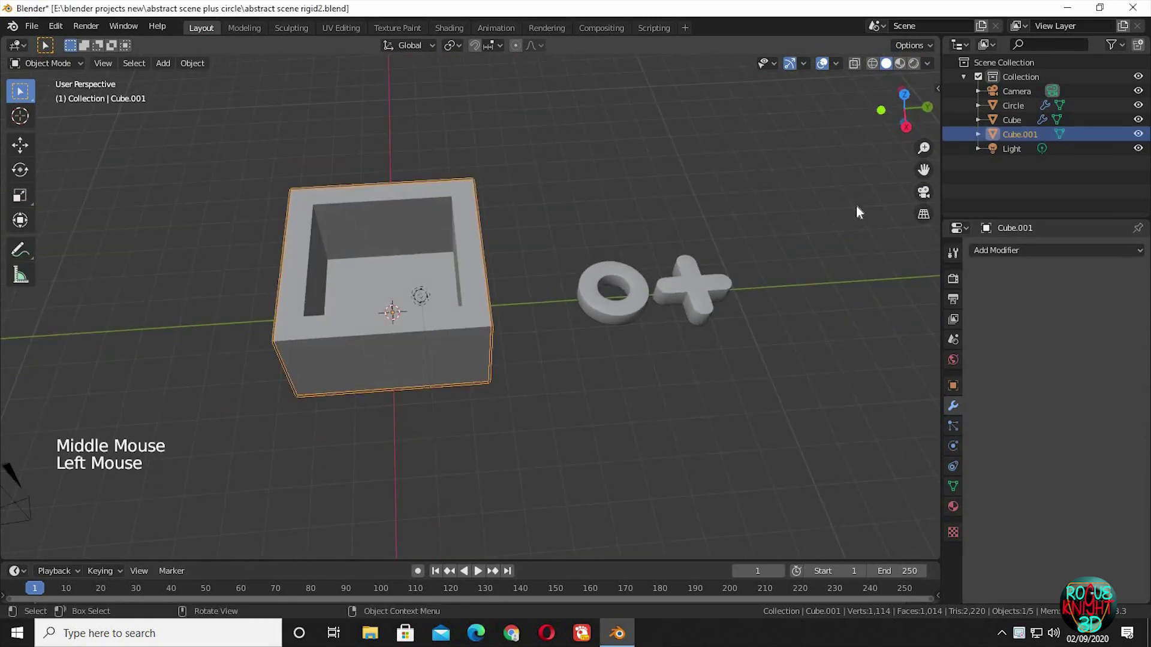
Enable Rigid Body physics on the hollow box Cube.001 and set its type to Passive
{"action": "middle_click", "coordinate": [573, 316]}
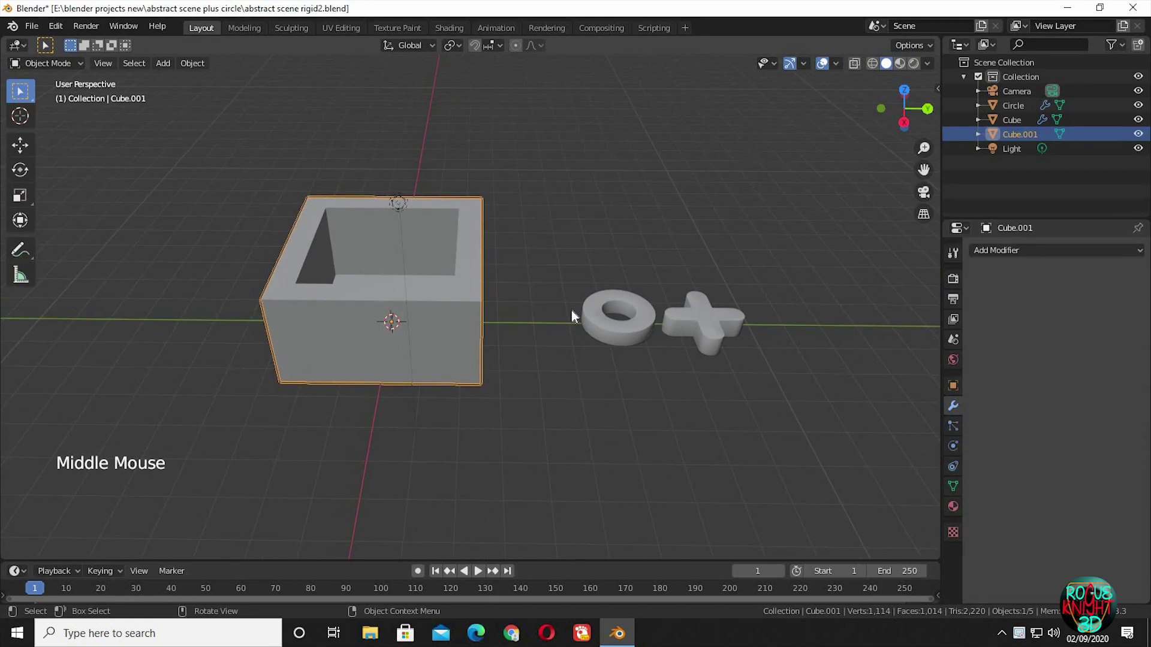
{"action": "left_click", "coordinate": [956, 459]}
{"action": "left_click", "coordinate": [960, 479]}
{"action": "left_click", "coordinate": [1045, 372]}
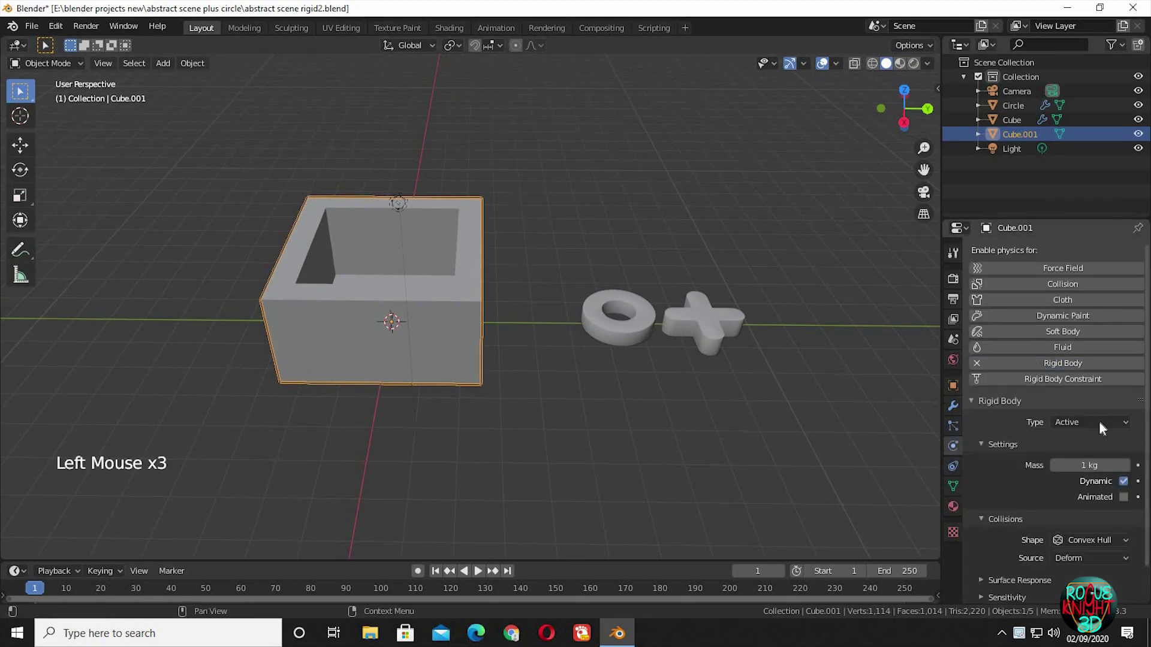
{"action": "left_click", "coordinate": [1082, 438]}
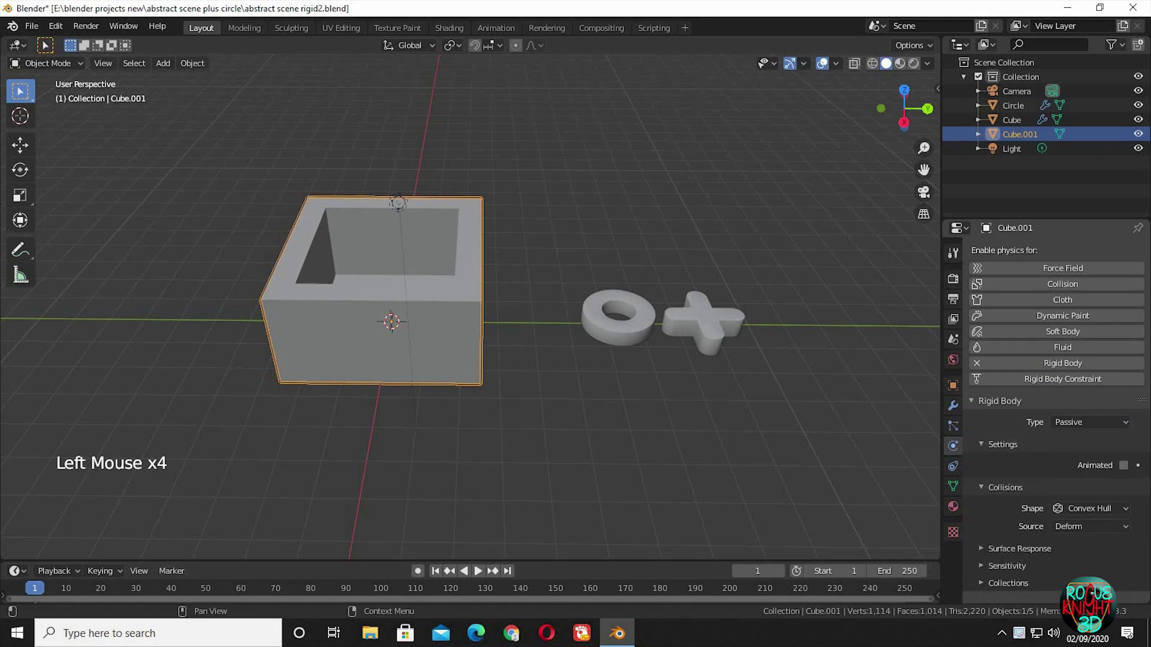
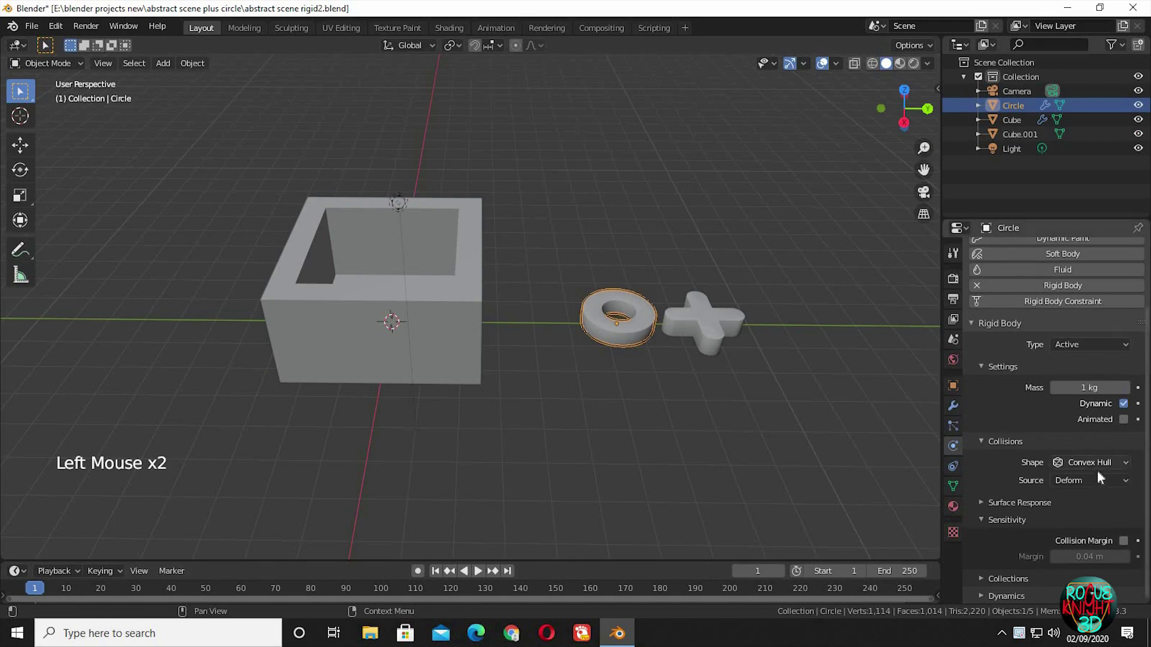
{"action": "left_click", "coordinate": [1079, 519]}
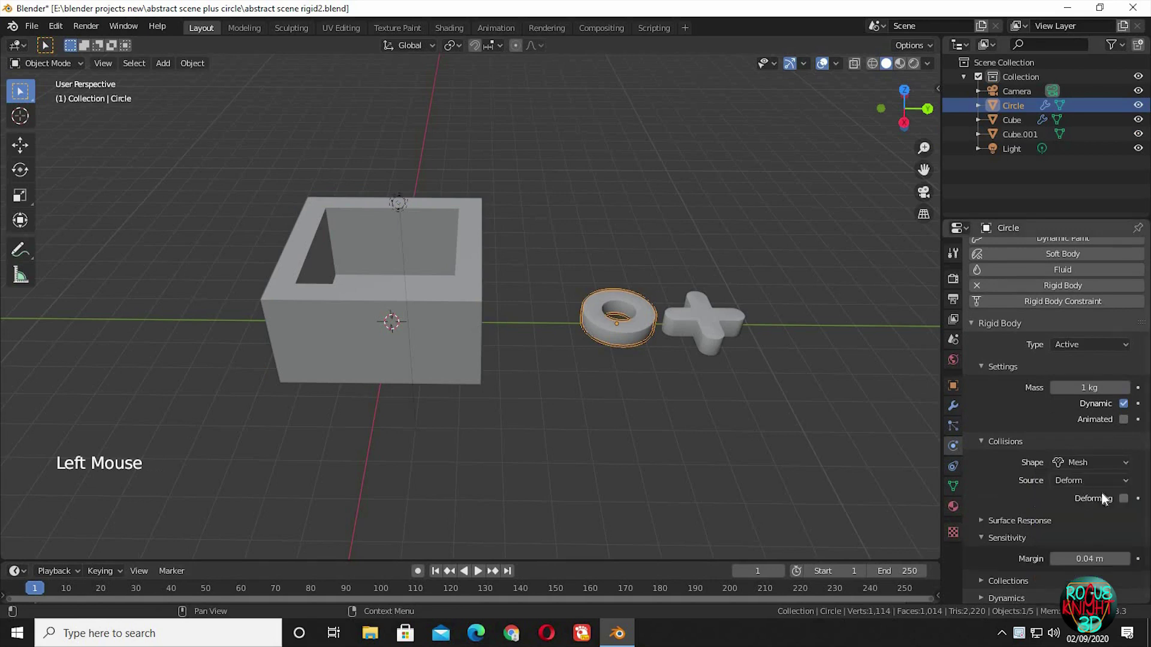
{"action": "left_click", "coordinate": [1110, 570]}
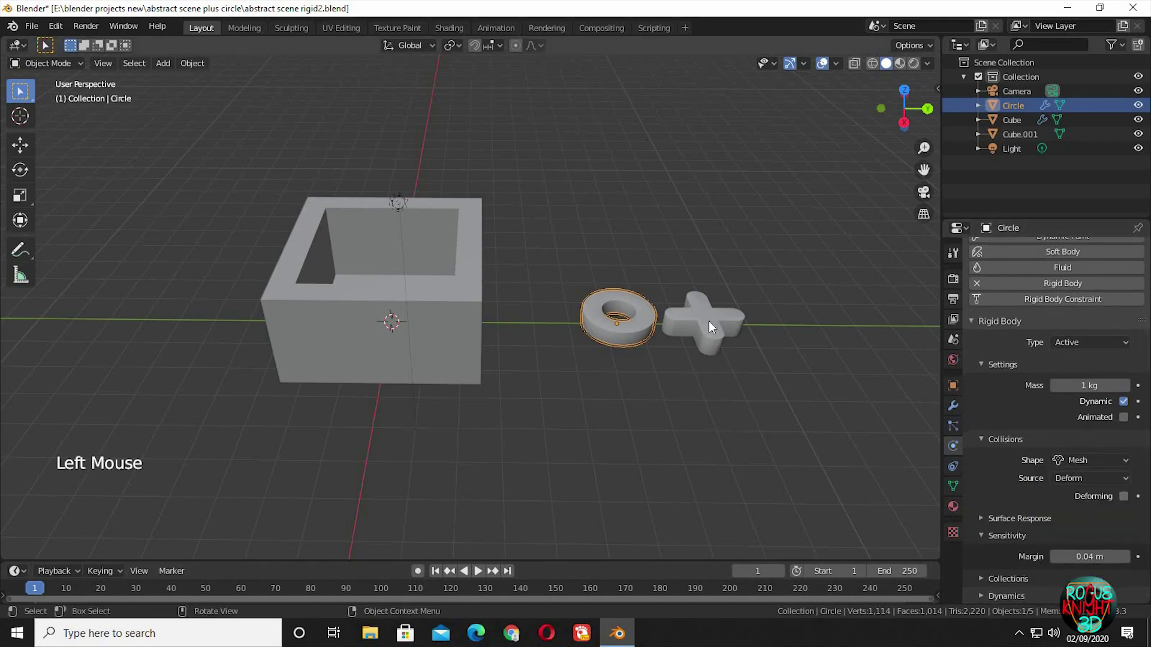
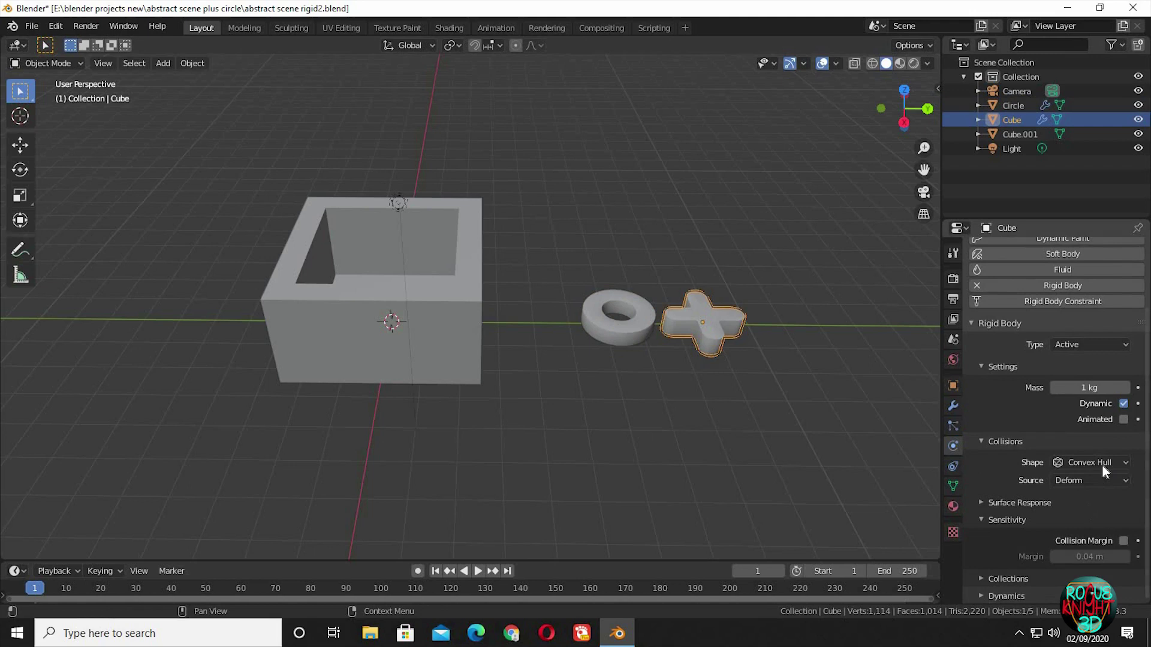
{"action": "left_click", "coordinate": [1086, 519]}
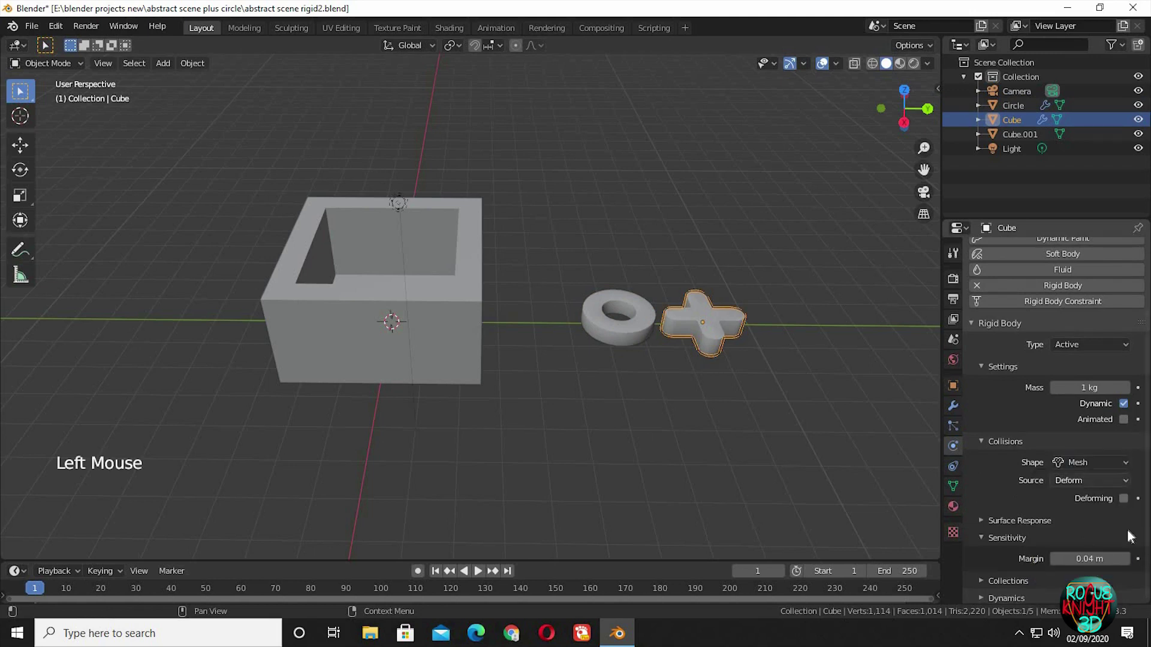
{"action": "left_click", "coordinate": [788, 429]}
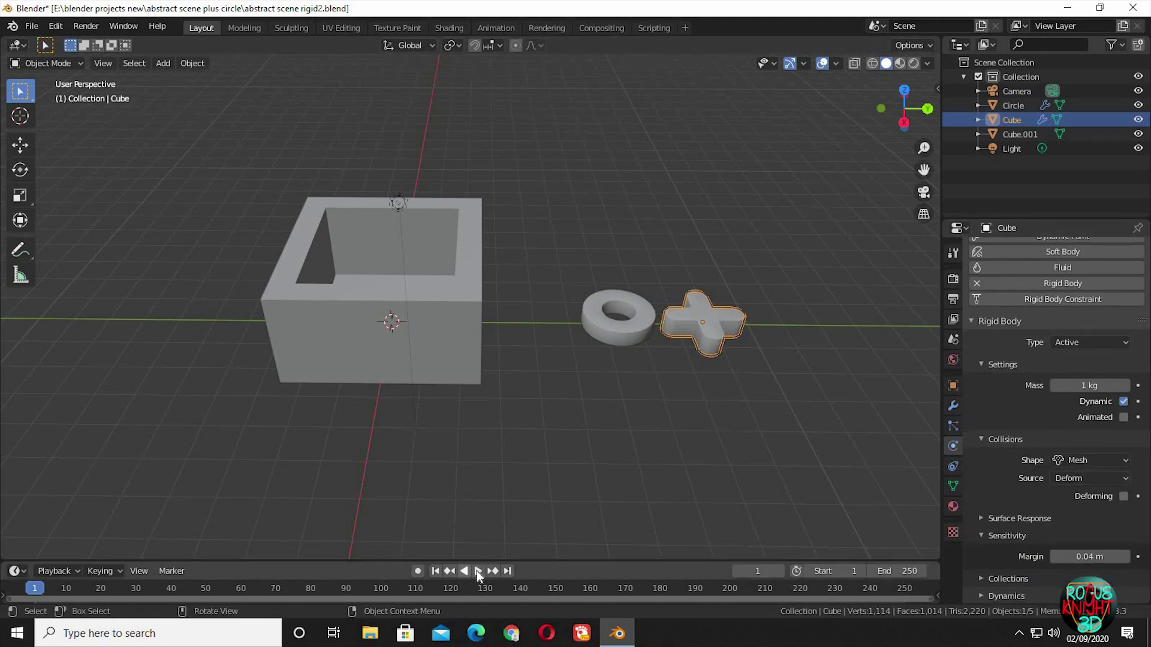
{"action": "left_click", "coordinate": [480, 579]}
{"action": "left_click", "coordinate": [448, 357]}
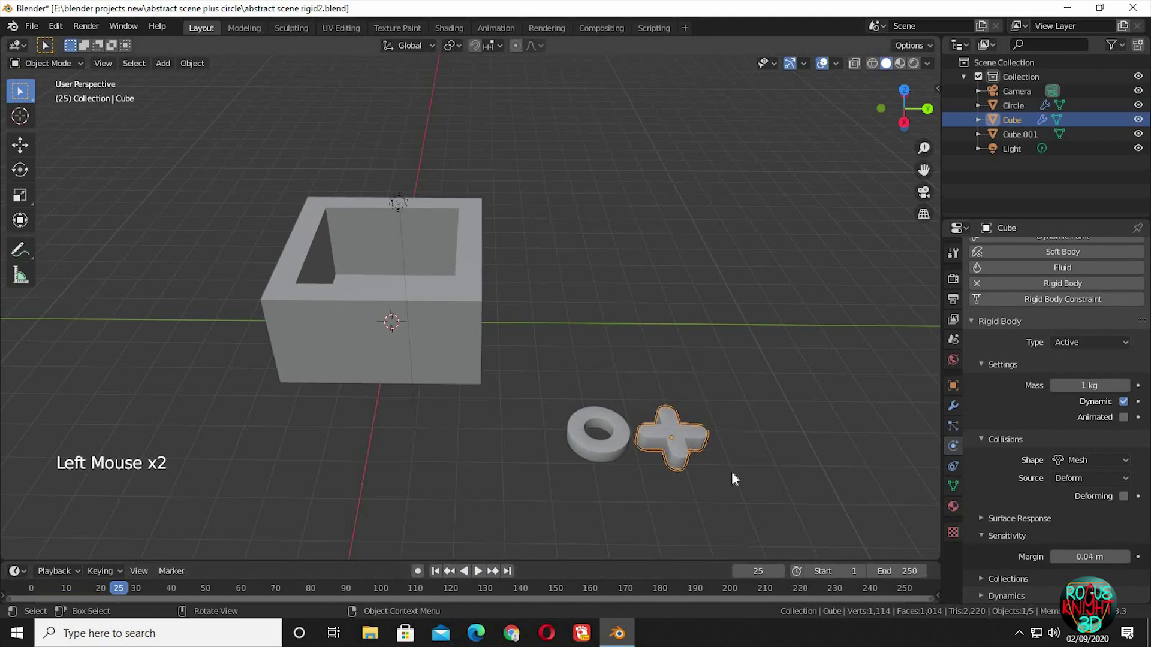
{"action": "left_click", "coordinate": [710, 288]}
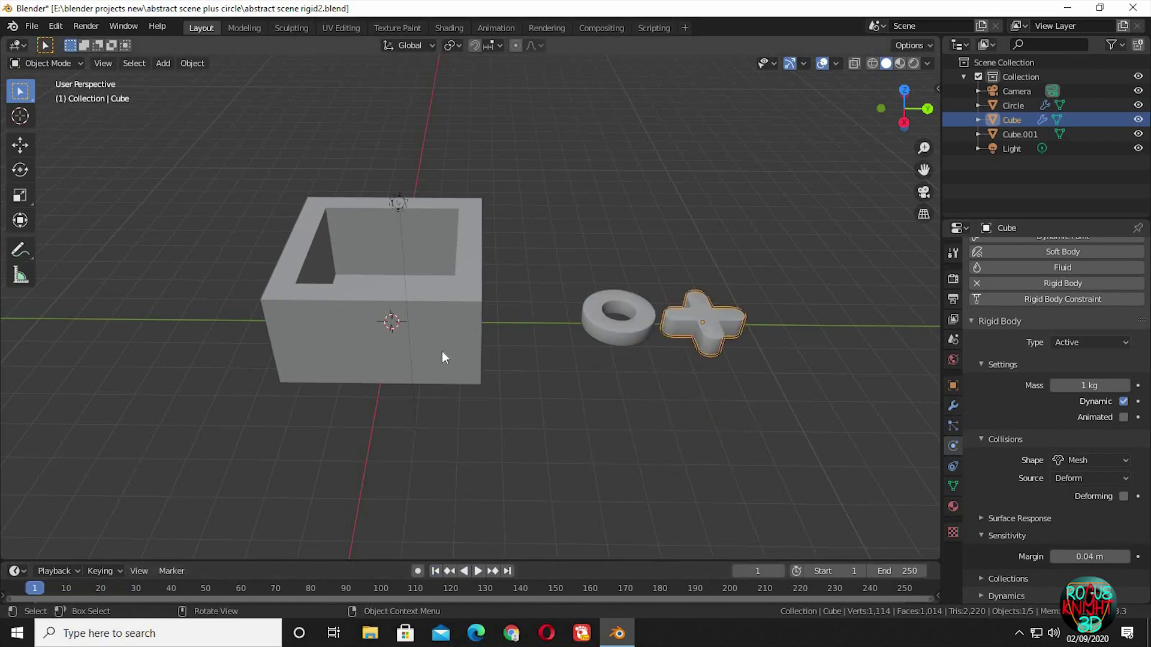
Add a Plane and scale it up into a large ground floor
{"action": "key", "text": "shift+a"}
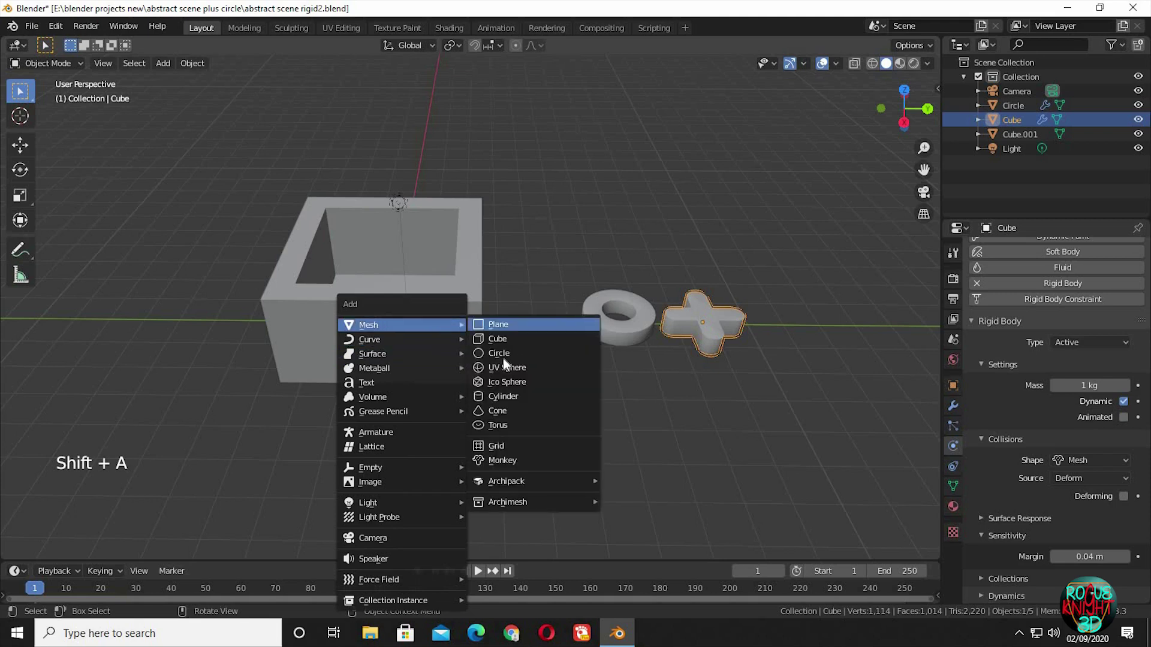
{"action": "key", "text": "s"}
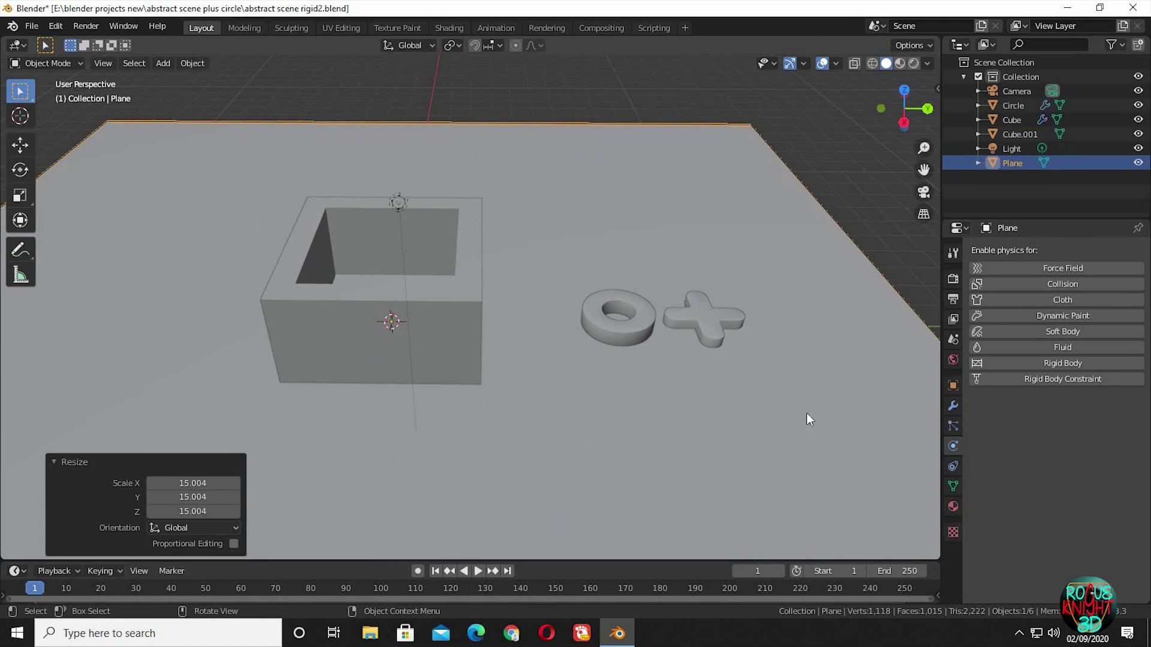
{"action": "left_click", "coordinate": [481, 579]}
{"action": "left_click", "coordinate": [445, 573]}
Move the ring and cross along one axis so they sit inside the hollow box
{"action": "left_click", "coordinate": [637, 323]}
{"action": "left_click", "coordinate": [696, 318]}
{"action": "left_click", "coordinate": [693, 324]}
{"action": "key", "text": "g"}
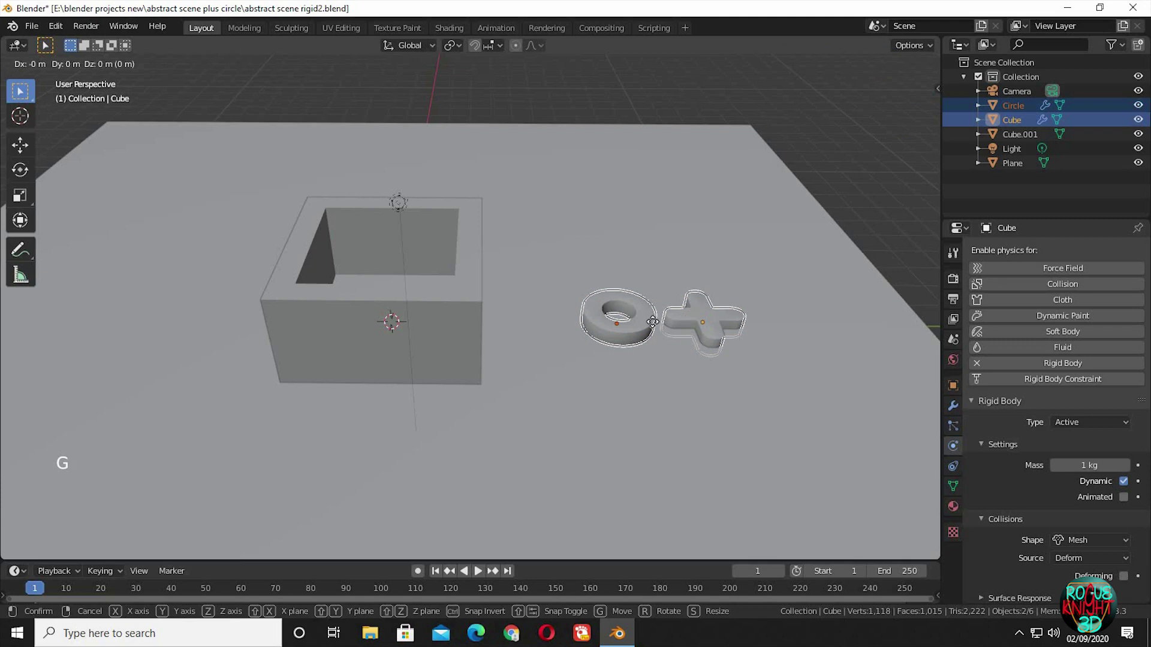
{"action": "key", "text": "g"}
{"action": "left_click", "coordinate": [444, 318]}
{"action": "middle_click", "coordinate": [463, 325]}
Enlarge the passive hollow box in width (excluding Z) and then in height around the pieces
{"action": "key", "text": "s"}
{"action": "left_click", "coordinate": [459, 330]}
{"action": "key", "text": "s"}
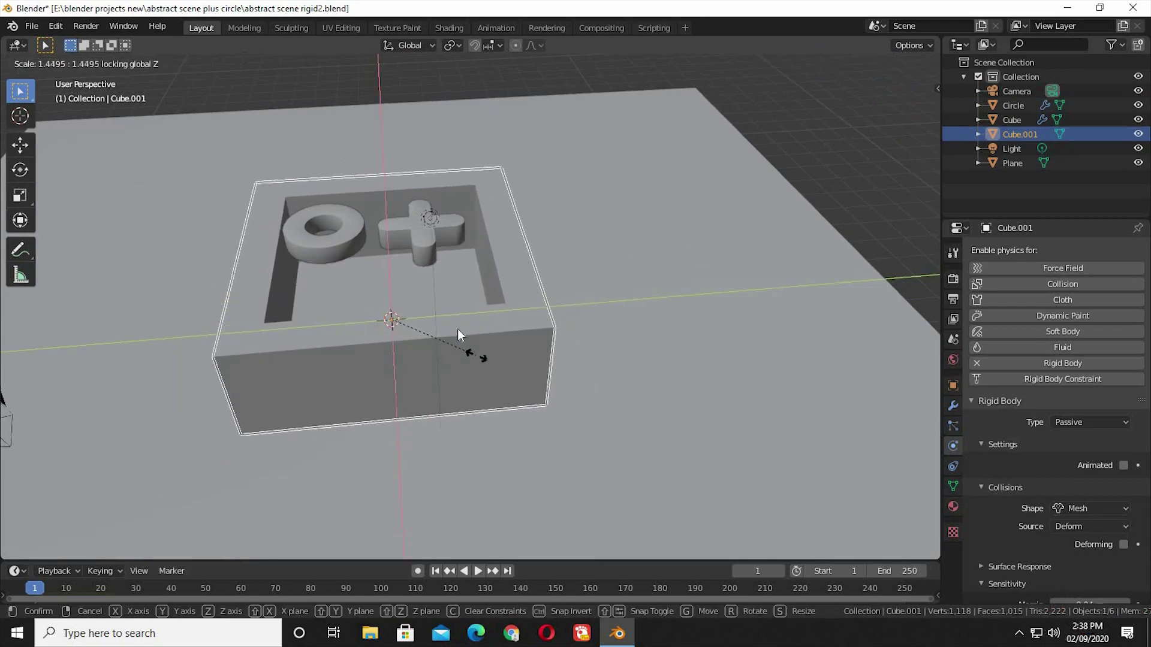
{"action": "middle_click", "coordinate": [452, 370]}
{"action": "middle_click", "coordinate": [452, 380]}
{"action": "left_click", "coordinate": [535, 363]}
{"action": "middle_click", "coordinate": [528, 296]}
{"action": "middle_click", "coordinate": [528, 296]}
{"action": "left_click", "coordinate": [527, 295]}
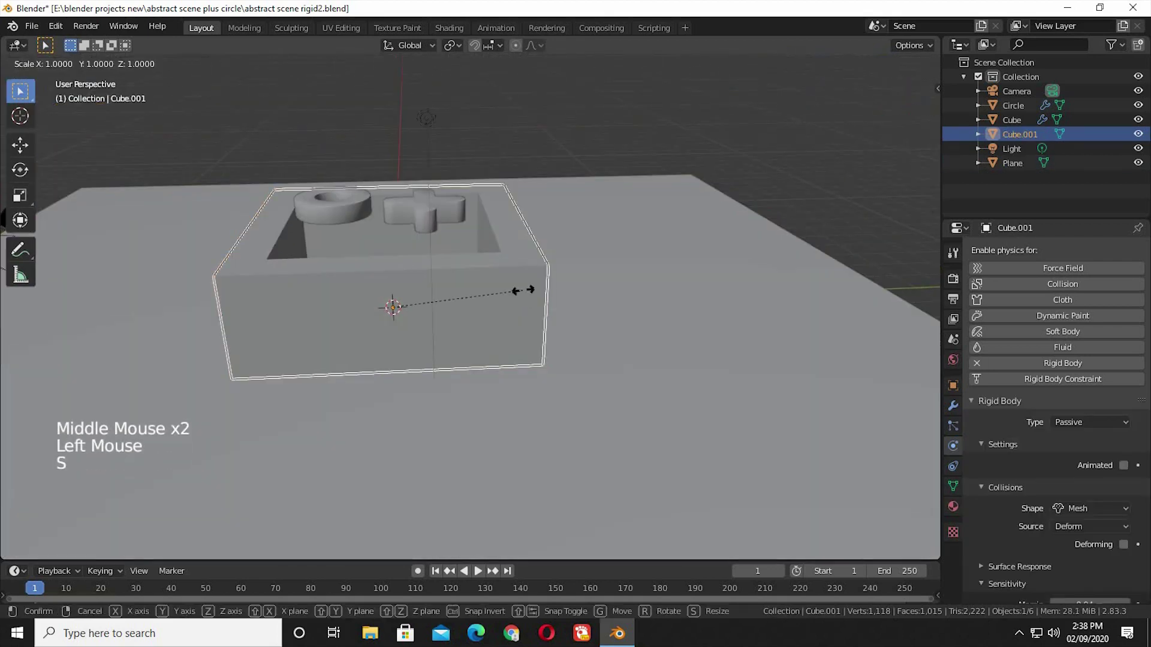
{"action": "key", "text": "s"}
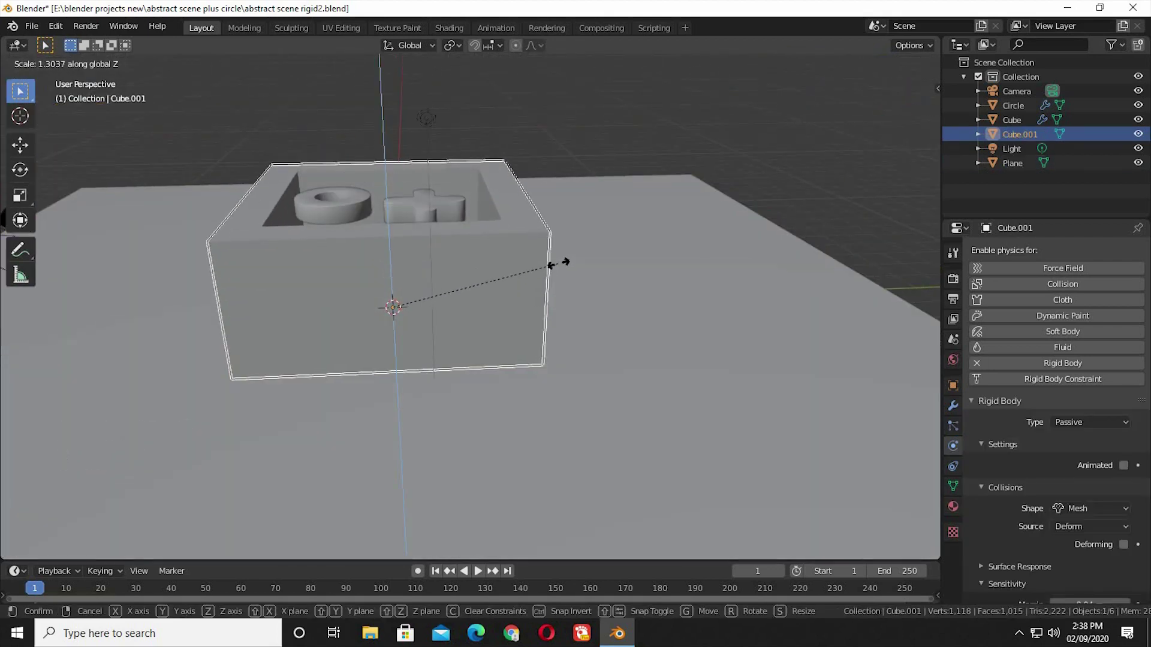
{"action": "middle_click", "coordinate": [507, 338]}
{"action": "middle_click", "coordinate": [531, 368]}
{"action": "middle_click", "coordinate": [525, 345]}
{"action": "middle_click", "coordinate": [512, 307]}
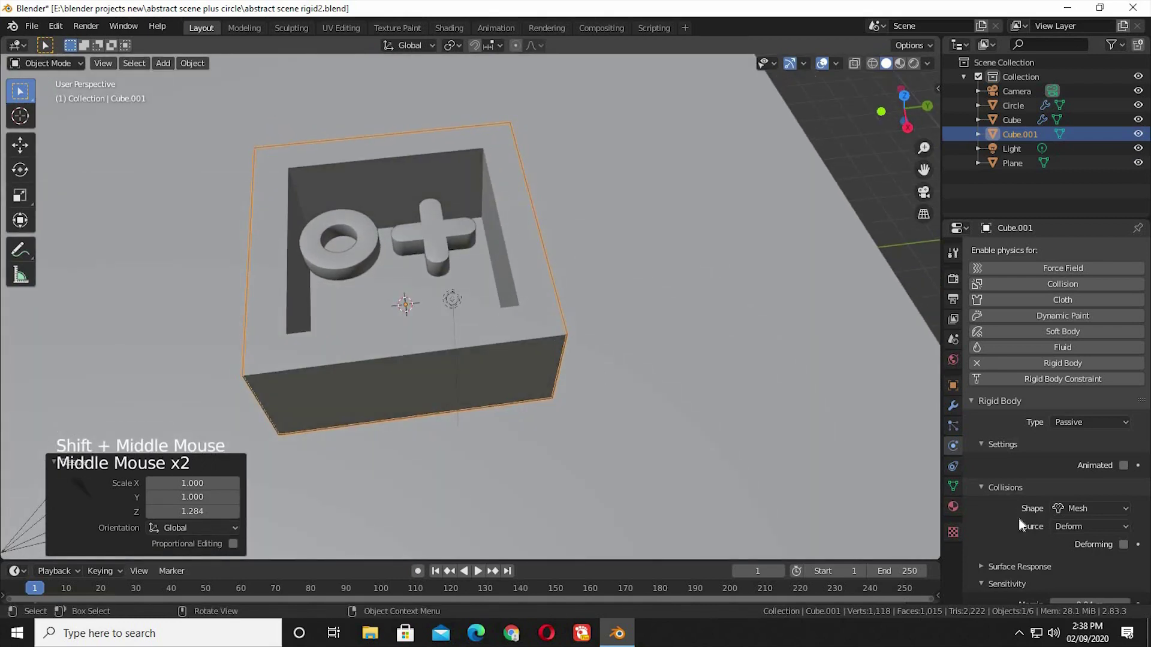
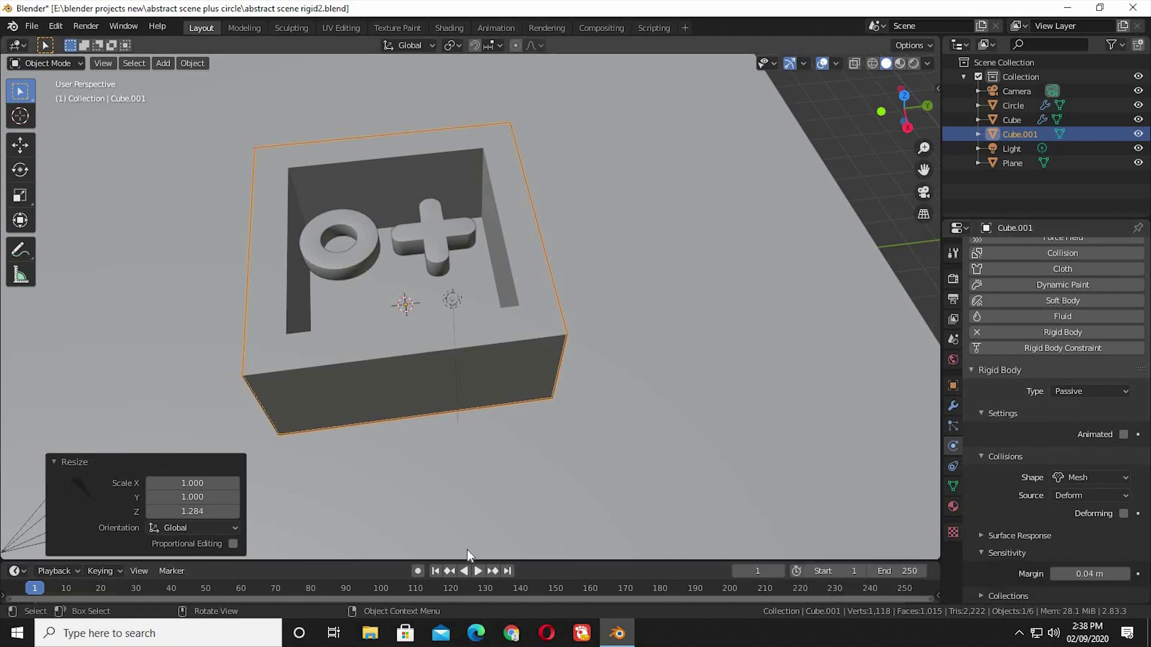
Set Cube.001's rigid body collision margin to 0.0004 m and replay the drop to test it
{"action": "left_click", "coordinate": [473, 555]}
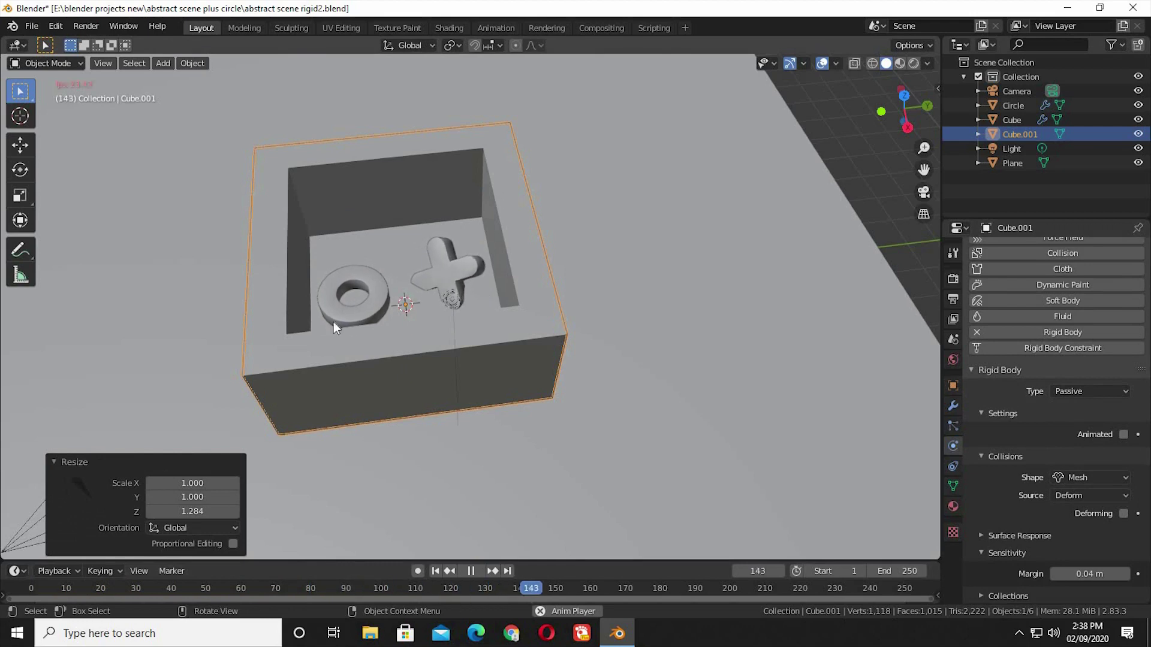
{"action": "left_click", "coordinate": [609, 582]}
{"action": "left_click", "coordinate": [1114, 569]}
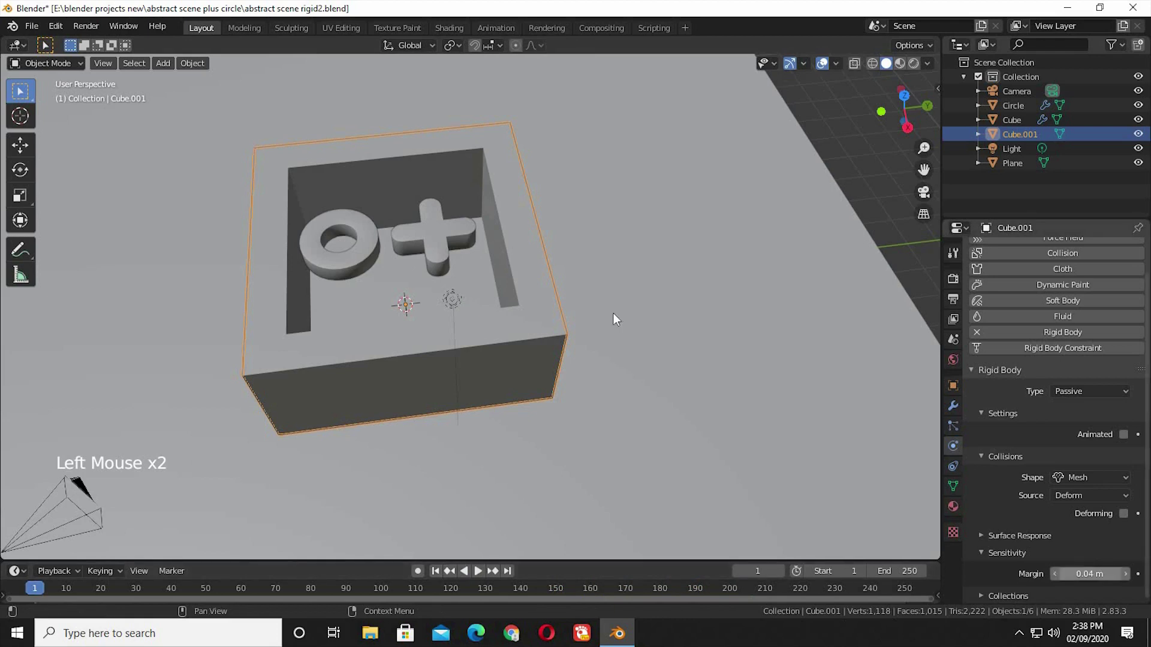
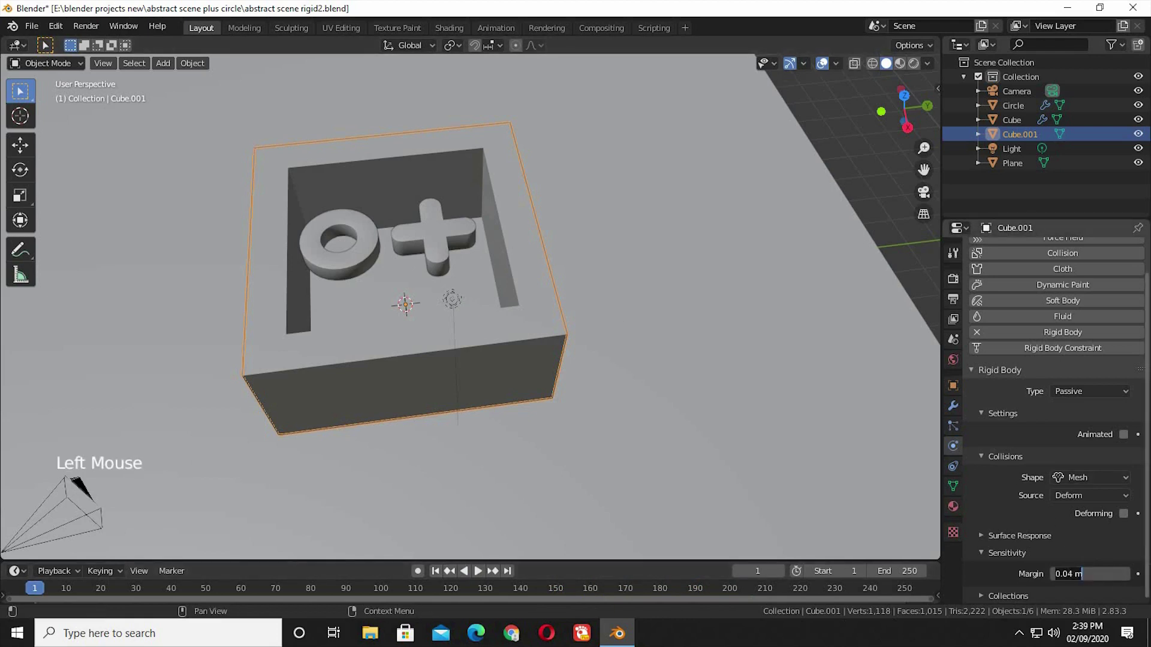
{"action": "key", "text": "KP_0"}
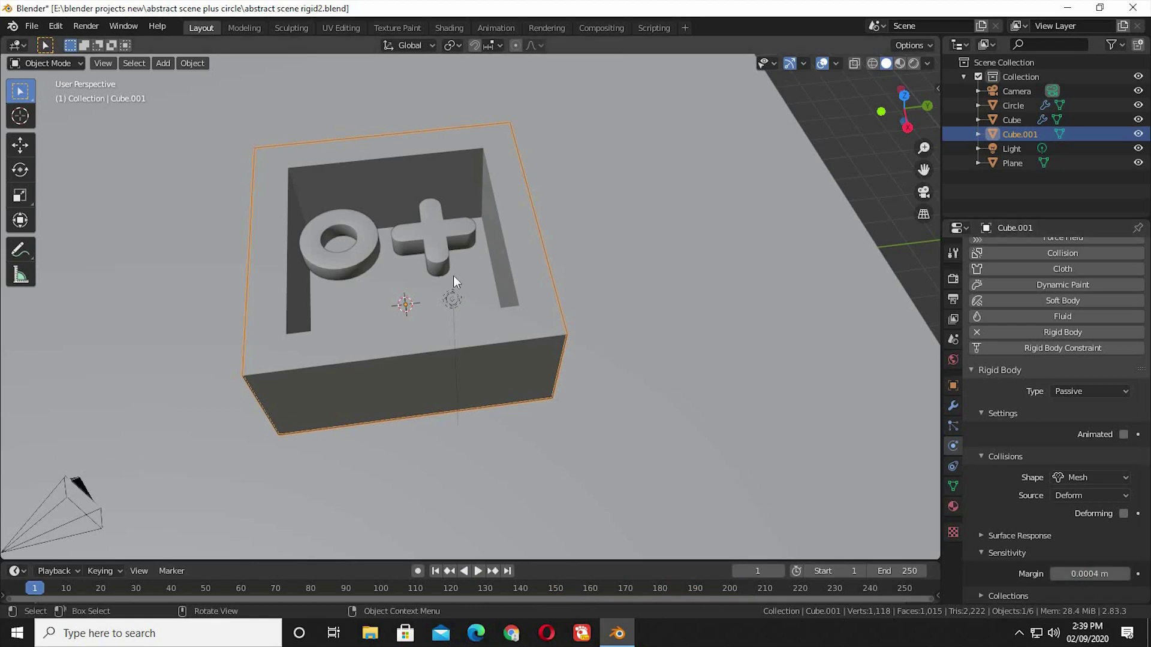
{"action": "left_click", "coordinate": [481, 579]}
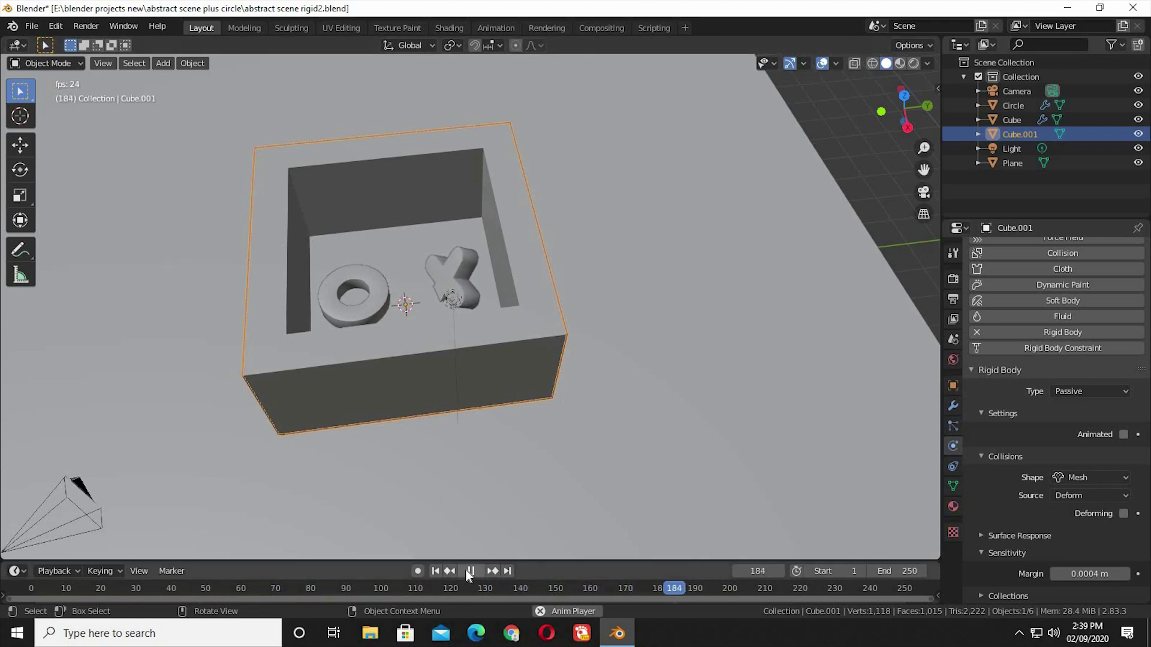
{"action": "left_click", "coordinate": [455, 343]}
Set the cross's and the ring's collision margins to 0.0004 m each
{"action": "left_click", "coordinate": [455, 271]}
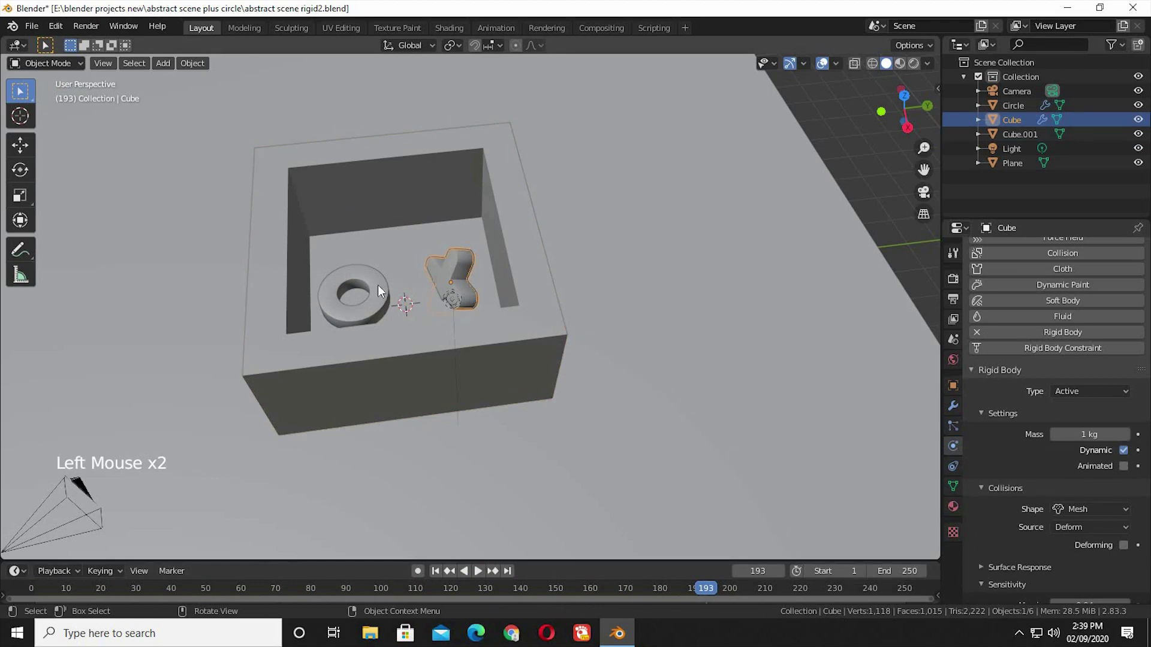
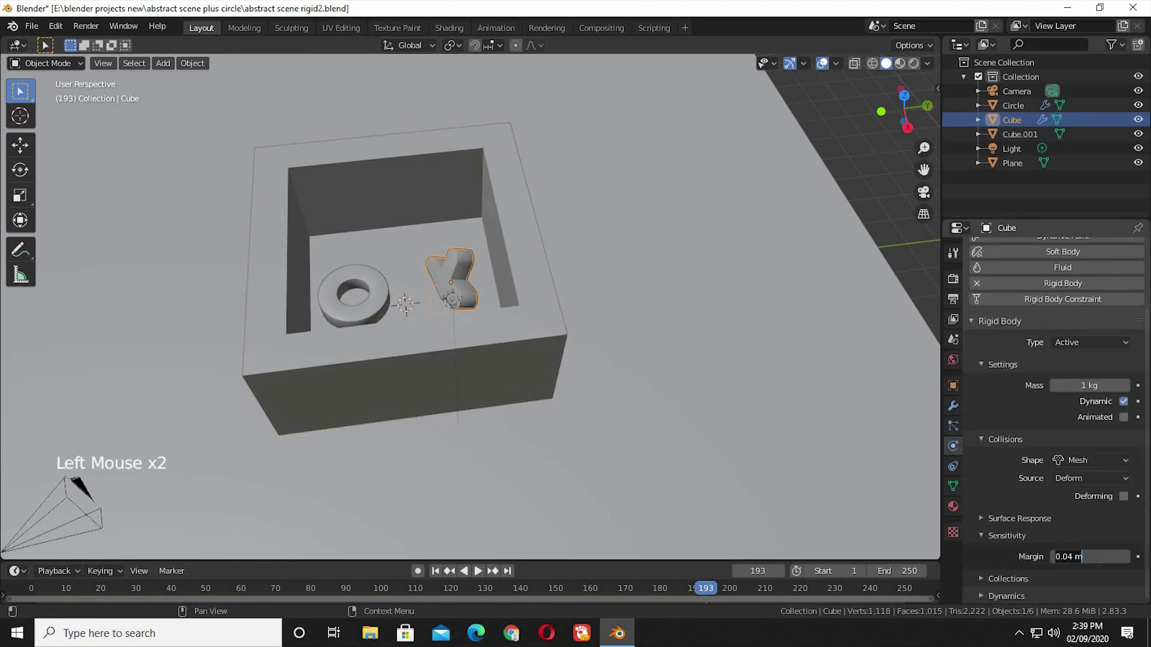
{"action": "key", "text": "KP_0"}
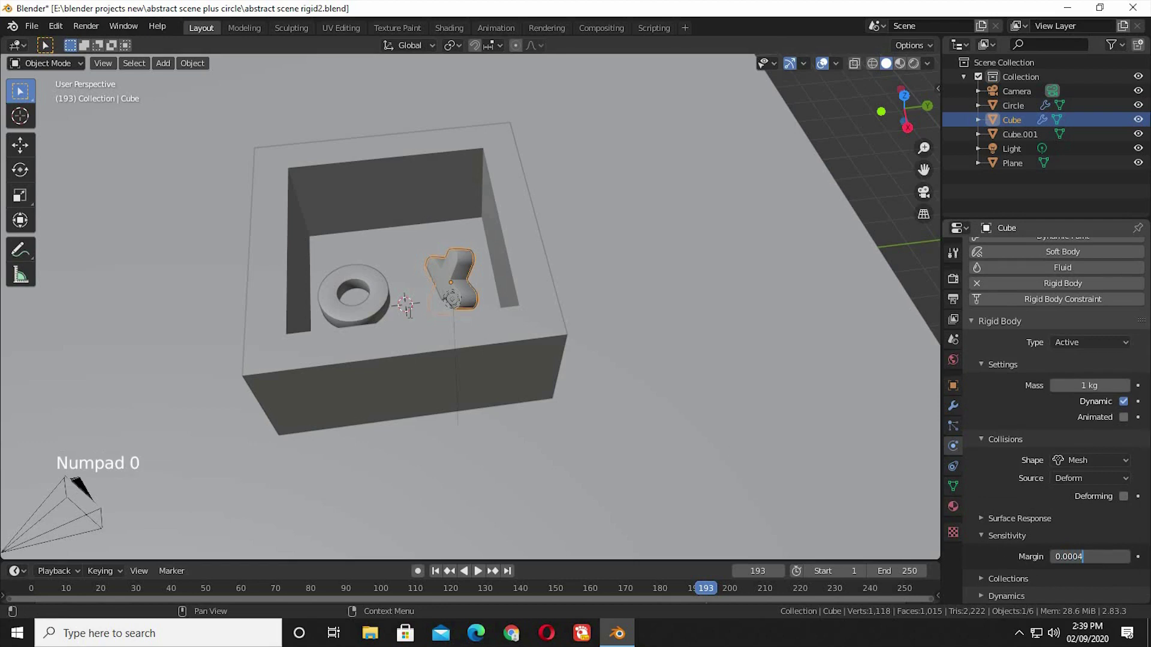
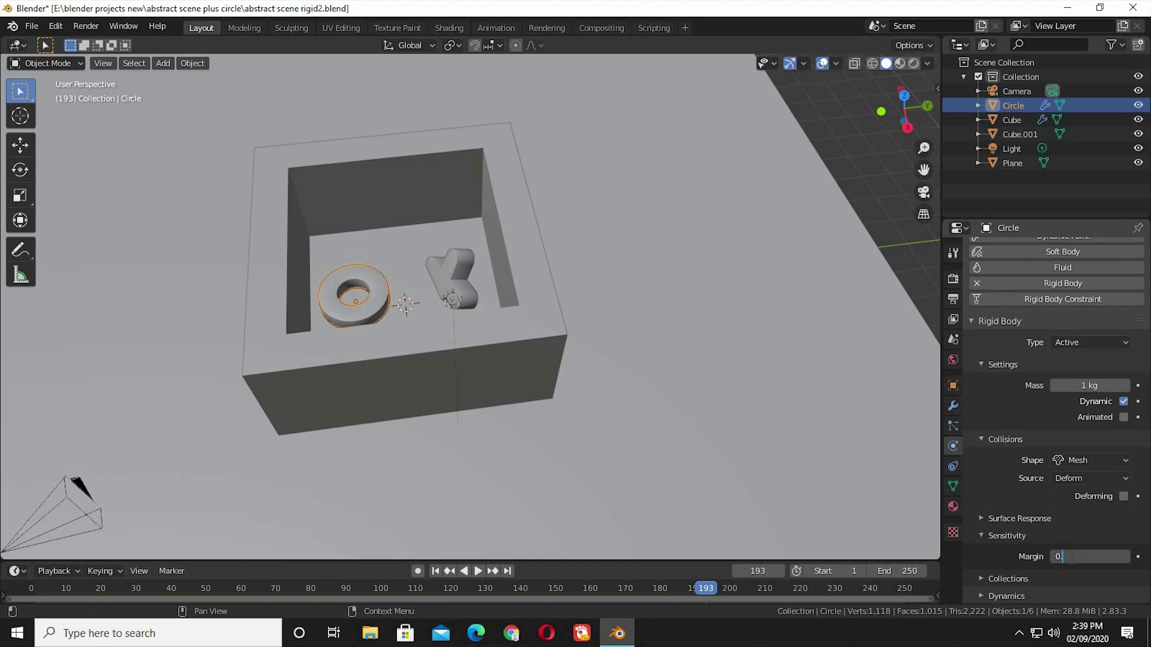
{"action": "key", "text": "KP_0"}
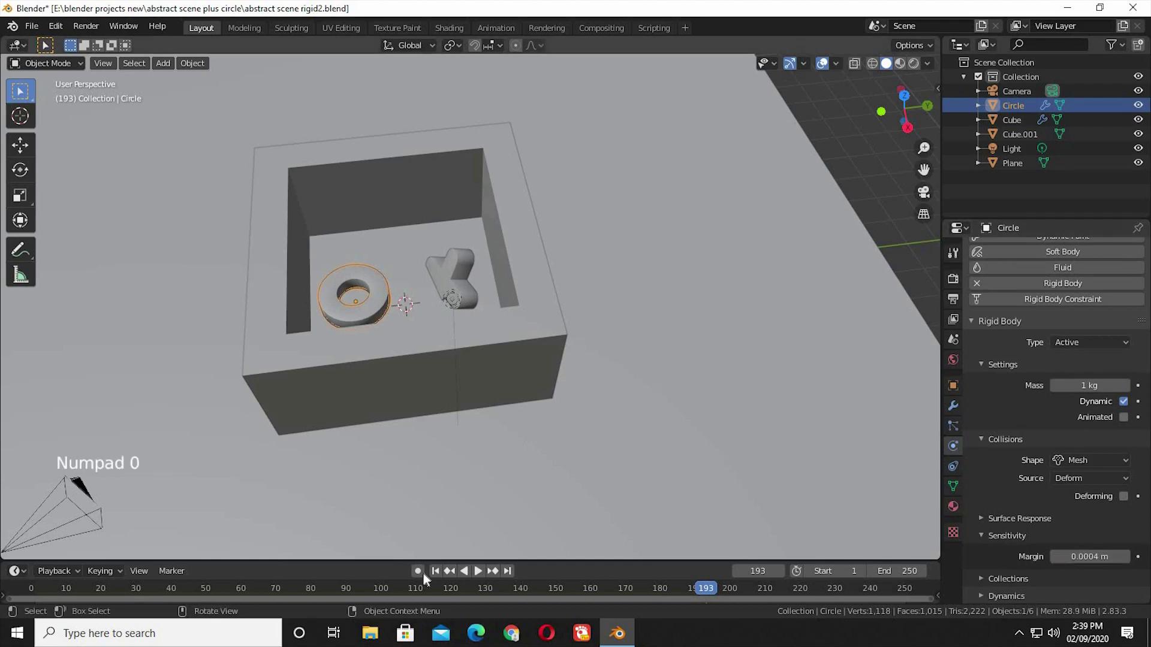
{"action": "left_click", "coordinate": [481, 576]}
{"action": "left_click", "coordinate": [481, 576]}
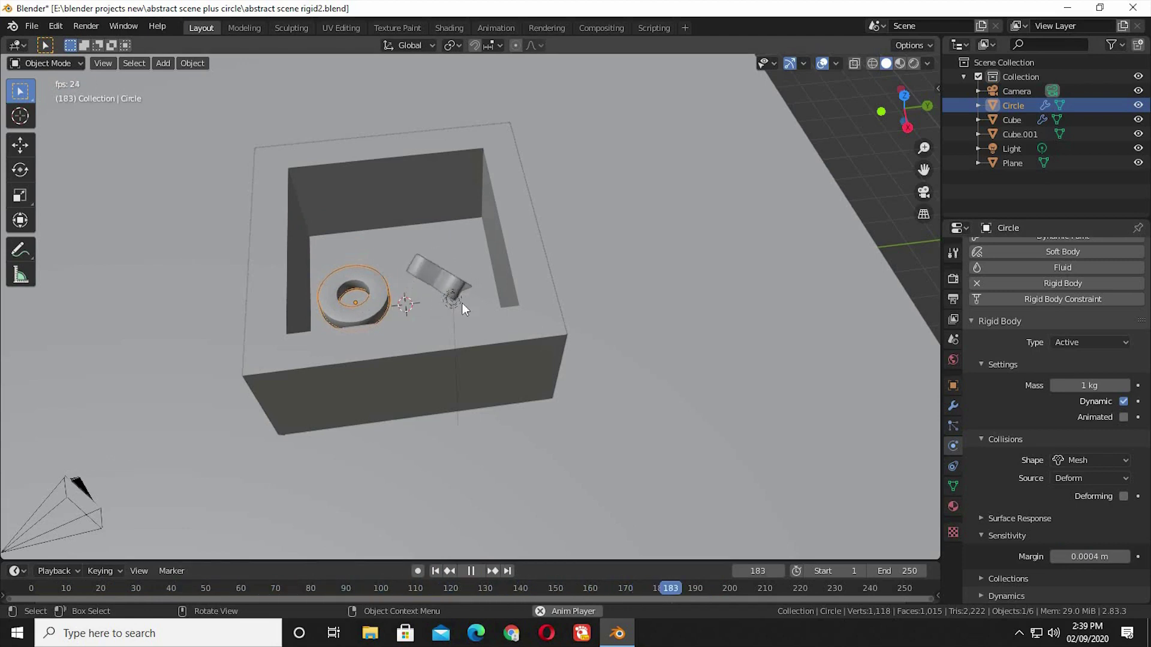
{"action": "left_click", "coordinate": [475, 305]}
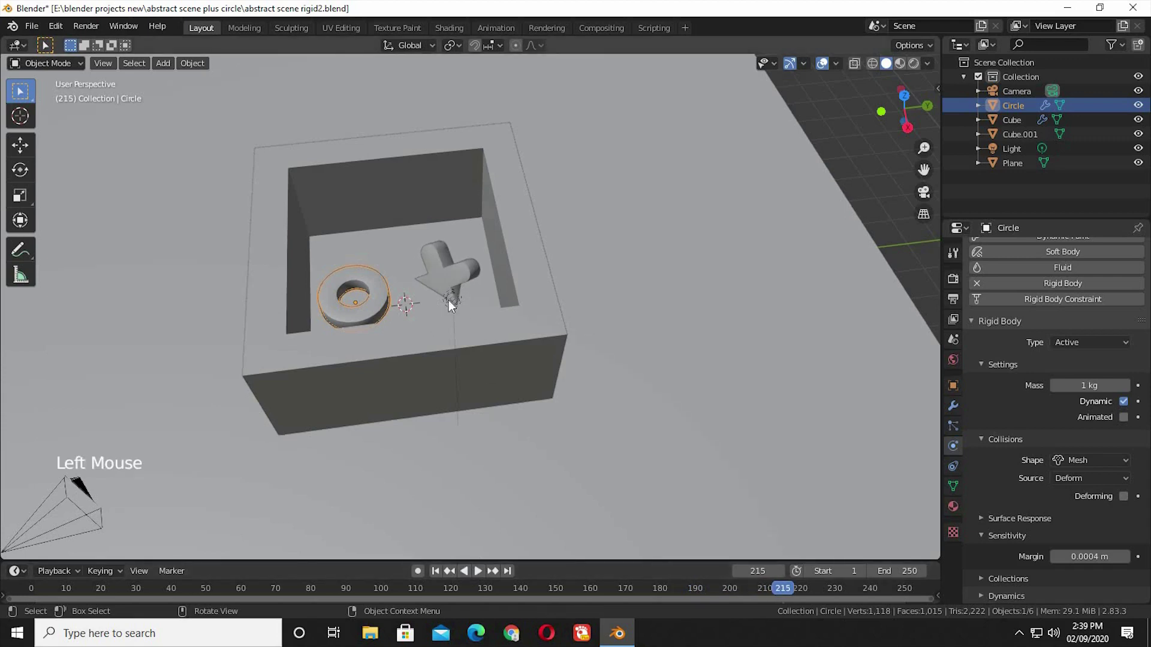
Set the collision shape source to Final for both the cross and the ring
{"action": "left_click", "coordinate": [1067, 471]}
{"action": "double_click", "coordinate": [1100, 476]}
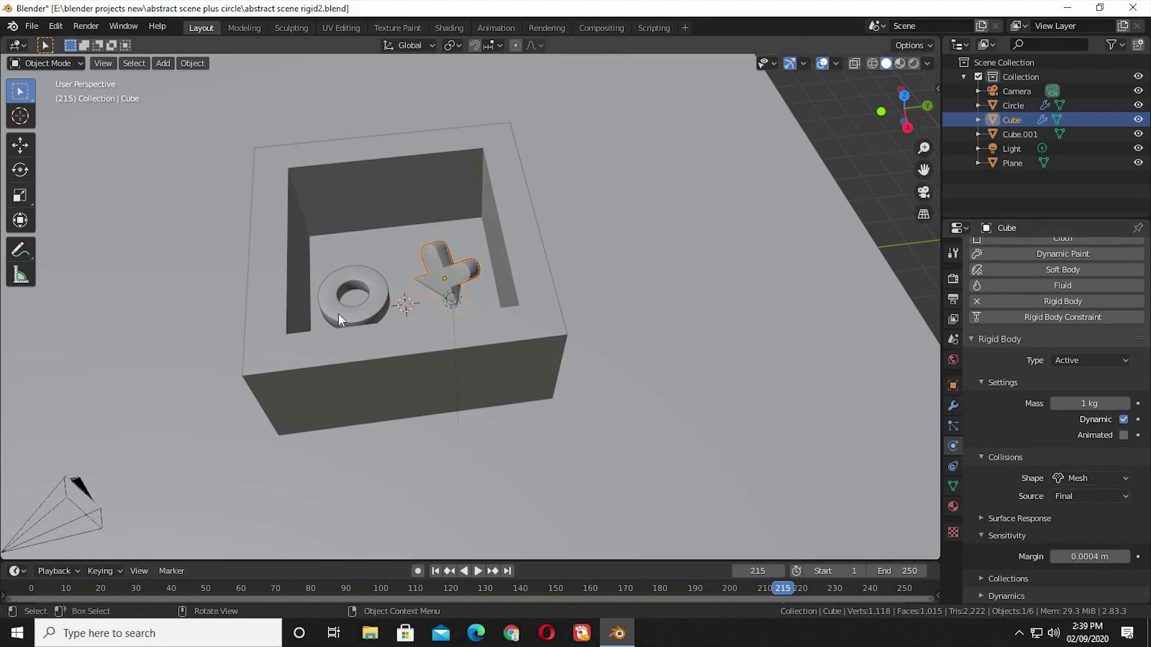
{"action": "left_click", "coordinate": [1016, 436]}
{"action": "left_click", "coordinate": [1077, 539]}
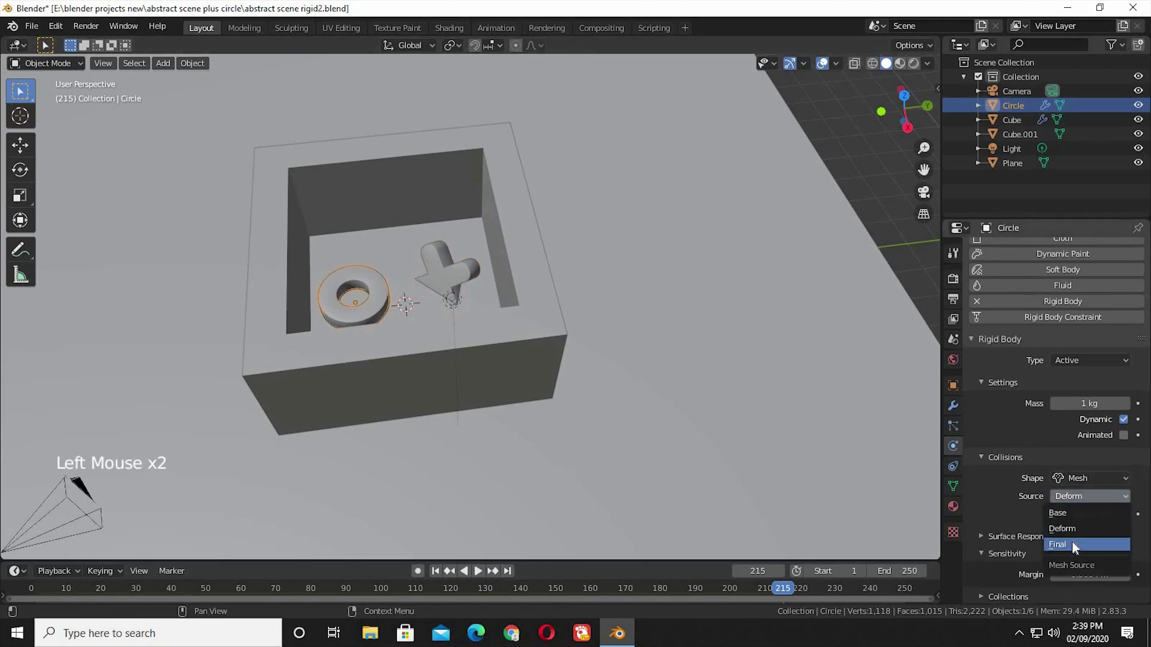
{"action": "left_click", "coordinate": [485, 577]}
Replay the drop, stop it and rewind the timeline to frame 1
{"action": "left_click", "coordinate": [485, 577]}
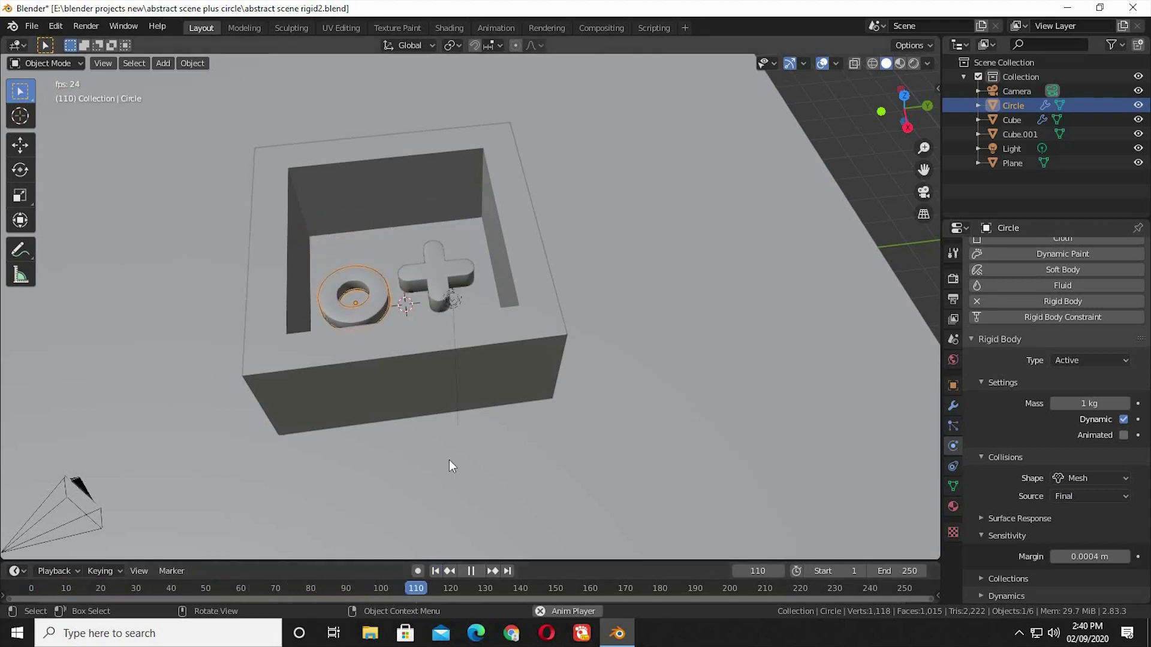
{"action": "left_click", "coordinate": [902, 560]}
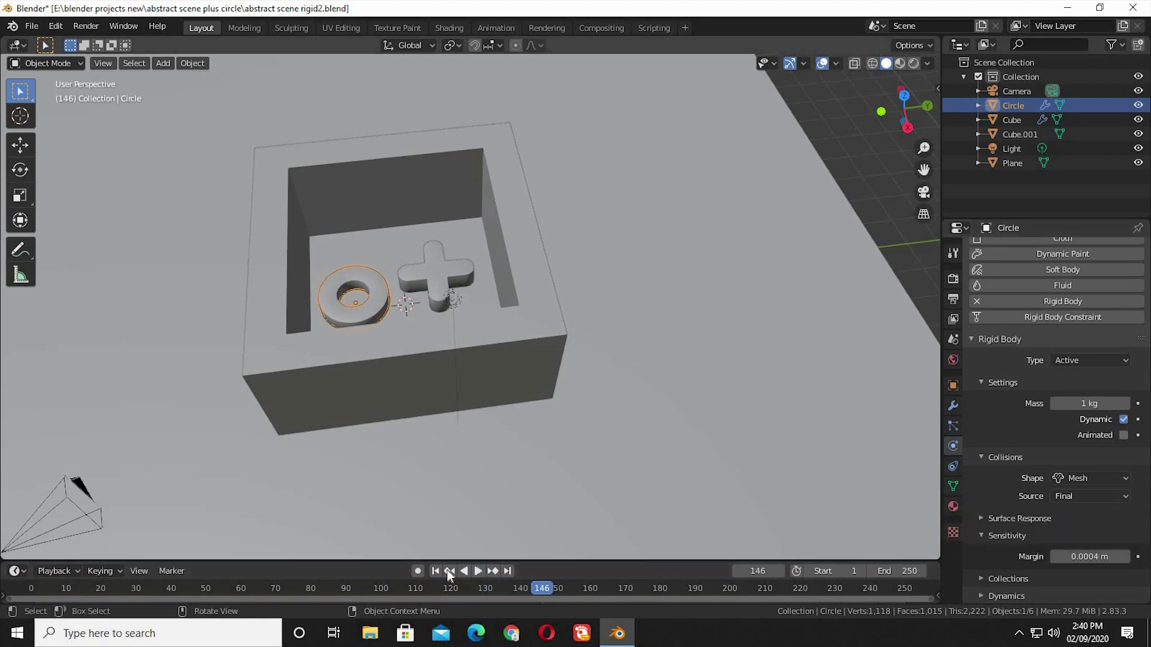
{"action": "left_click", "coordinate": [528, 481]}
{"action": "middle_click", "coordinate": [774, 118]}
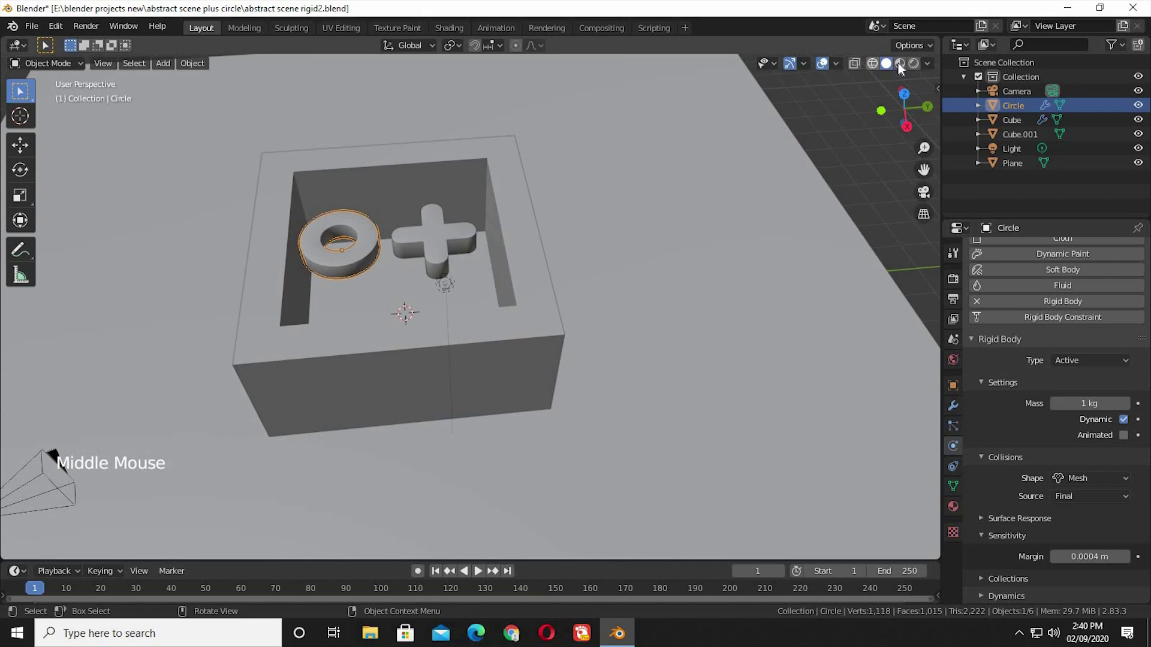
Switch to Material Preview shading showing the red ring and cross in the blue box
{"action": "left_click", "coordinate": [840, 111]}
{"action": "middle_click", "coordinate": [792, 167]}
{"action": "left_click", "coordinate": [669, 341]}
{"action": "middle_click", "coordinate": [729, 309]}
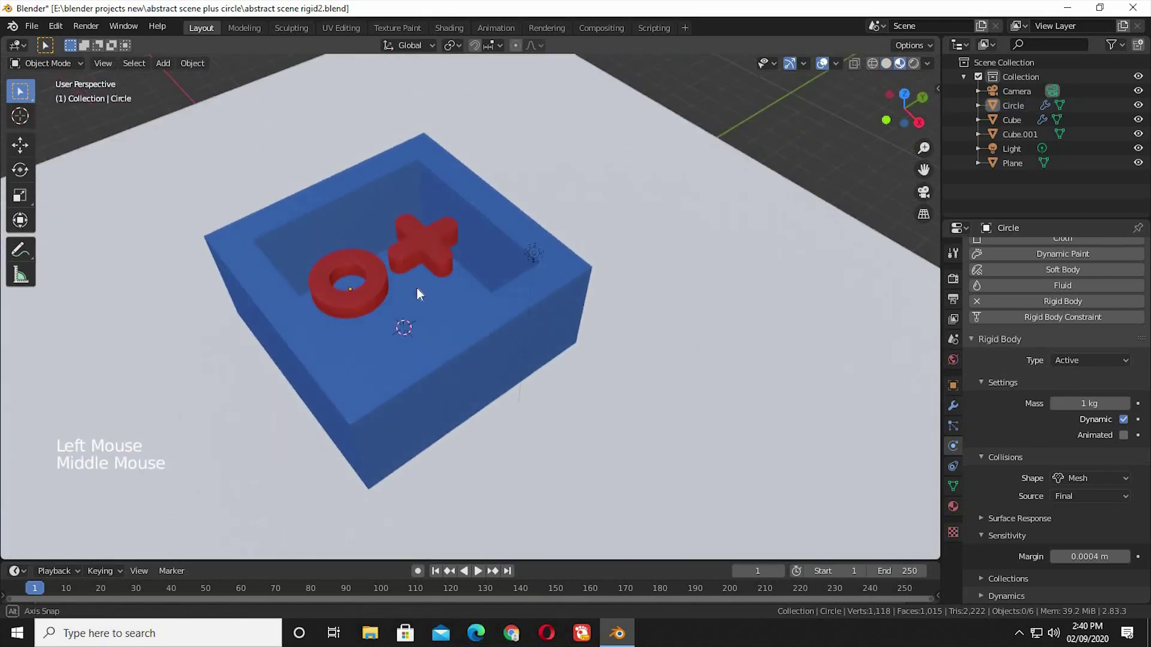
{"action": "middle_click", "coordinate": [410, 251]}
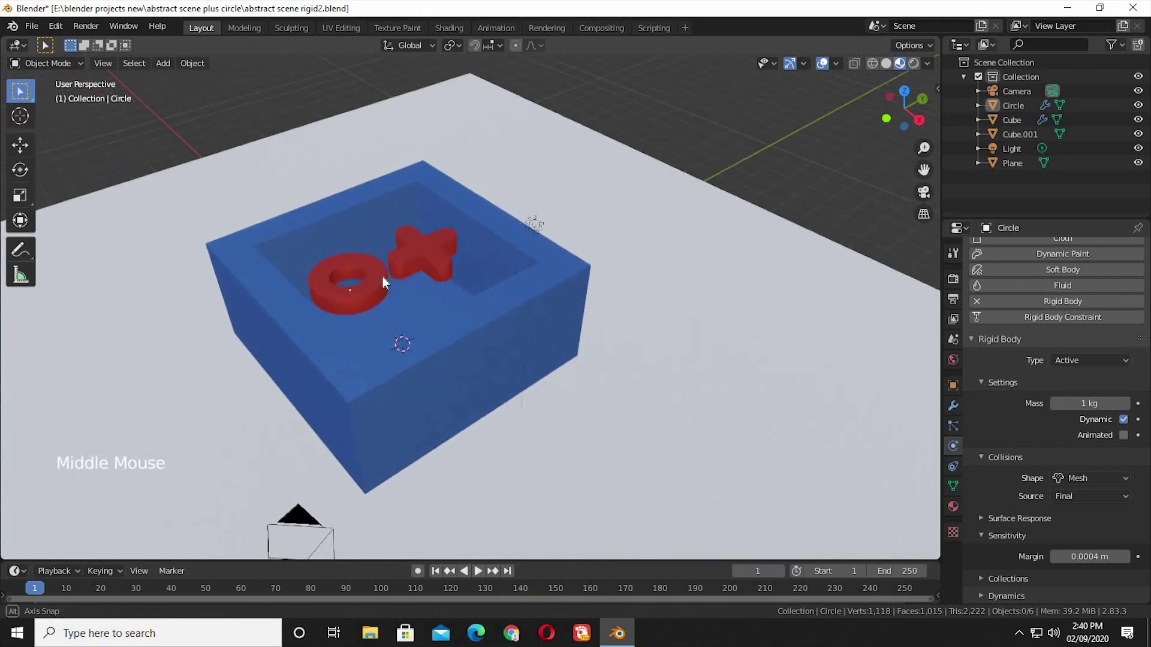
Duplicate the ring and cross and rotate the copies into place above the originals
{"action": "left_click", "coordinate": [417, 265]}
{"action": "left_click", "coordinate": [442, 261]}
{"action": "double_click", "coordinate": [456, 281]}
{"action": "middle_click", "coordinate": [468, 270]}
{"action": "key", "text": "alt+d"}
{"action": "middle_click", "coordinate": [426, 316]}
{"action": "key", "text": "r"}
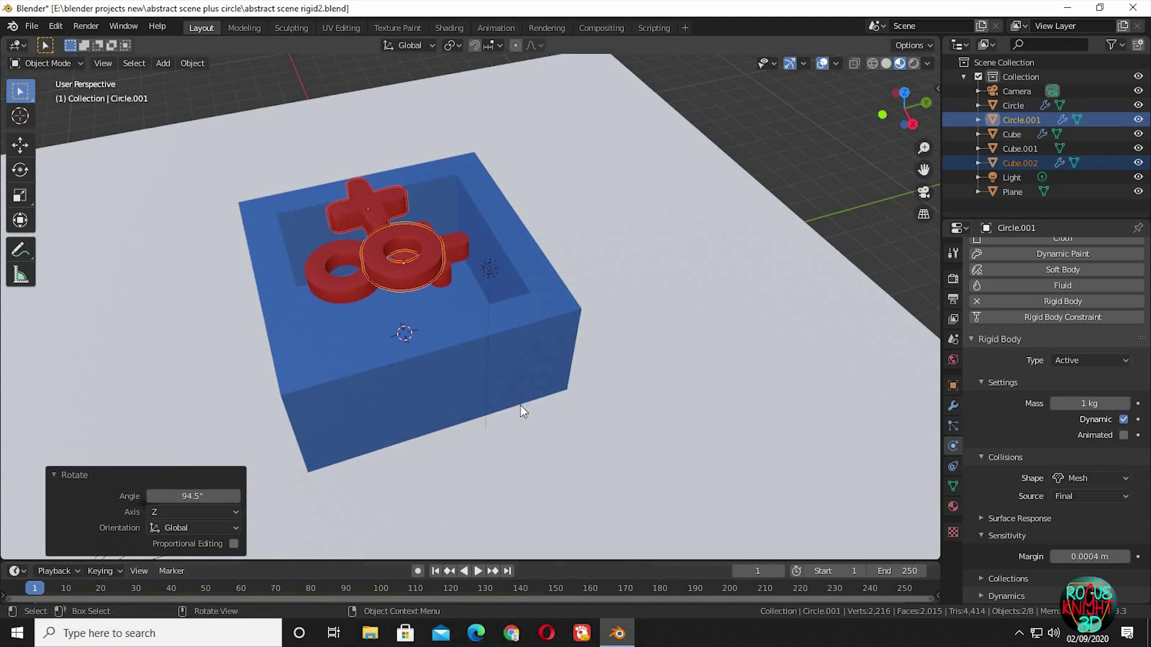
{"action": "middle_click", "coordinate": [313, 263]}
Duplicate two more pieces and raise the new copies above the stack
{"action": "left_click", "coordinate": [435, 279]}
{"action": "left_click", "coordinate": [435, 299]}
{"action": "key", "text": "alt+d"}
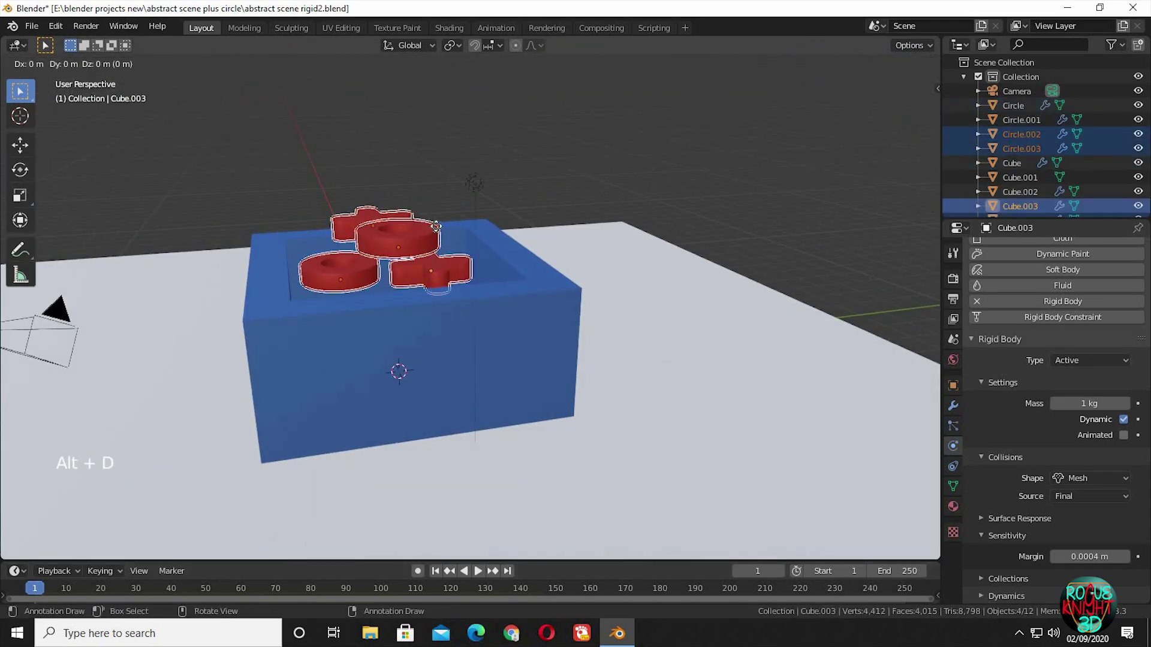
{"action": "key", "text": "r"}
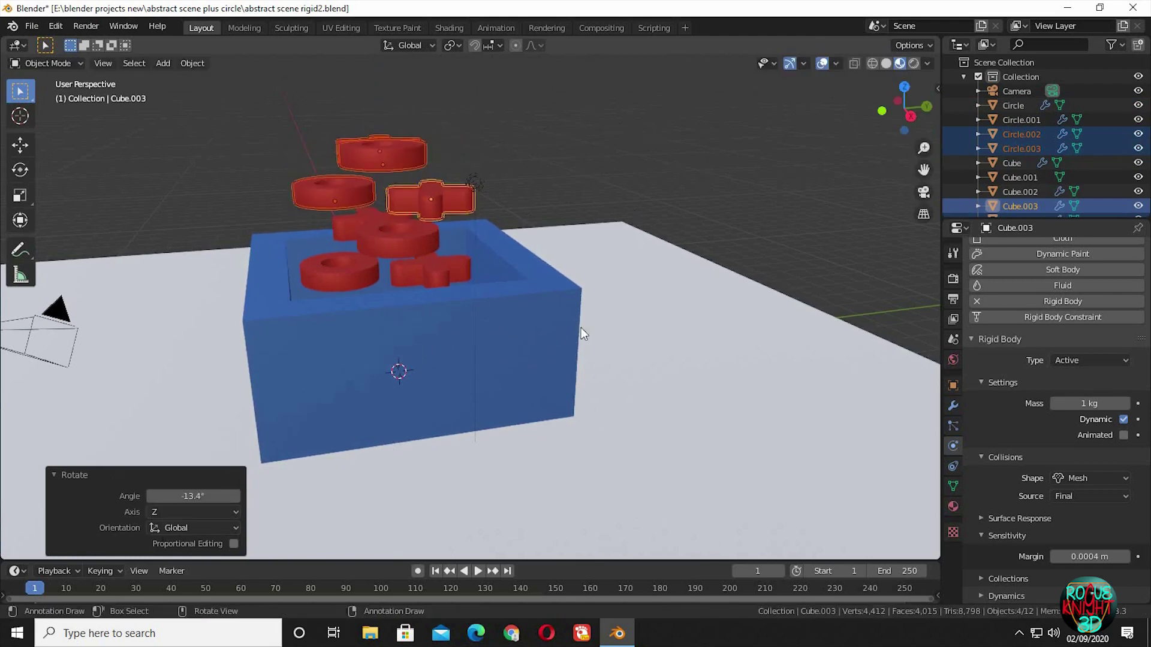
{"action": "middle_click", "coordinate": [631, 395]}
{"action": "middle_click", "coordinate": [662, 257]}
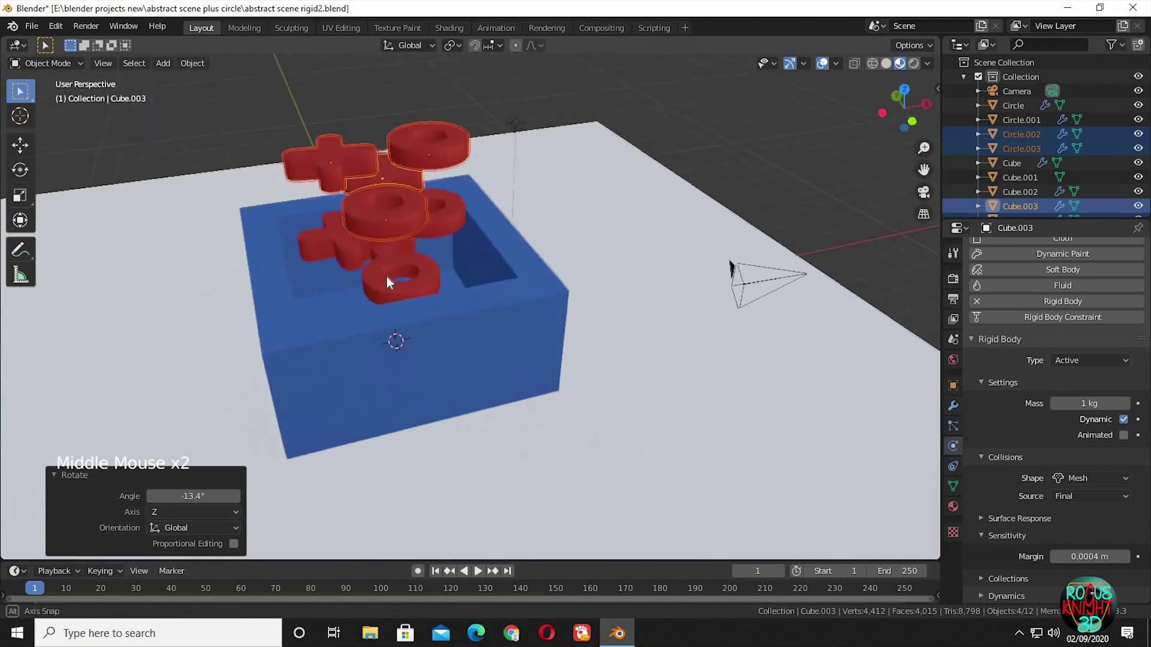
{"action": "middle_click", "coordinate": [368, 248]}
Enable the Outliner Selectable toggle, make Cube.001 unselectable, and select all red pieces
{"action": "left_click", "coordinate": [434, 239]}
{"action": "left_click", "coordinate": [404, 279]}
{"action": "left_click", "coordinate": [356, 278]}
{"action": "left_click", "coordinate": [507, 303]}
{"action": "left_click", "coordinate": [960, 194]}
{"action": "left_click", "coordinate": [1012, 90]}
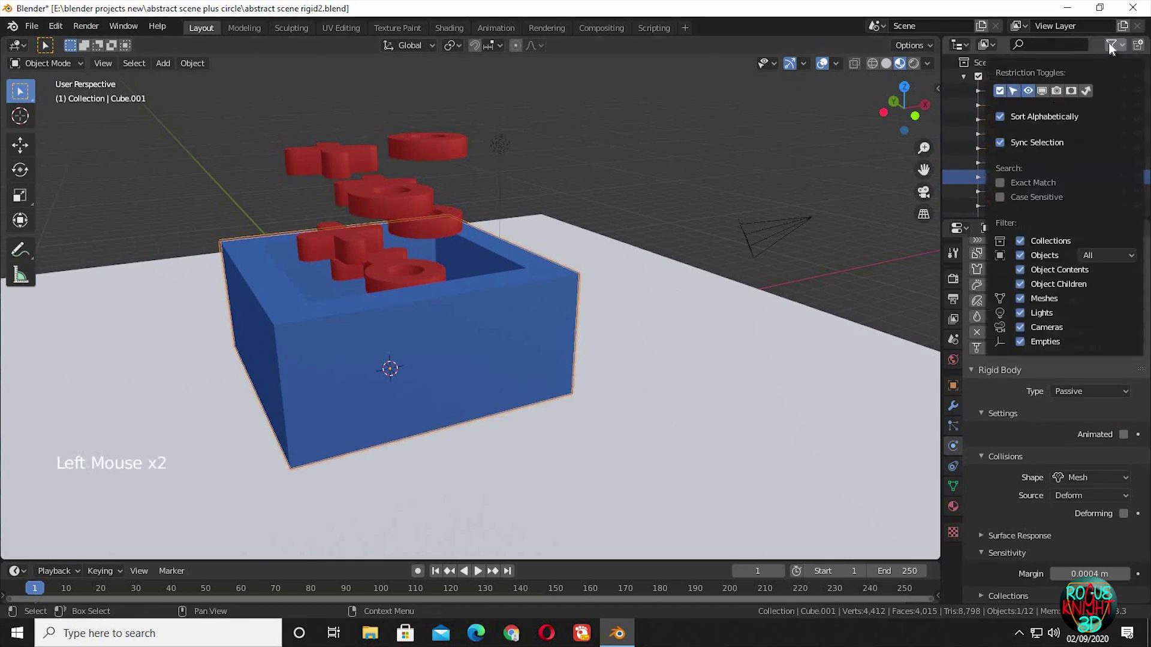
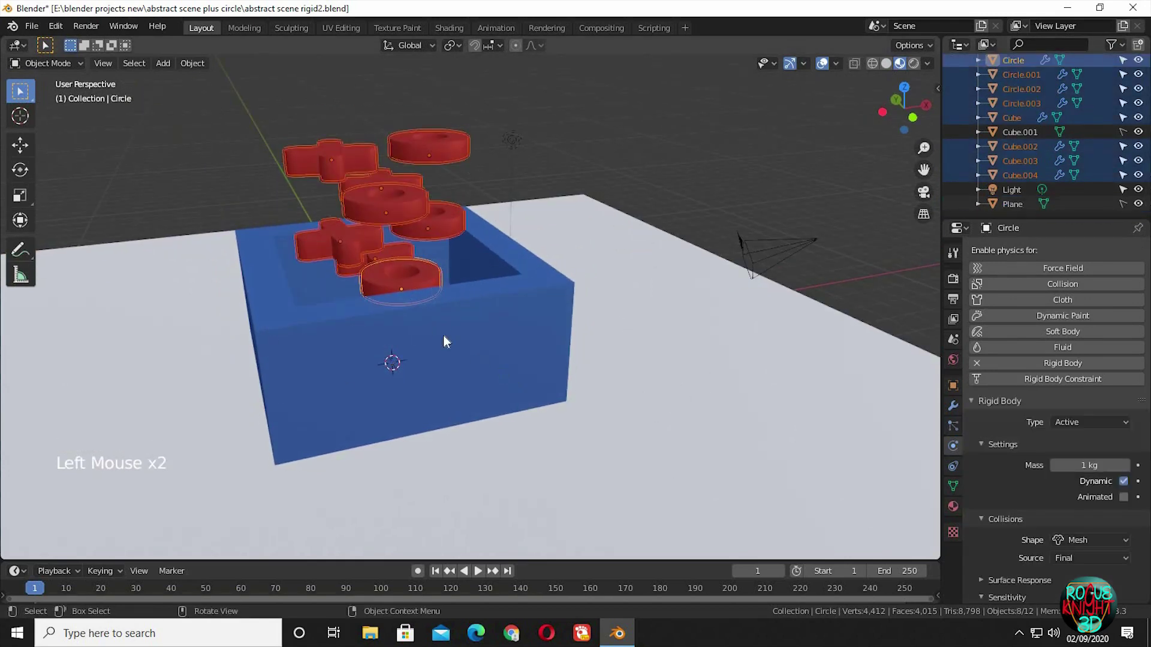
Duplicate all the red pieces and place the copies higher above the stack
{"action": "middle_click", "coordinate": [430, 278]}
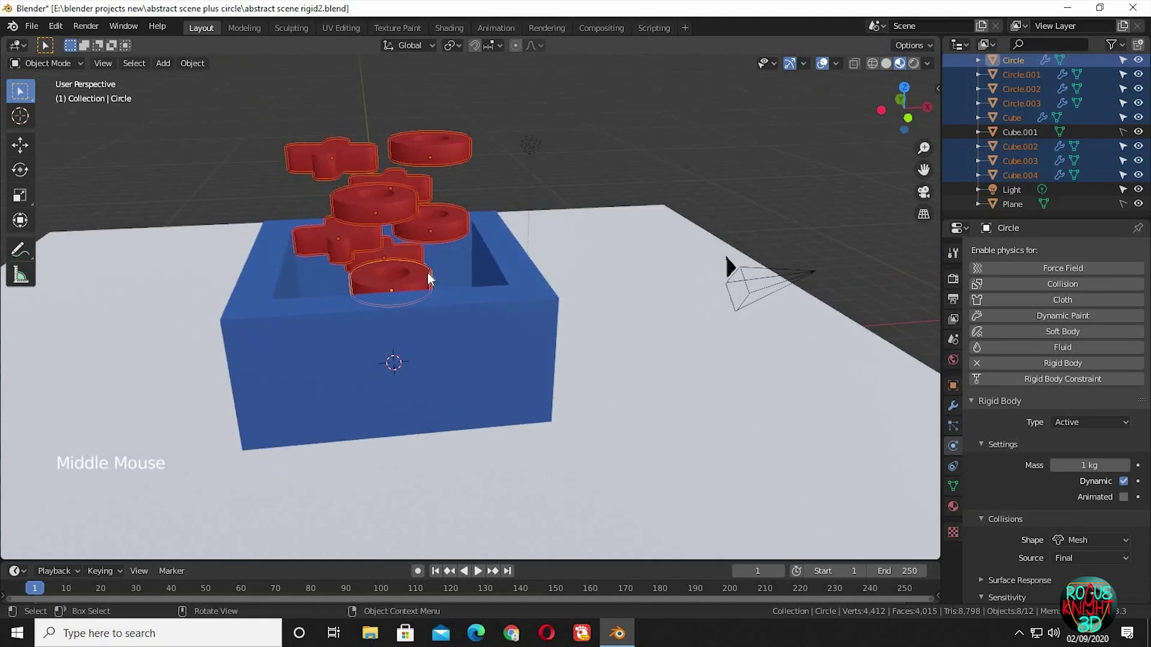
{"action": "key", "text": "alt+d"}
{"action": "middle_click", "coordinate": [522, 298]}
{"action": "middle_click", "coordinate": [391, 106]}
{"action": "middle_click", "coordinate": [429, 159]}
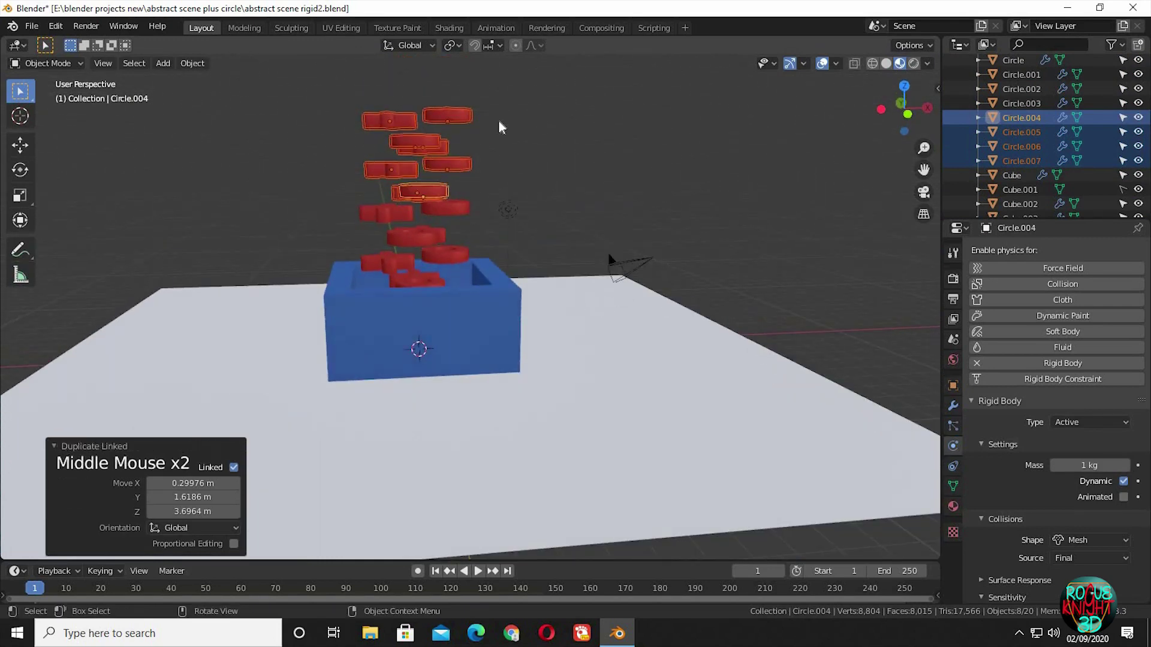
{"action": "left_click", "coordinate": [559, 79]}
{"action": "key", "text": "x"}
{"action": "middle_click", "coordinate": [490, 291]}
{"action": "middle_click", "coordinate": [344, 284]}
{"action": "middle_click", "coordinate": [440, 156]}
Reposition a single cross from the top orthographic view
{"action": "left_click", "coordinate": [463, 179]}
{"action": "key", "text": "g"}
{"action": "middle_click", "coordinate": [325, 291]}
{"action": "middle_click", "coordinate": [394, 304]}
{"action": "key", "text": "KP_7"}
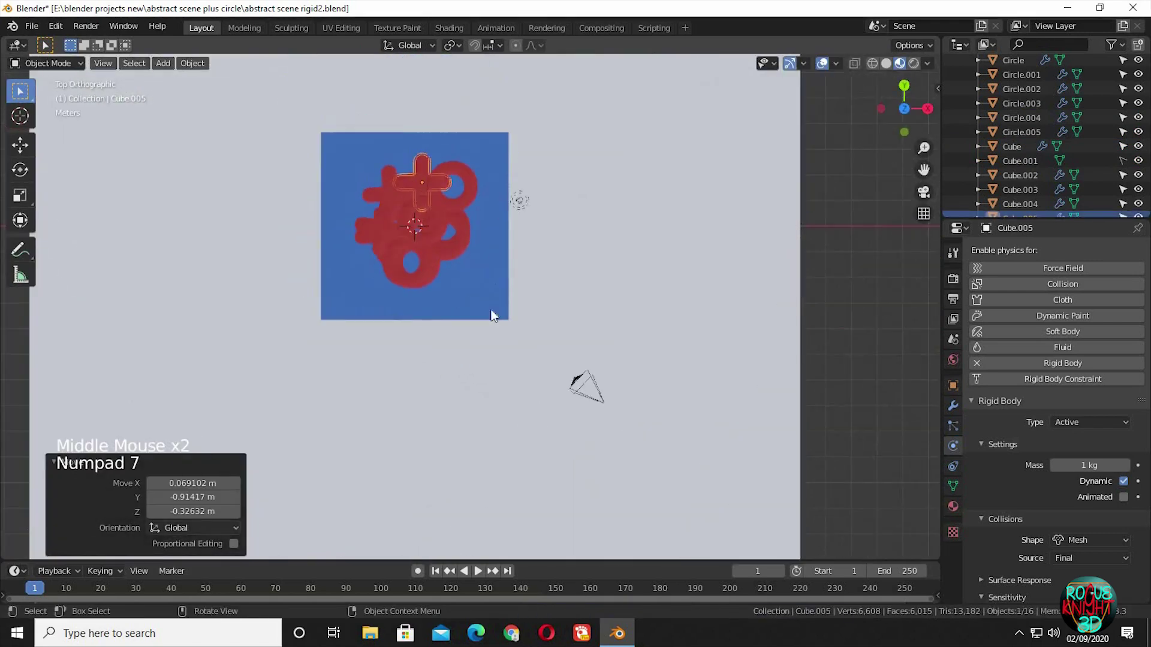
{"action": "middle_click", "coordinate": [487, 234]}
{"action": "middle_click", "coordinate": [618, 391]}
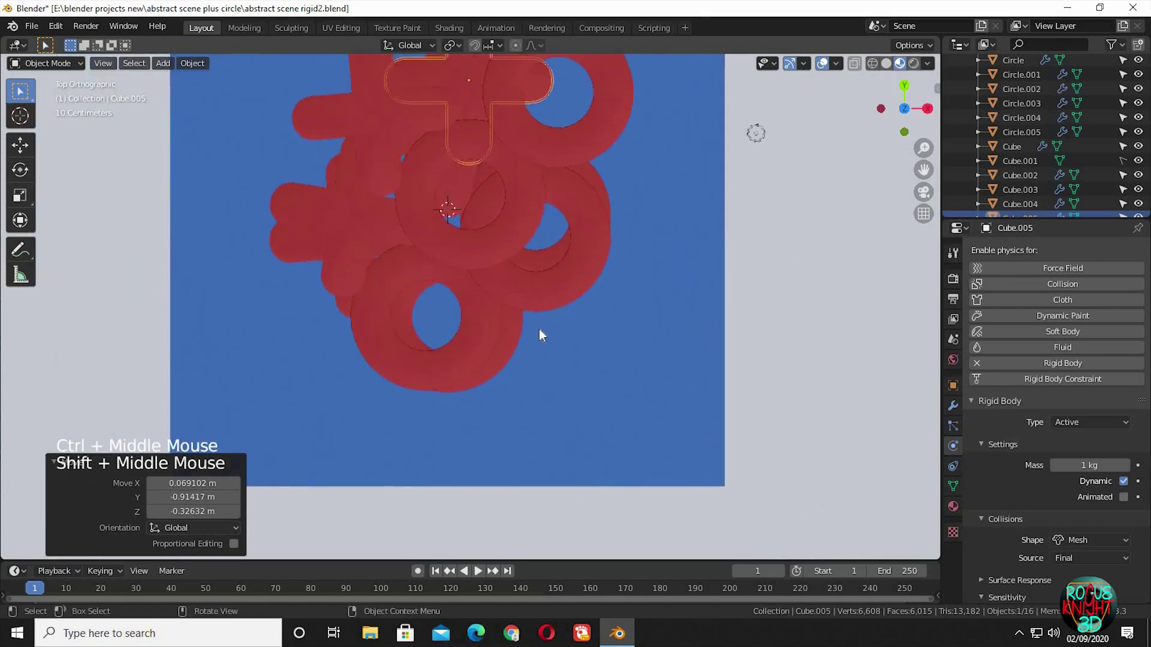
{"action": "middle_click", "coordinate": [564, 259]}
{"action": "middle_click", "coordinate": [549, 337]}
{"action": "middle_click", "coordinate": [502, 379]}
Duplicate a ring piece to add Circle.006 to the tower
{"action": "left_click", "coordinate": [473, 371]}
{"action": "key", "text": "alt+d"}
{"action": "middle_click", "coordinate": [457, 500]}
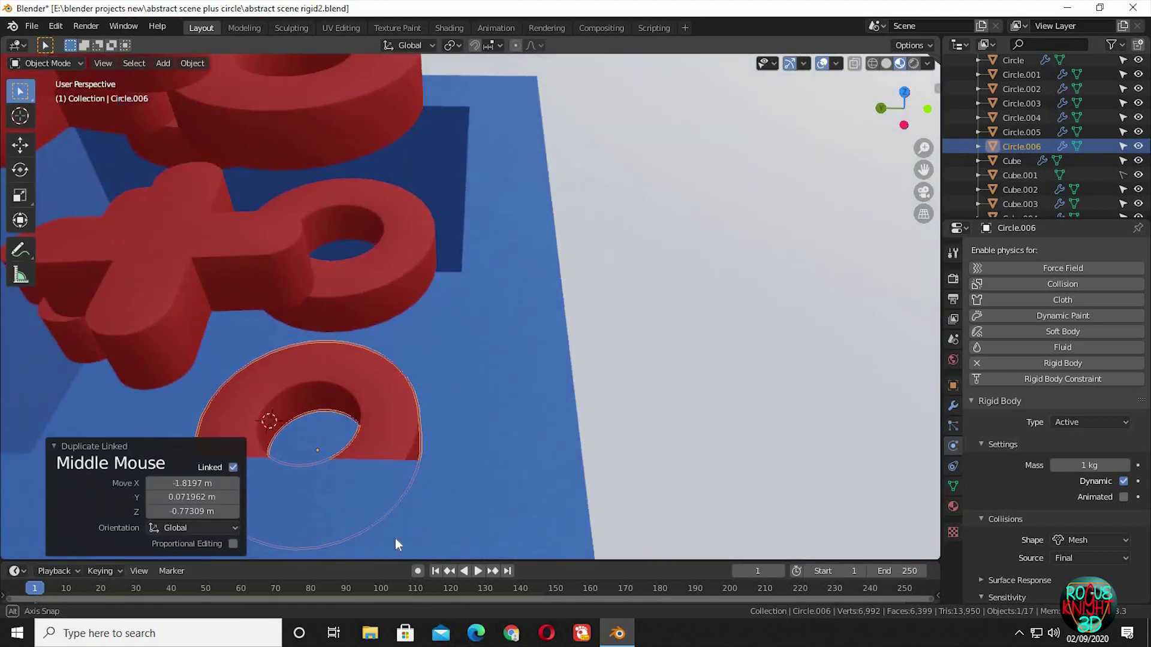
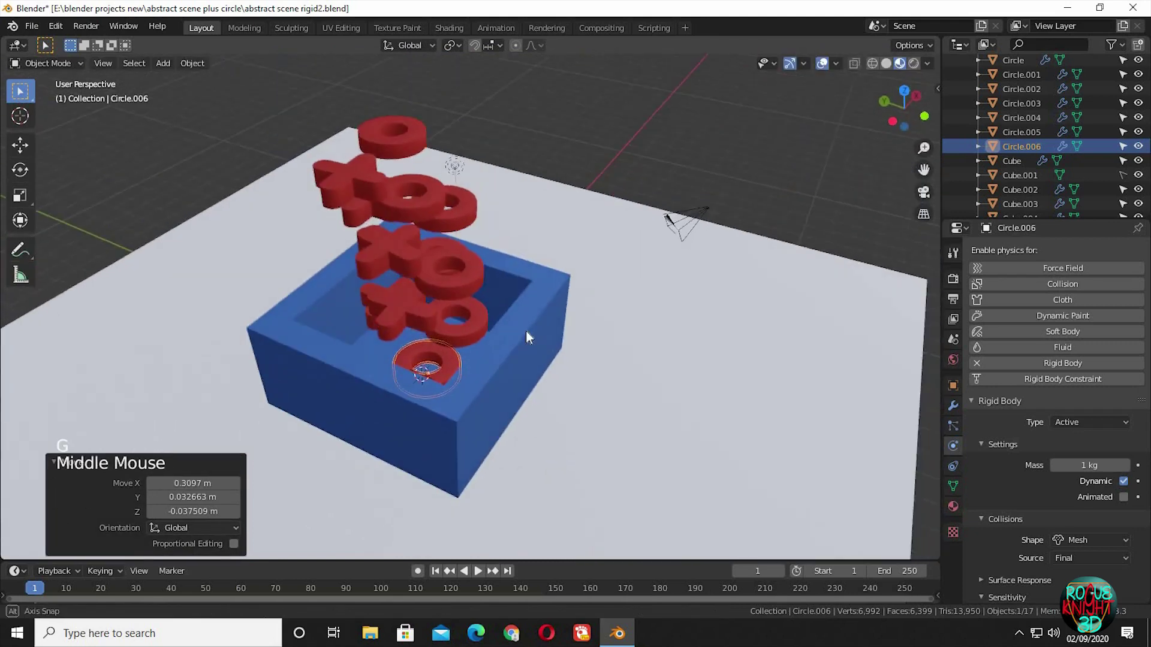
{"action": "middle_click", "coordinate": [522, 302]}
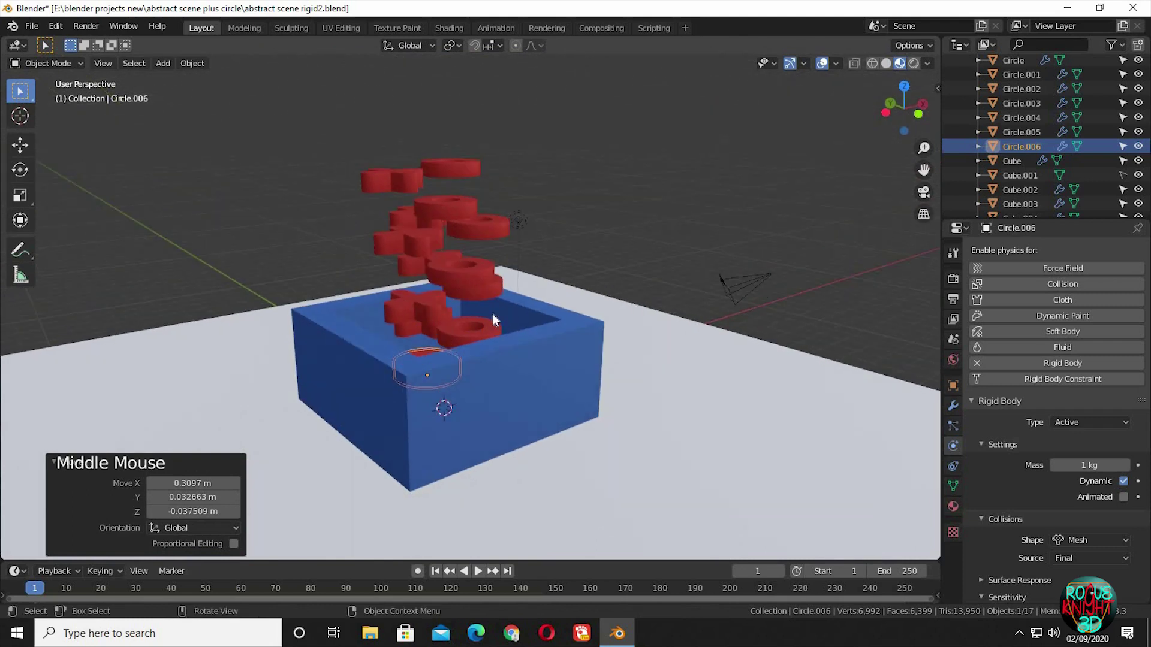
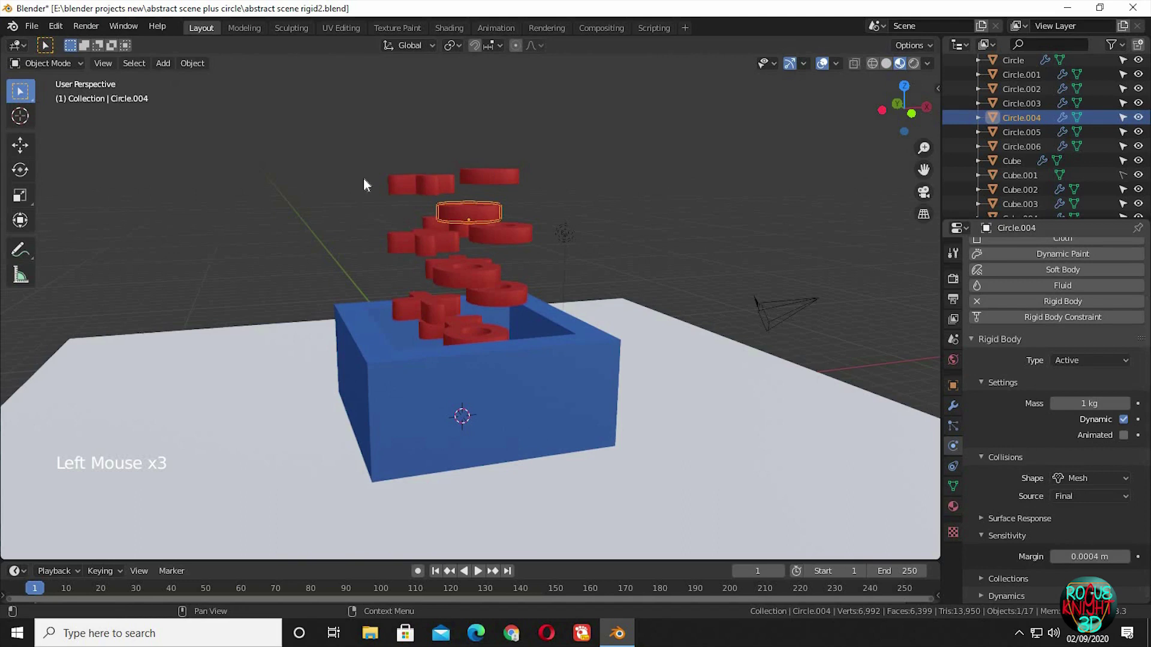
Select a cross and the top ring near the top of the stack
{"action": "left_click", "coordinate": [1107, 558]}
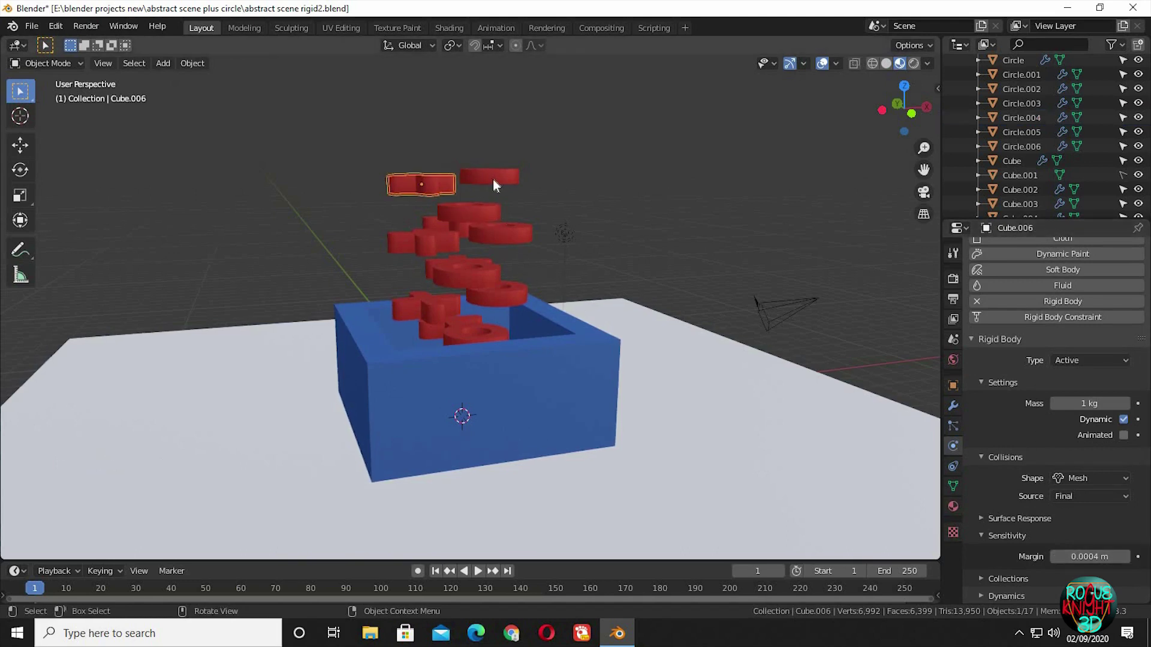
{"action": "left_click", "coordinate": [668, 293]}
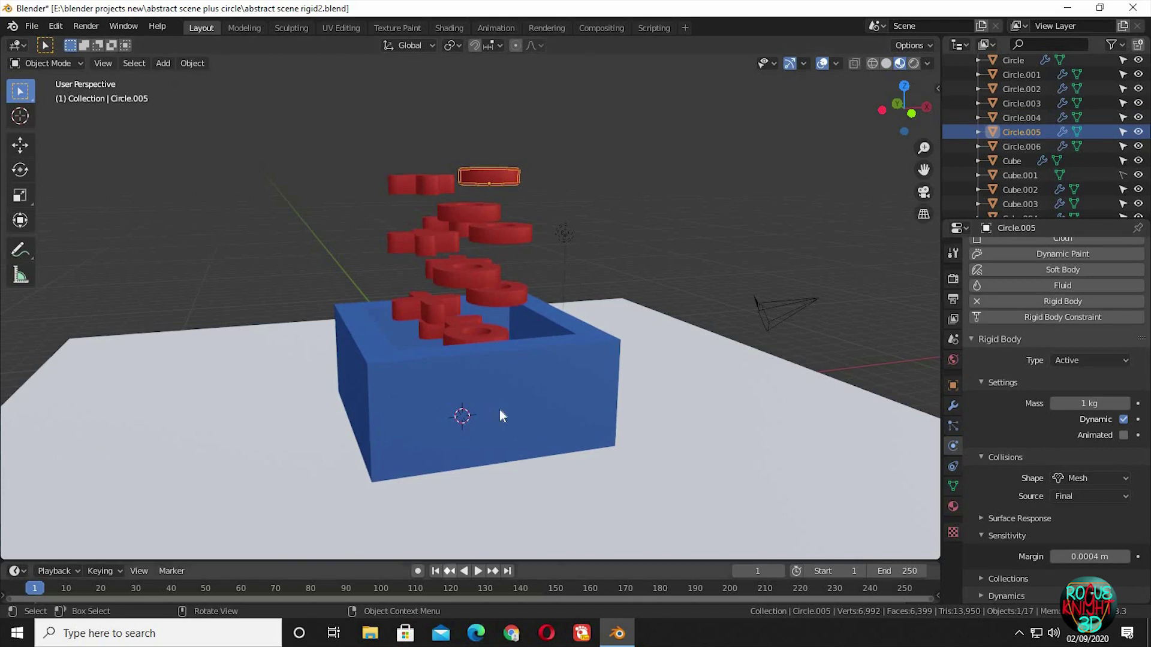
{"action": "middle_click", "coordinate": [517, 431]}
Test-play the tower dropping into the box, rewind, and show the Rigid Body World settings
{"action": "left_click", "coordinate": [480, 579]}
{"action": "left_click", "coordinate": [481, 578]}
{"action": "middle_click", "coordinate": [556, 552]}
{"action": "left_click", "coordinate": [462, 576]}
{"action": "left_click", "coordinate": [455, 582]}
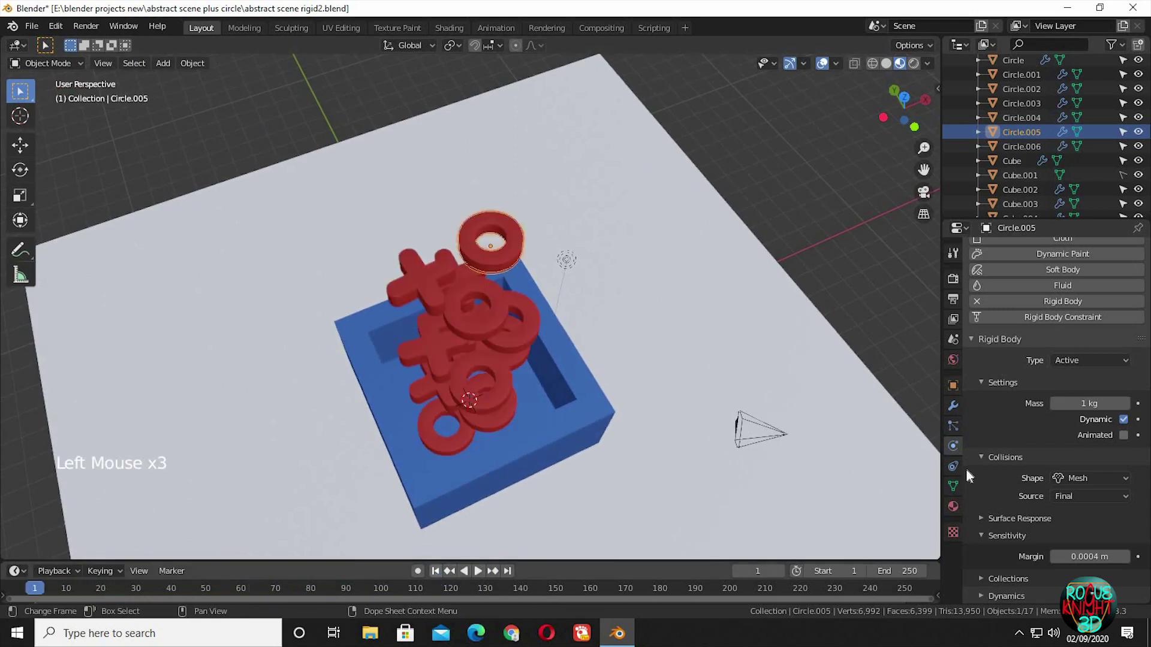